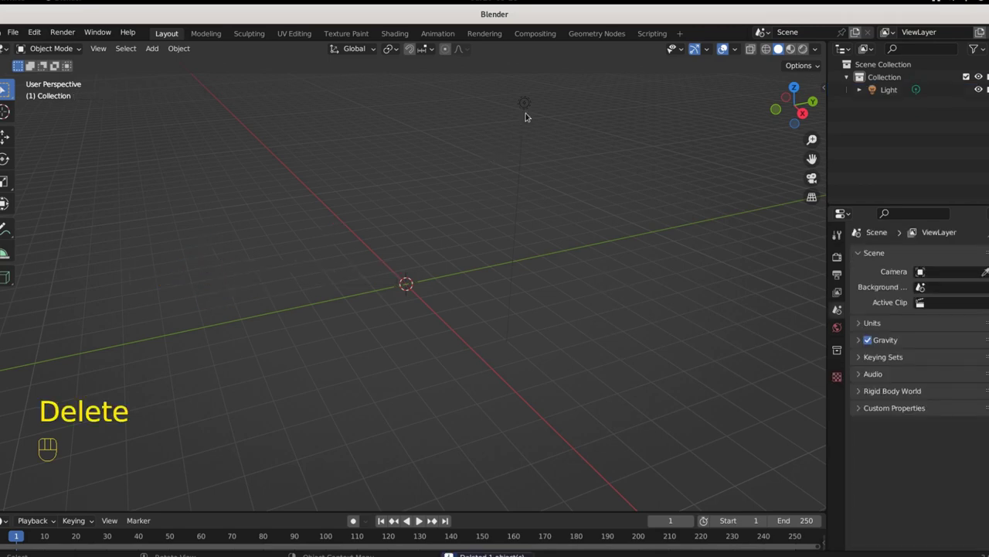
Delete the remaining light so the default scene is empty
{"action": "left_click", "coordinate": [524, 112]}
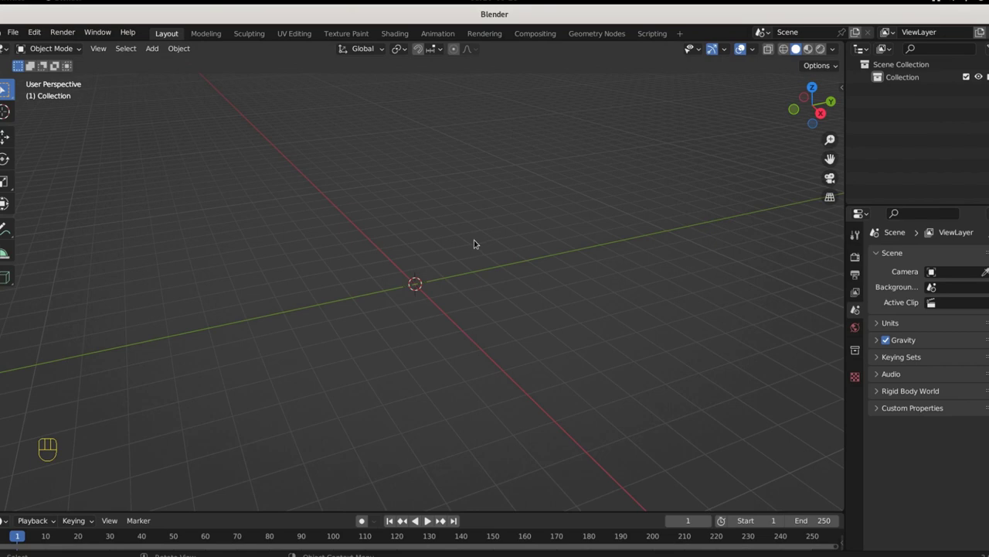
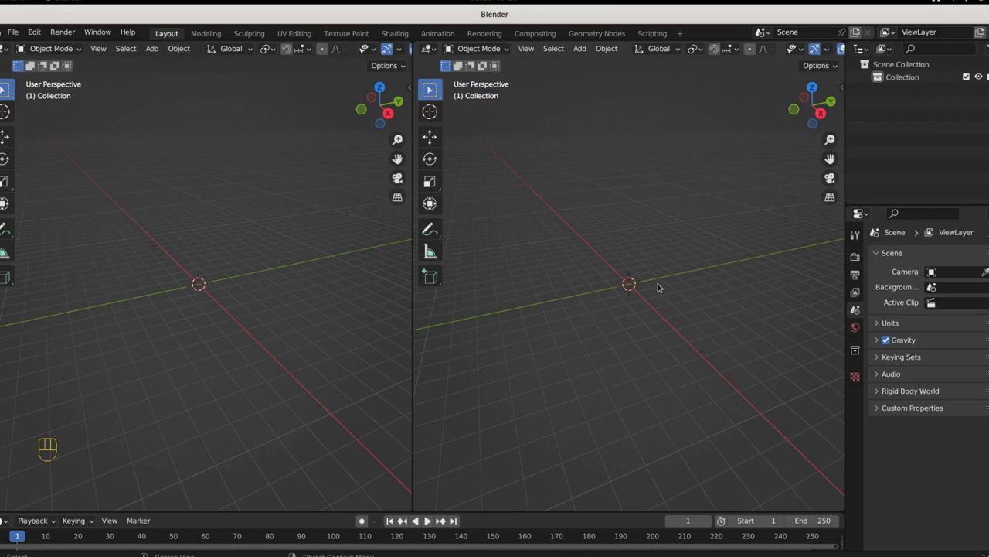
Set the right viewport to Right Orthographic and the left to Front Orthographic
{"action": "key", "text": "KP_3"}
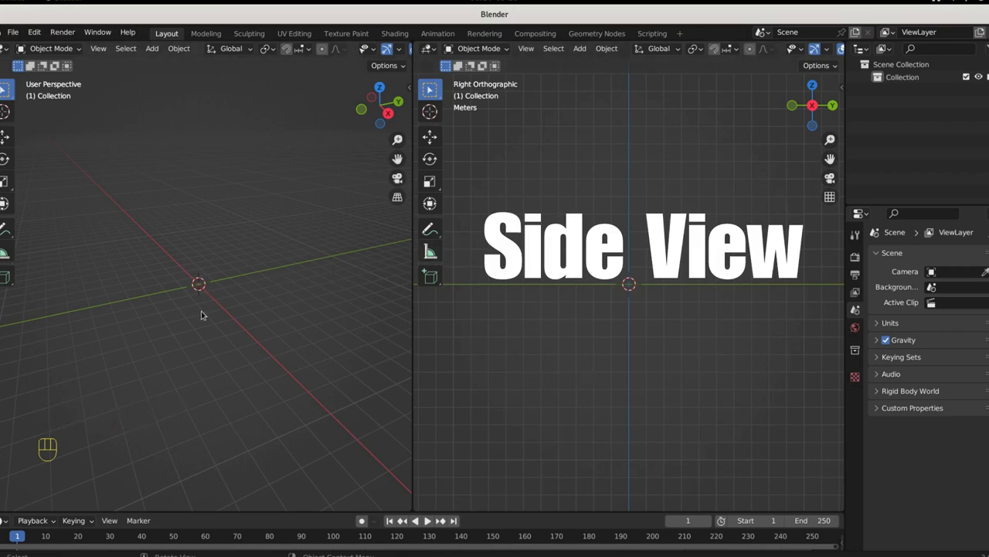
{"action": "key", "text": "KP_1"}
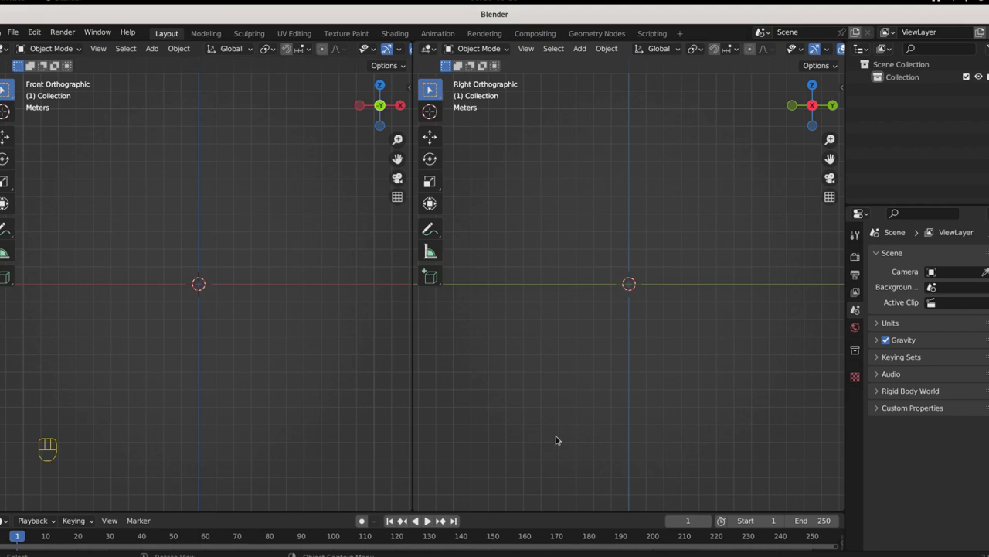
Add the Bob shark reference sheet as an image reference in the front view
{"action": "key", "text": "shift+a"}
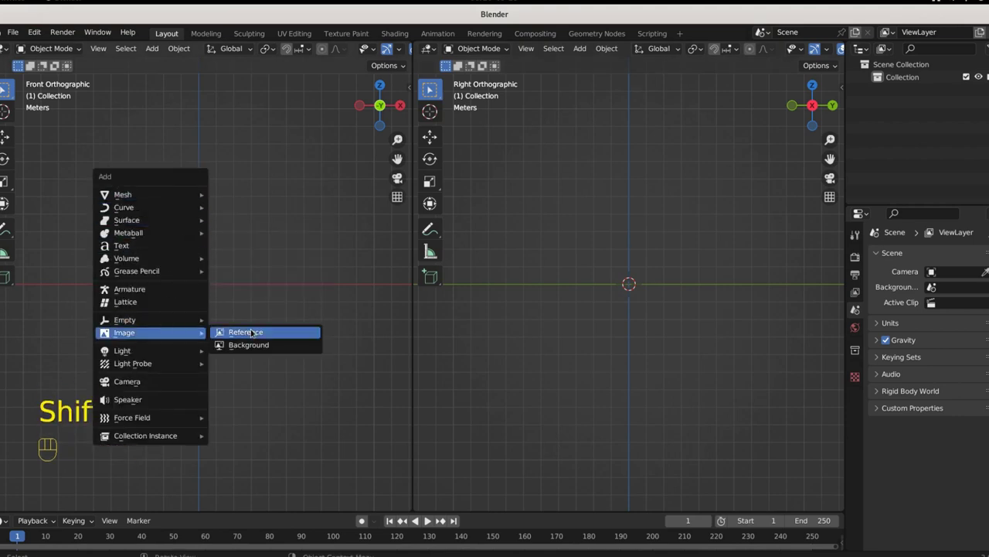
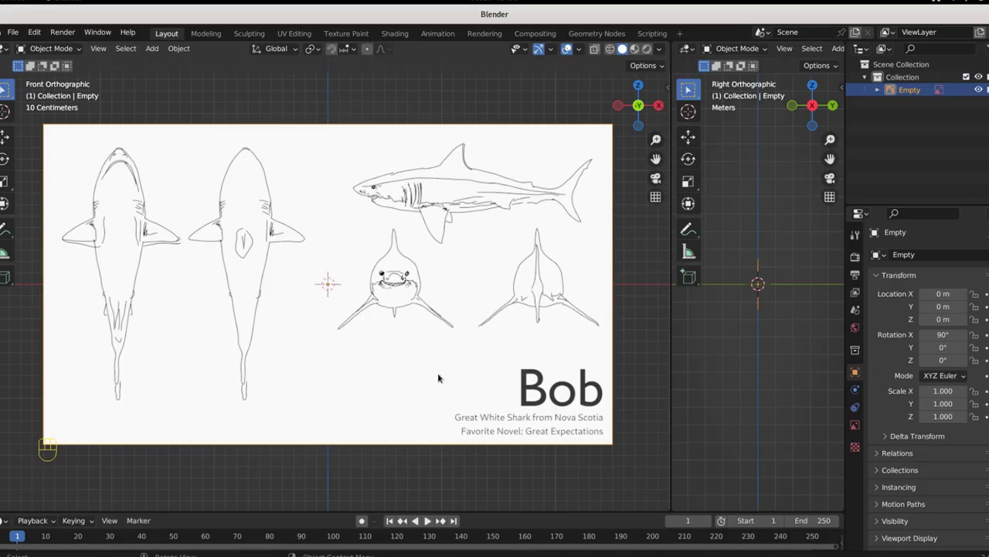
{"action": "left_click", "coordinate": [444, 324]}
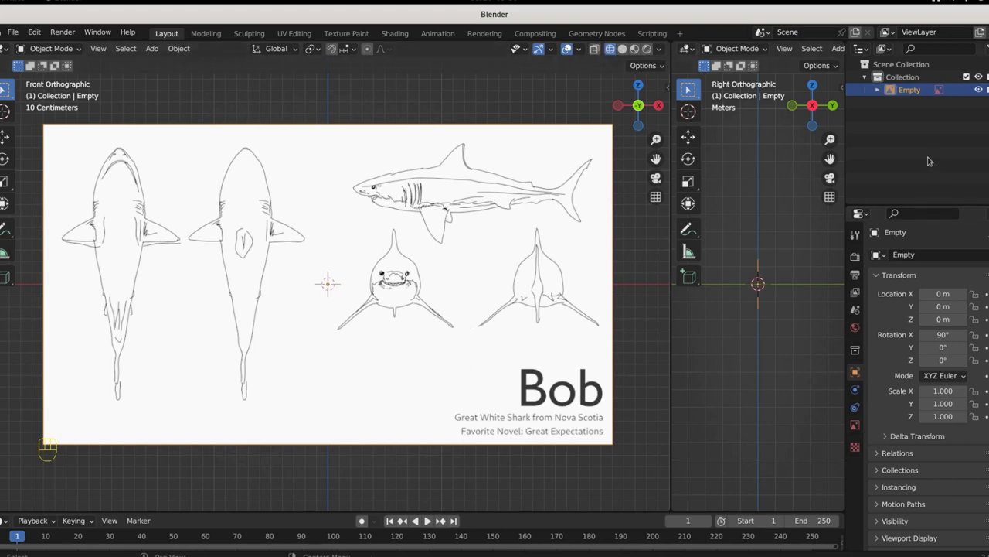
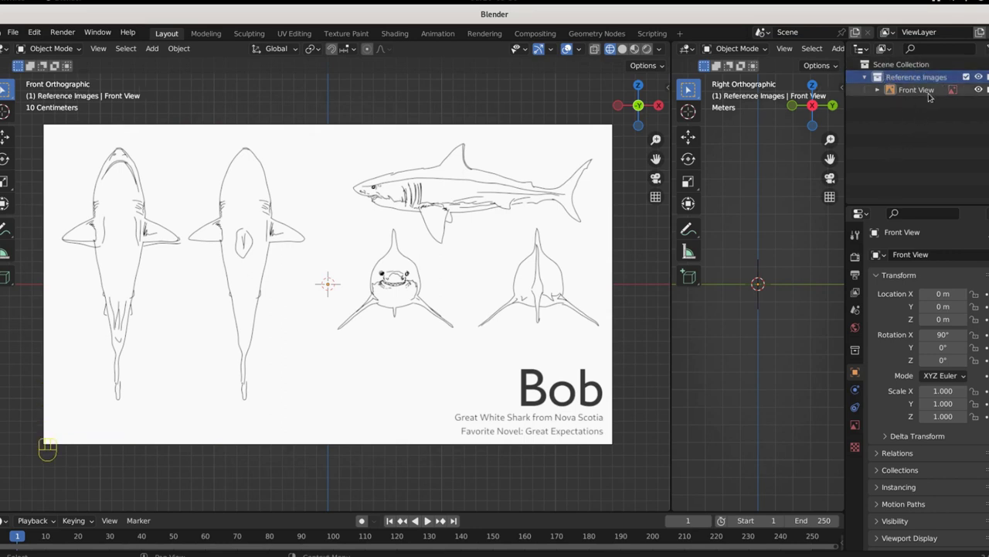
Make the reference sheet about 0.61 opaque and shift it along X to centre the front-facing shark
{"action": "left_click_drag", "start_coordinate": [926, 92], "coordinate": [380, 397]}
{"action": "key", "text": "KP_1"}
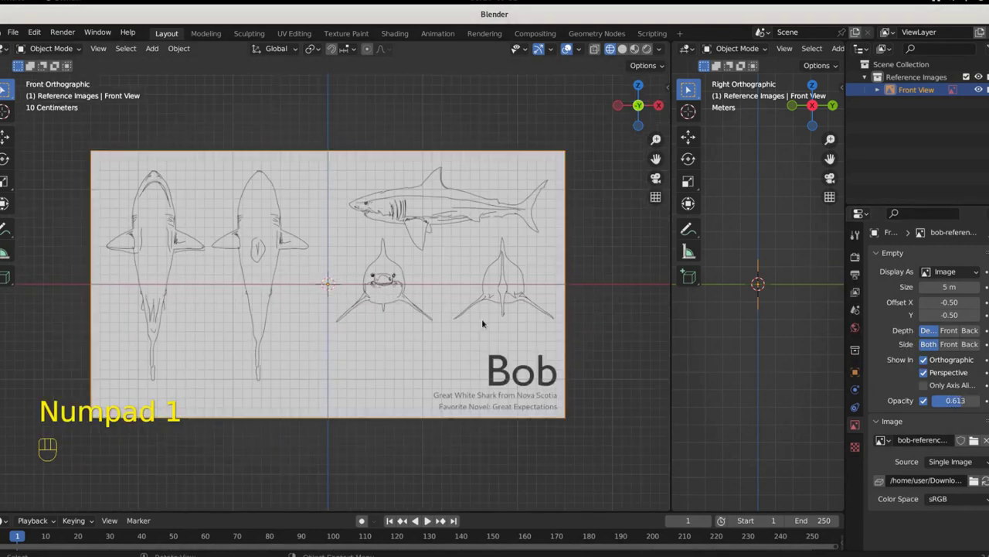
{"action": "left_click", "coordinate": [416, 331]}
{"action": "key", "text": "g"}
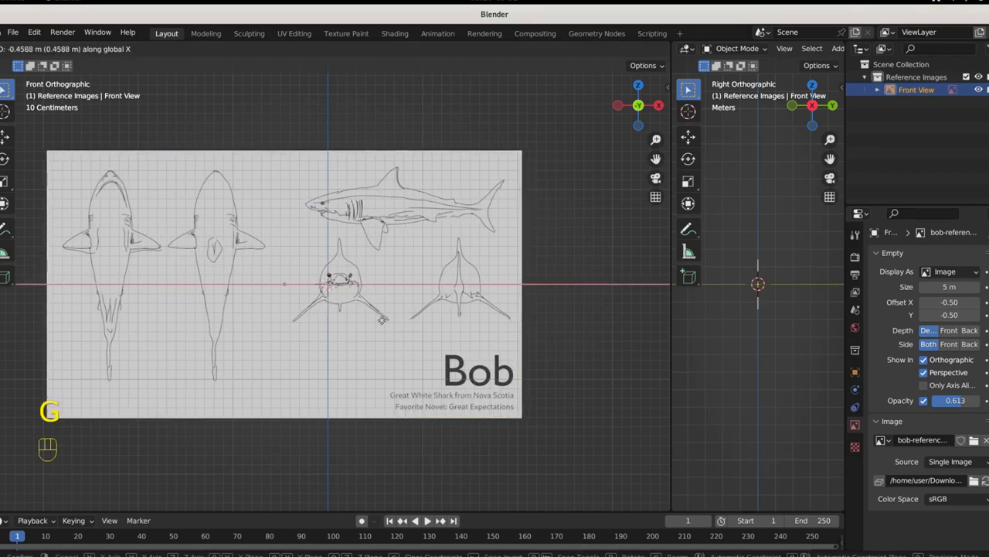
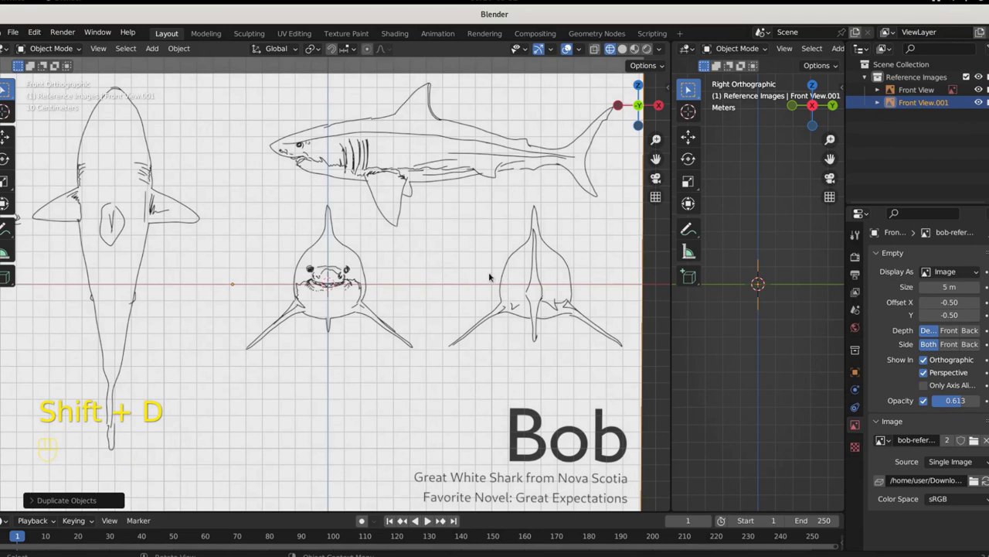
Rotate the duplicate sheet Front View.001 by 90° around Z to face the side view
{"action": "left_click", "coordinate": [490, 278]}
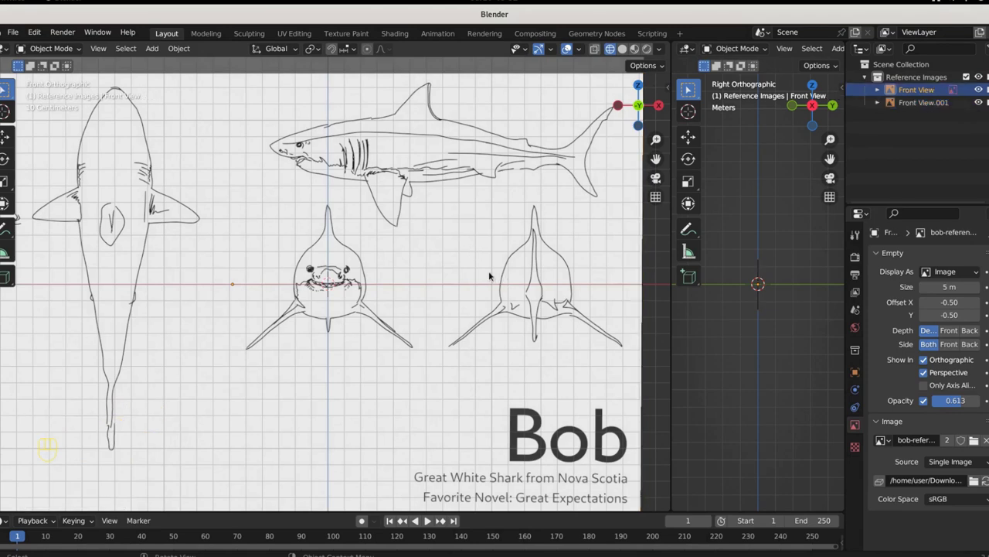
{"action": "key", "text": "r"}
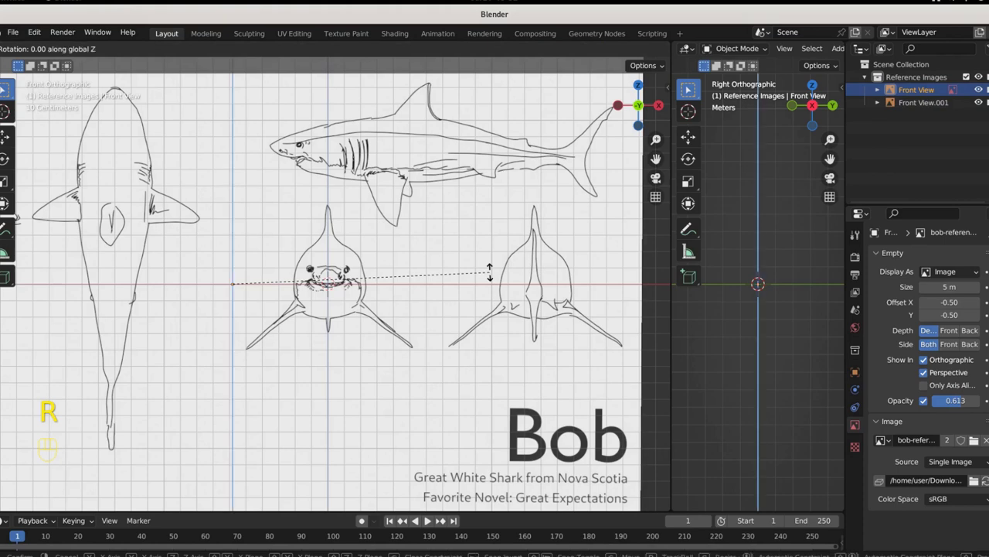
{"action": "key", "text": "r"}
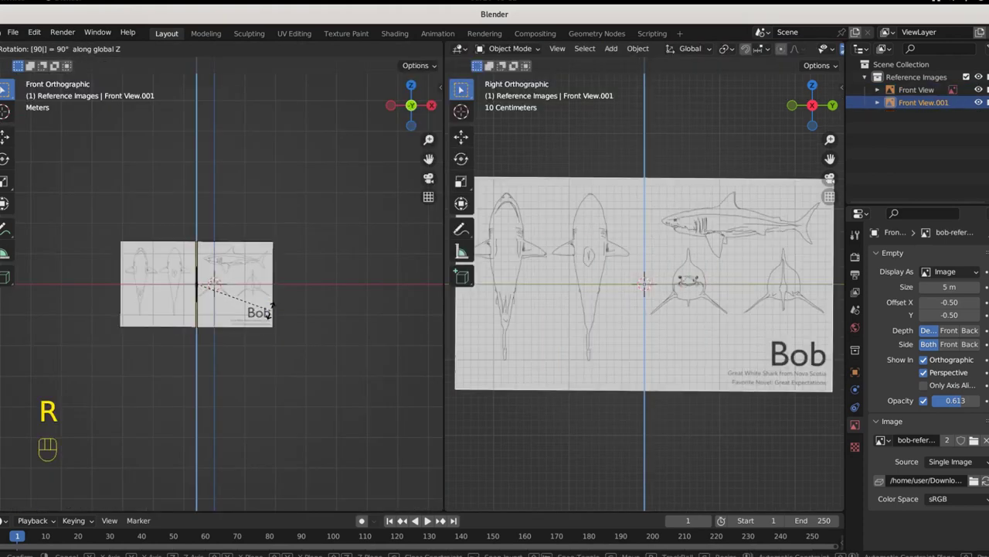
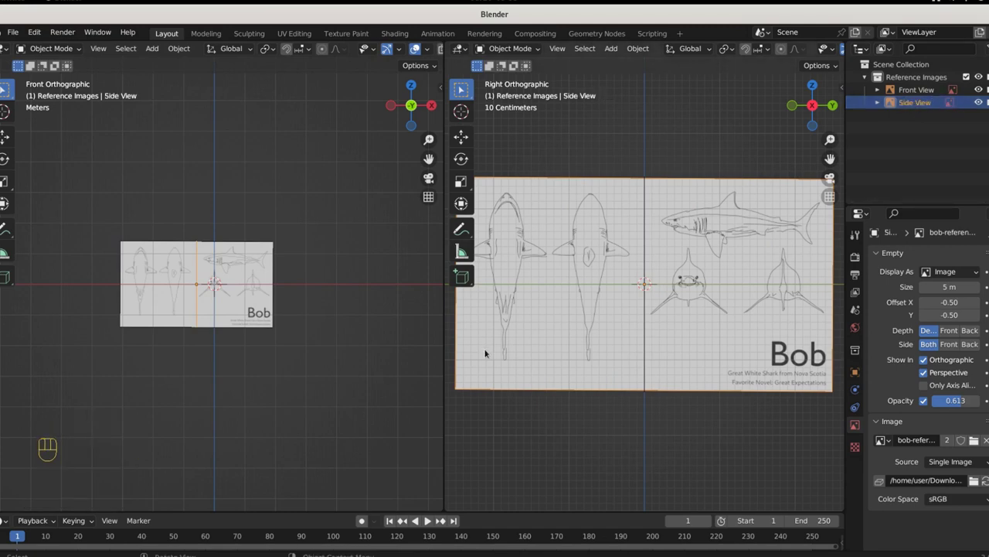
Move the Side View sheet so the side-profile shark's snout sits on the origin and check it
{"action": "key", "text": "g"}
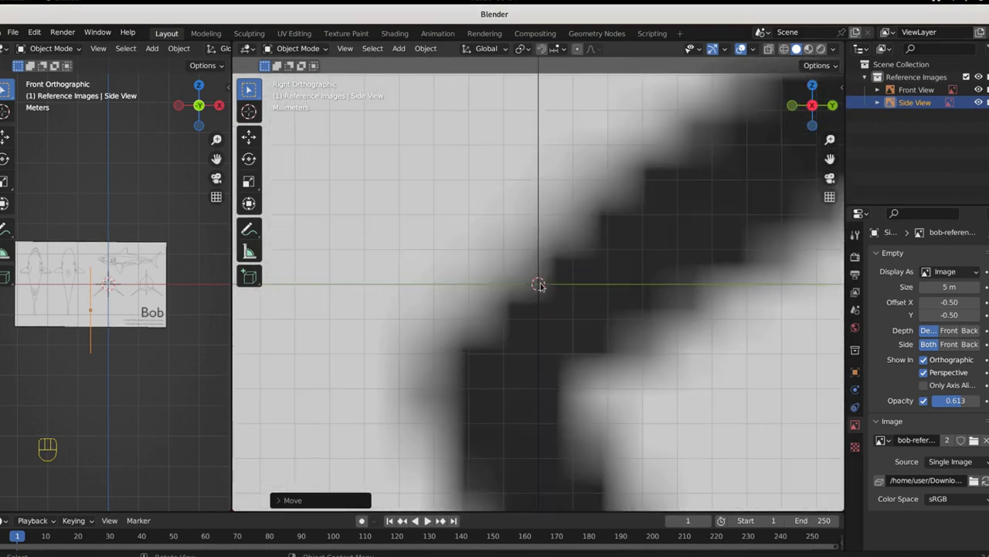
{"action": "left_click", "coordinate": [631, 385]}
{"action": "key", "text": "g"}
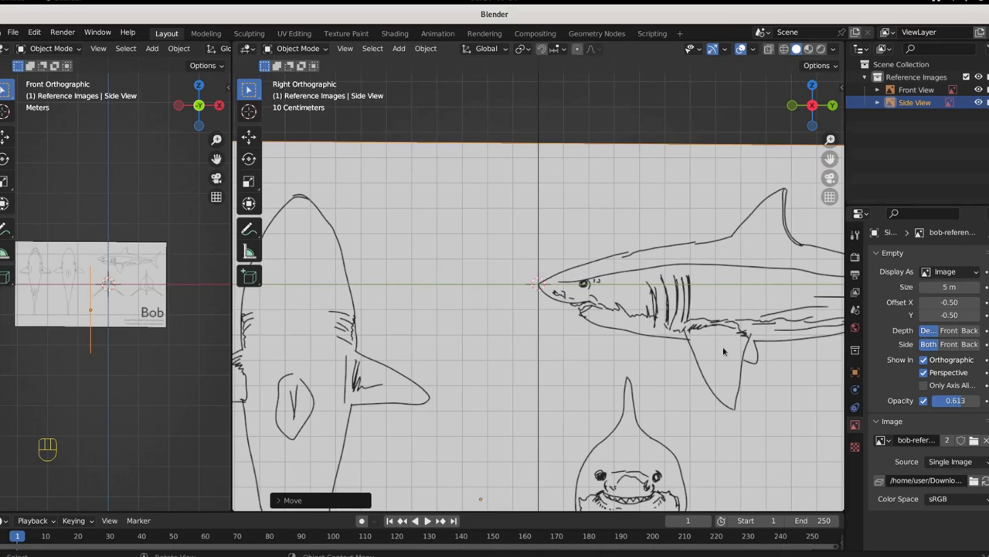
{"action": "left_click_drag", "start_coordinate": [724, 353], "coordinate": [614, 320]}
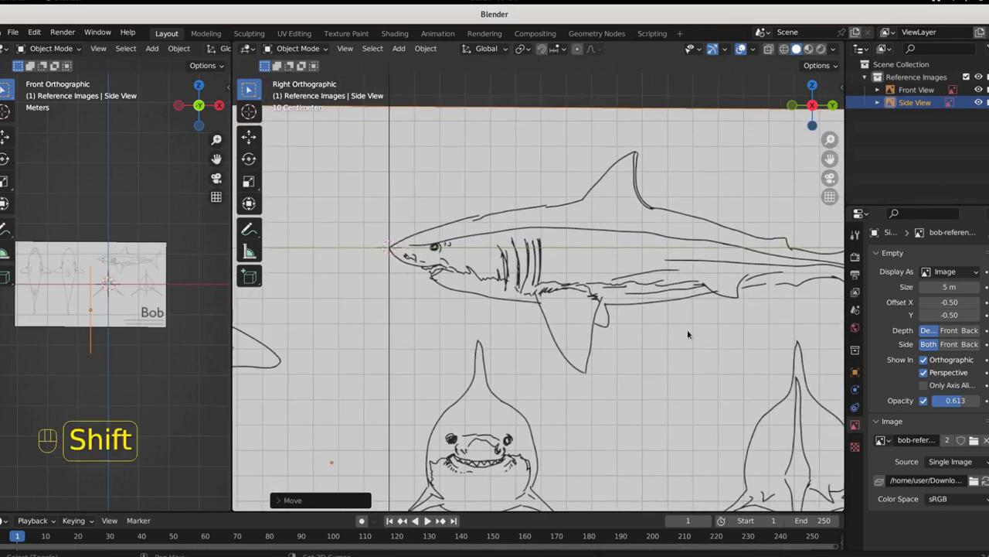
{"action": "left_click_drag", "start_coordinate": [691, 333], "coordinate": [604, 328]}
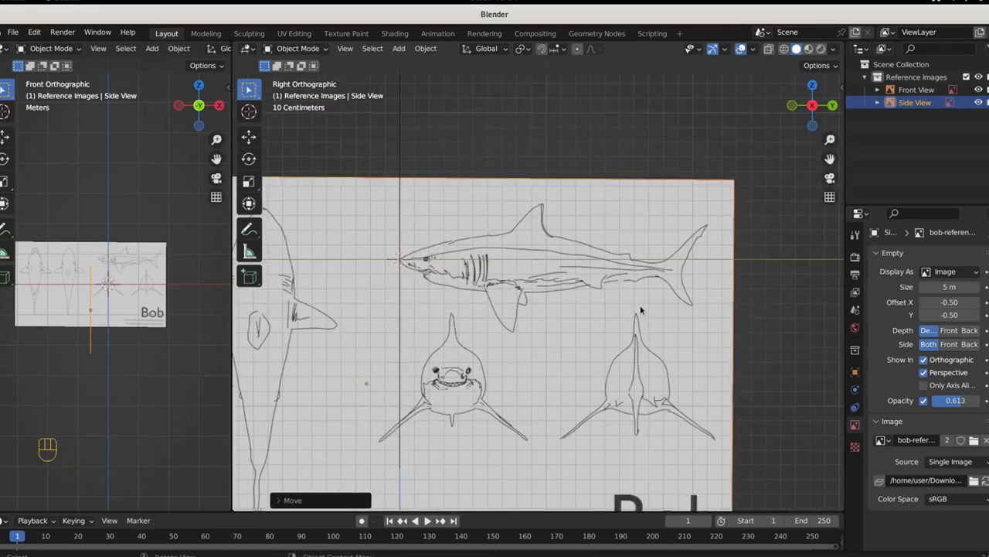
{"action": "left_click_drag", "start_coordinate": [633, 310], "coordinate": [625, 337]}
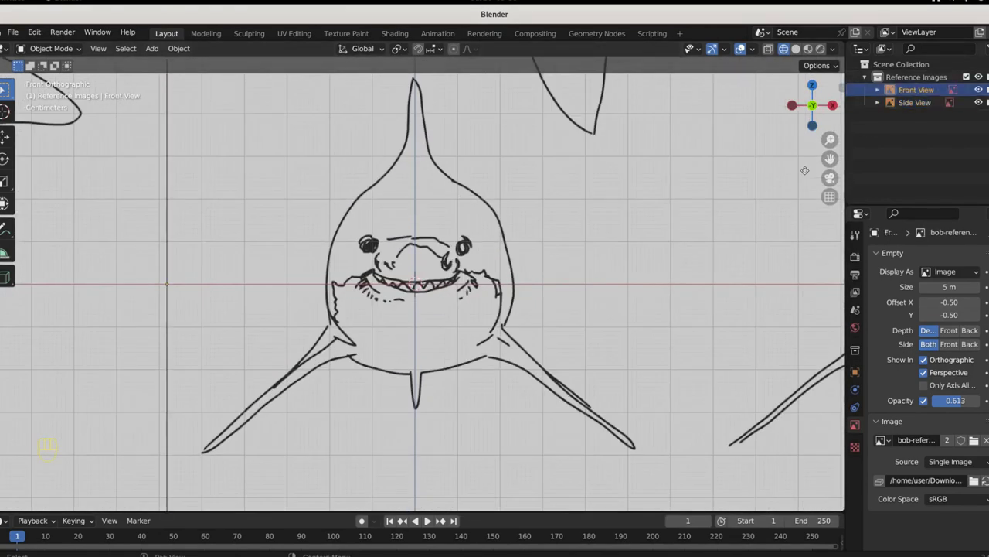
Move the Front View sheet along Z so the front-facing shark's snout sits on the origin
{"action": "left_click", "coordinate": [538, 150]}
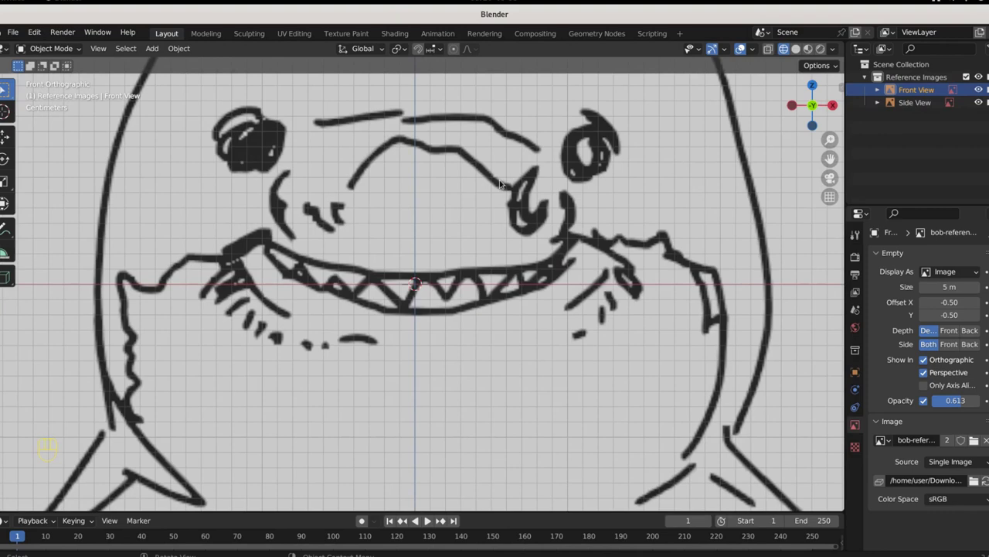
{"action": "key", "text": "g"}
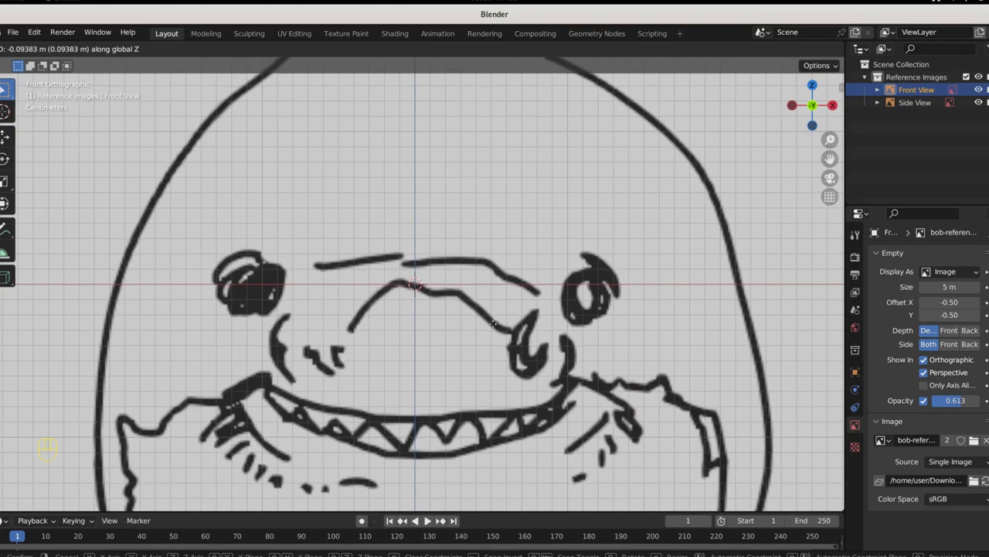
{"action": "key", "text": "KP_1"}
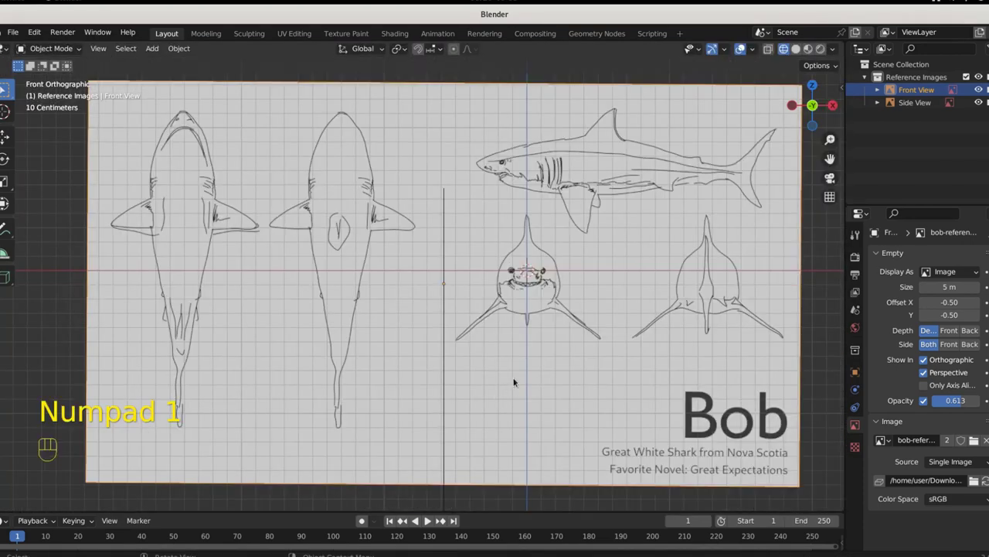
Move Front View back and slide Side View about 3 m along X so the sheets stand apart
{"action": "left_click_drag", "start_coordinate": [583, 379], "coordinate": [485, 408]}
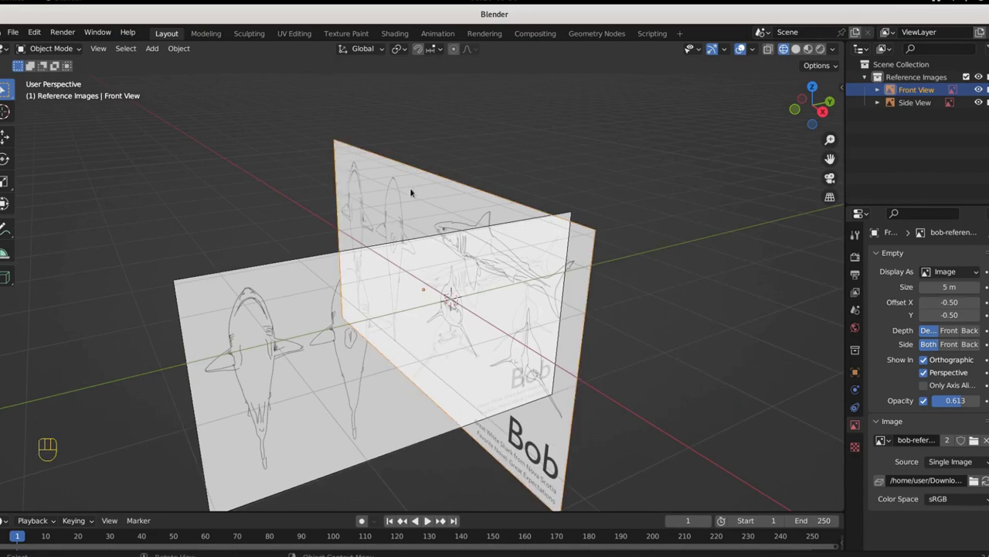
{"action": "key", "text": "g"}
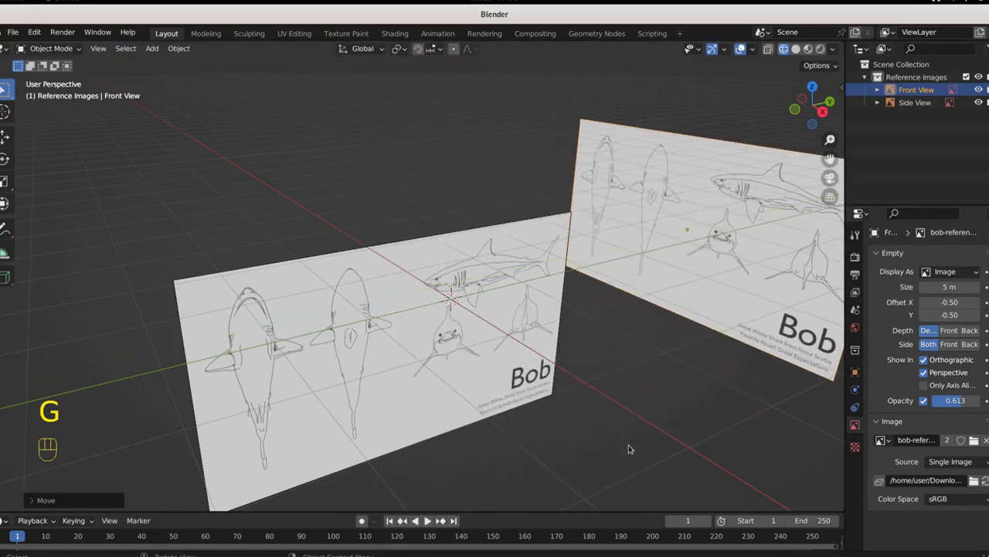
{"action": "left_click_drag", "start_coordinate": [653, 433], "coordinate": [672, 431]}
{"action": "left_click", "coordinate": [398, 419]}
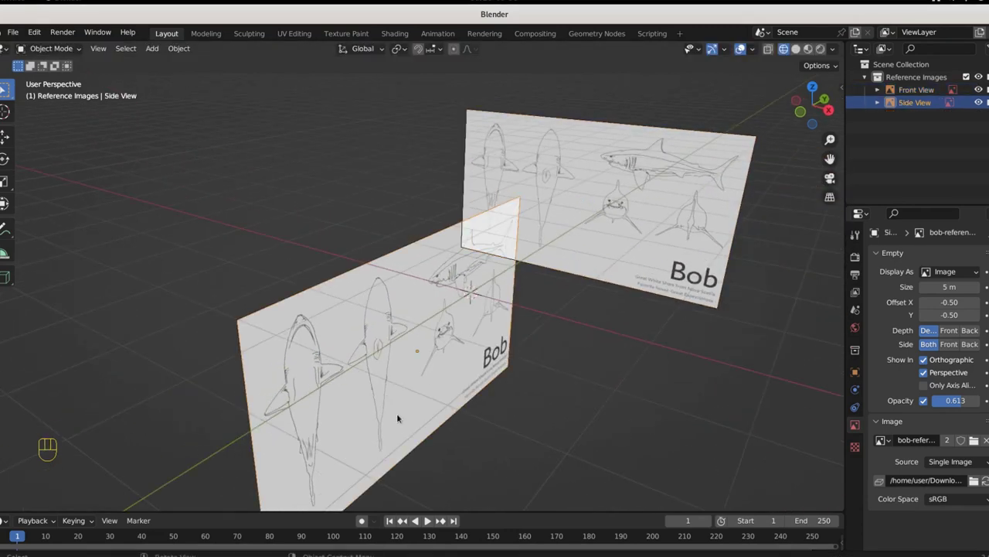
{"action": "key", "text": "g"}
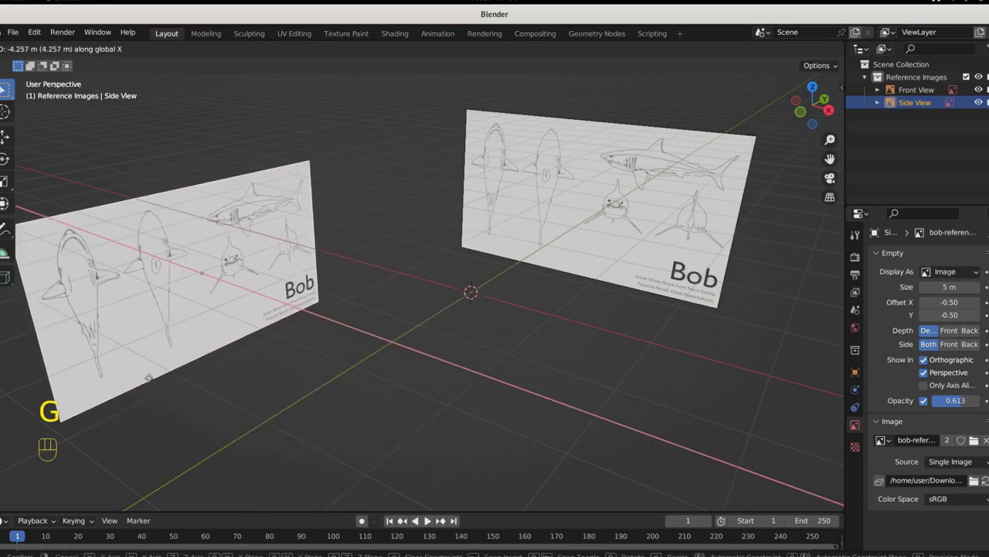
{"action": "key", "text": "g"}
{"action": "left_click_drag", "start_coordinate": [486, 370], "coordinate": [435, 409]}
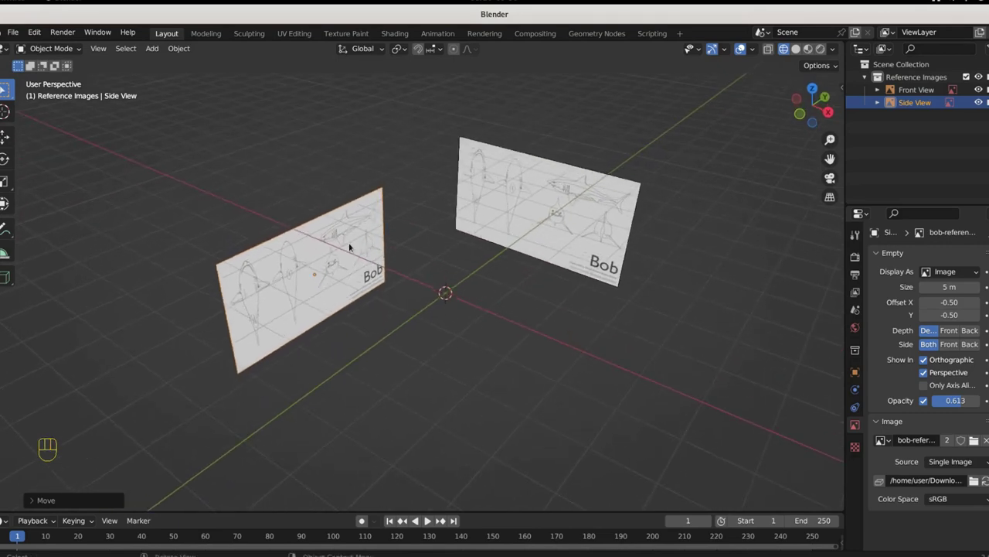
{"action": "key", "text": "g"}
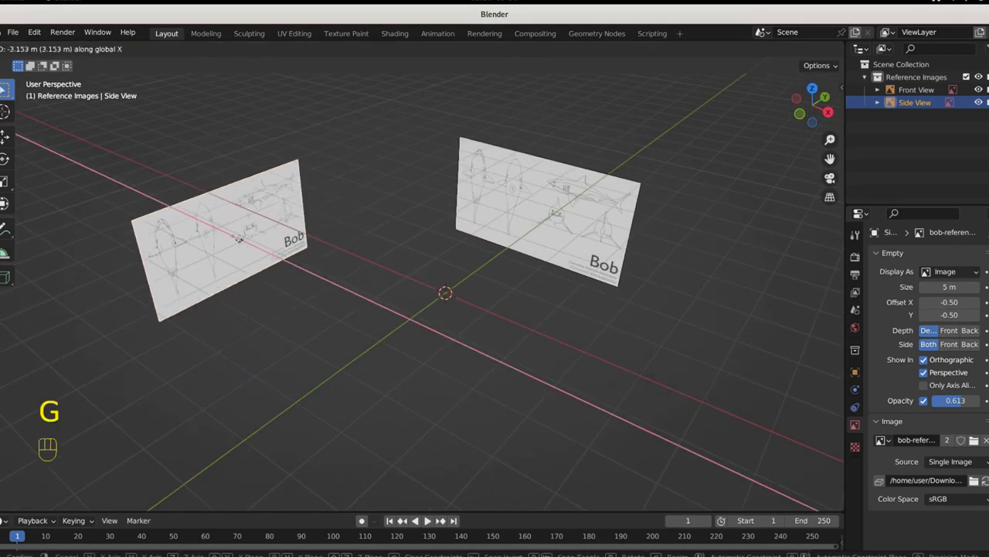
{"action": "left_click_drag", "start_coordinate": [454, 370], "coordinate": [640, 363]}
{"action": "left_click_drag", "start_coordinate": [640, 362], "coordinate": [695, 350]}
{"action": "left_click_drag", "start_coordinate": [722, 368], "coordinate": [716, 378]}
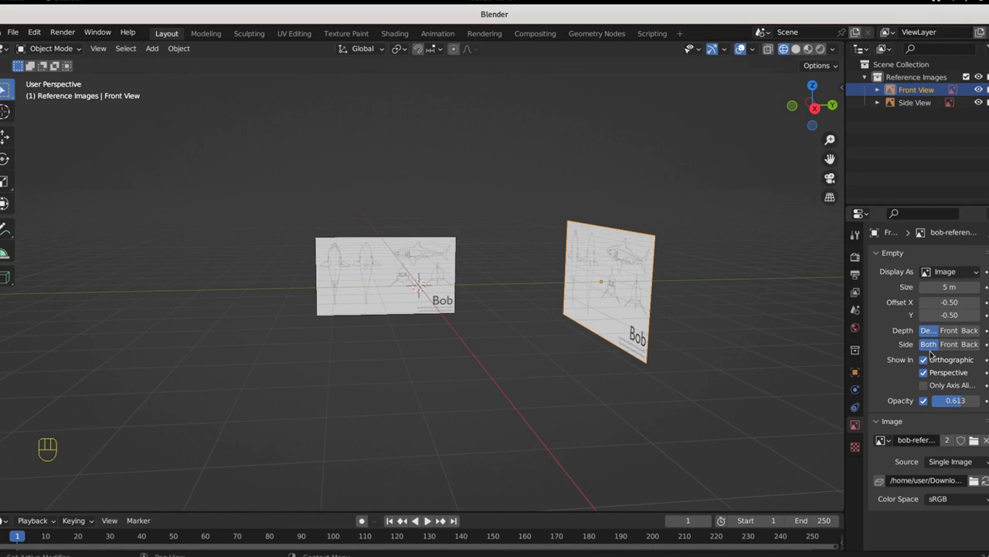
Set both Front View and Side View references to display only from their front side, then reselect Front View
{"action": "left_click", "coordinate": [950, 348]}
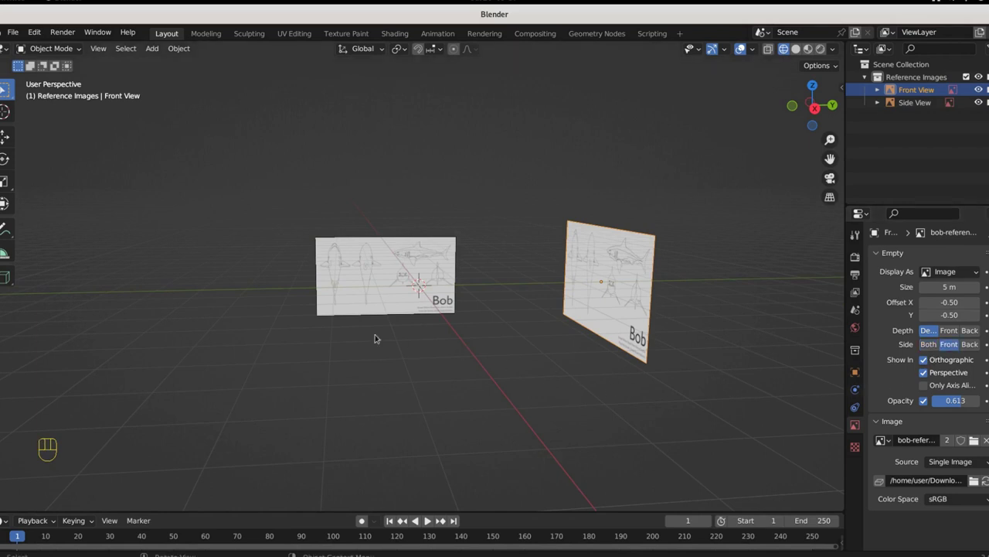
{"action": "left_click", "coordinate": [377, 273]}
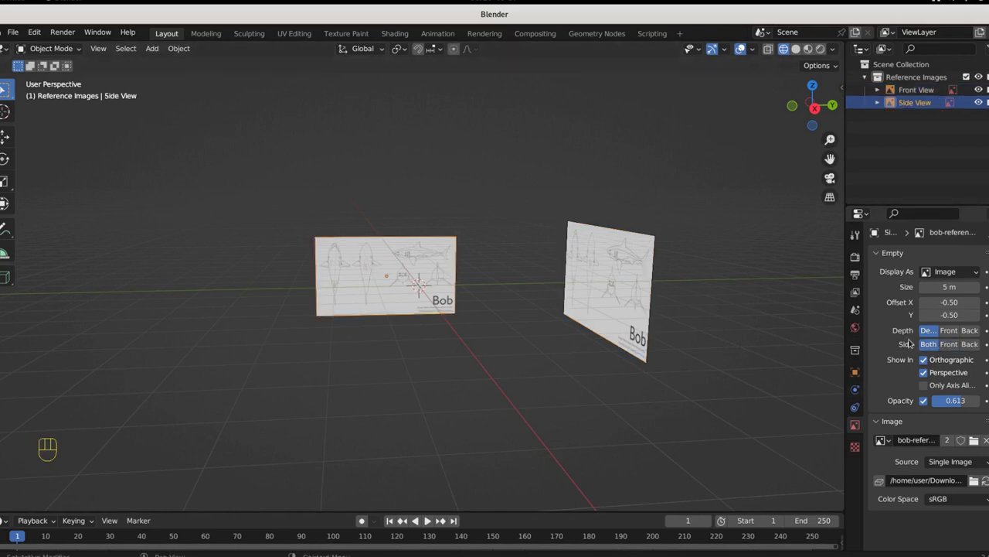
{"action": "left_click", "coordinate": [955, 349]}
{"action": "left_click_drag", "start_coordinate": [749, 369], "coordinate": [753, 360]}
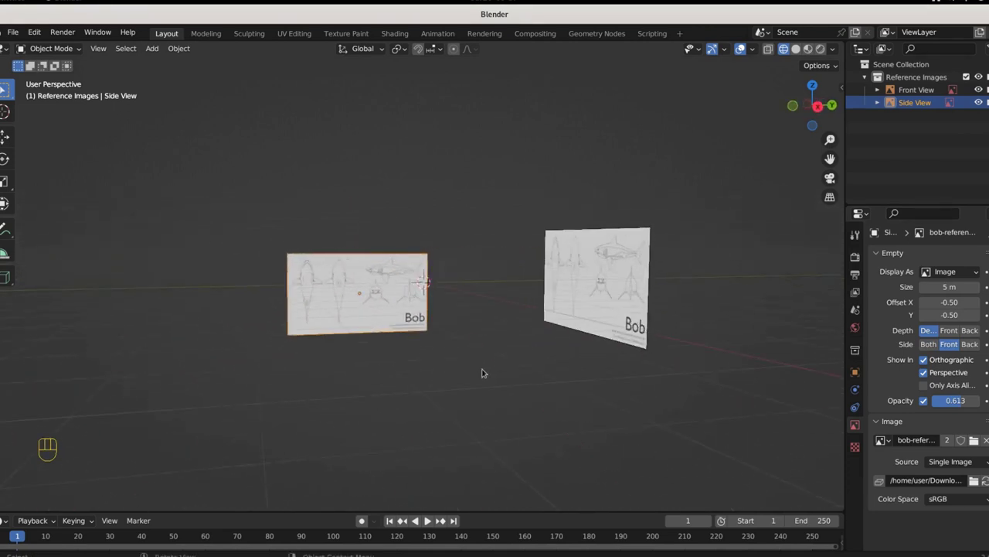
{"action": "left_click_drag", "start_coordinate": [446, 374], "coordinate": [550, 362]}
{"action": "key", "text": "KP_1"}
{"action": "left_click", "coordinate": [425, 273]}
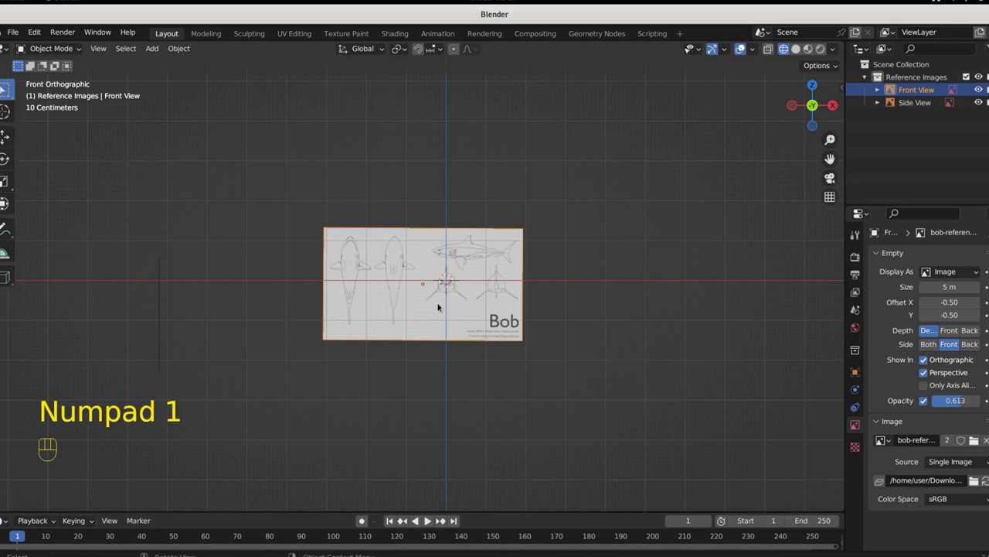
Duplicate the front reference, rename it Rear View and rotate it 180° on Z
{"action": "key", "text": "shift+d"}
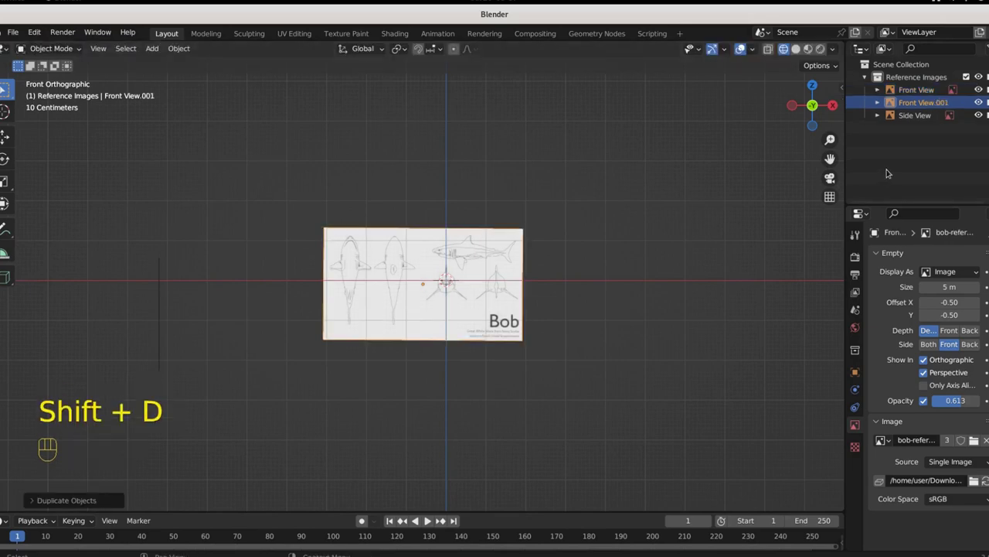
{"action": "left_click", "coordinate": [926, 105]}
{"action": "left_click", "coordinate": [926, 106]}
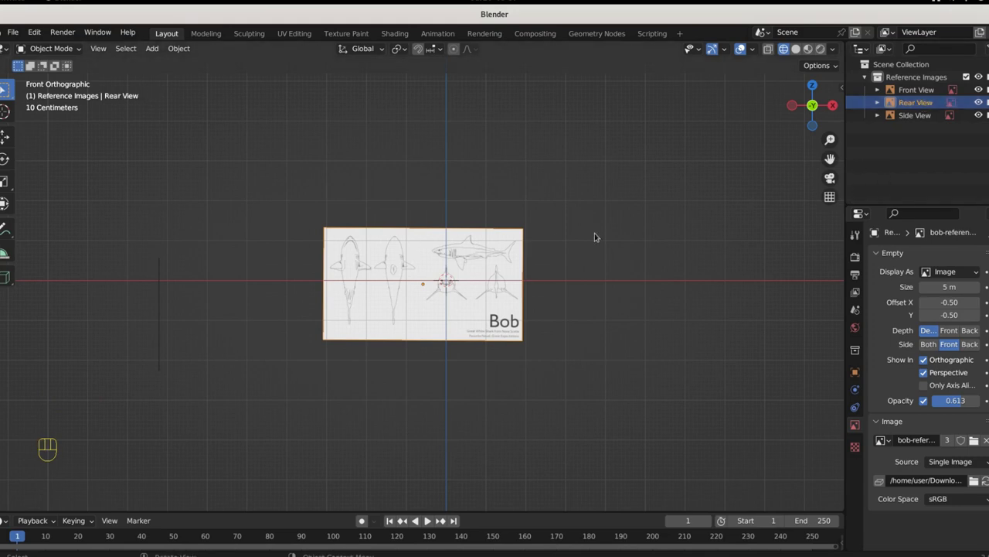
{"action": "key", "text": "r"}
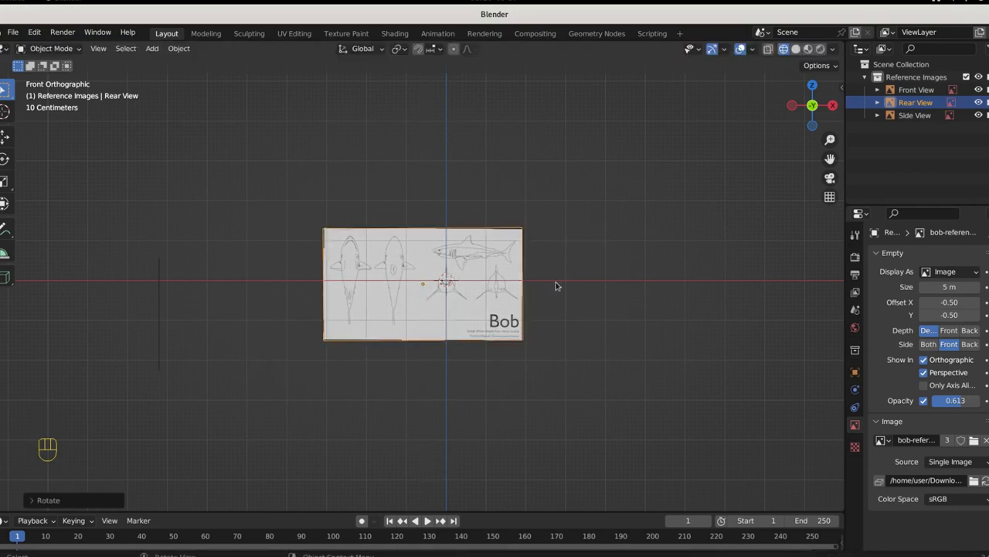
Check the Rear View sheet from back and right views, then reselect Front View
{"action": "key", "text": "ctrl+KP_1"}
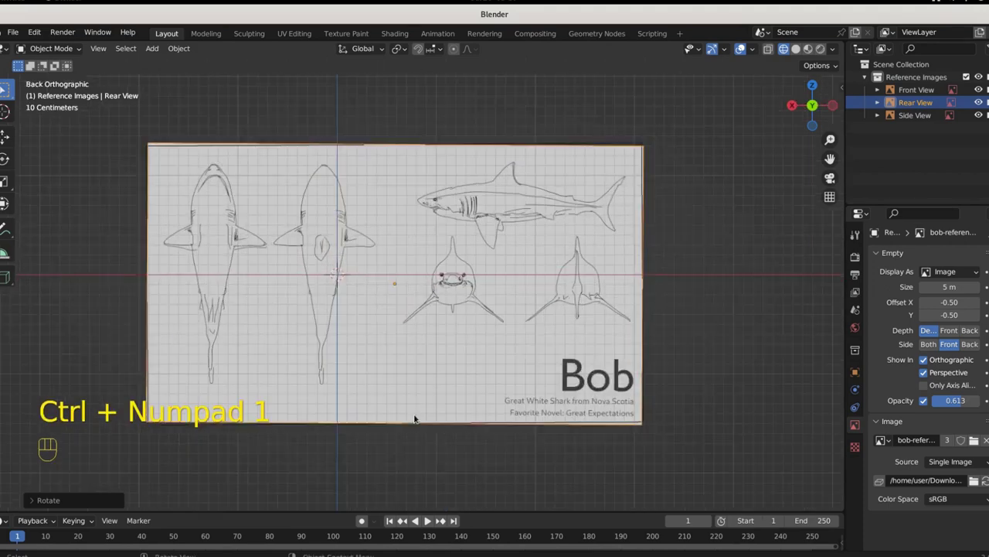
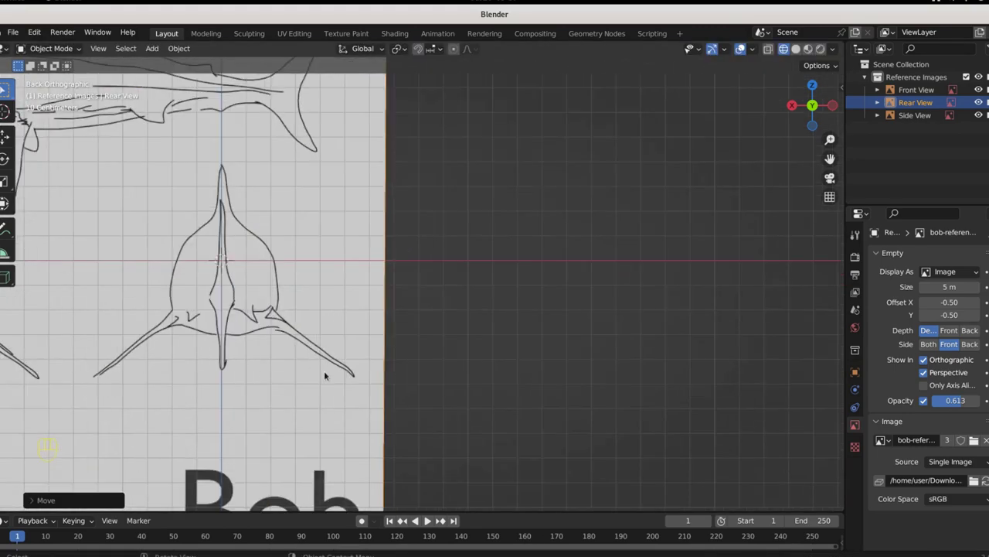
{"action": "left_click_drag", "start_coordinate": [354, 382], "coordinate": [622, 368]}
{"action": "left_click_drag", "start_coordinate": [659, 402], "coordinate": [462, 412]}
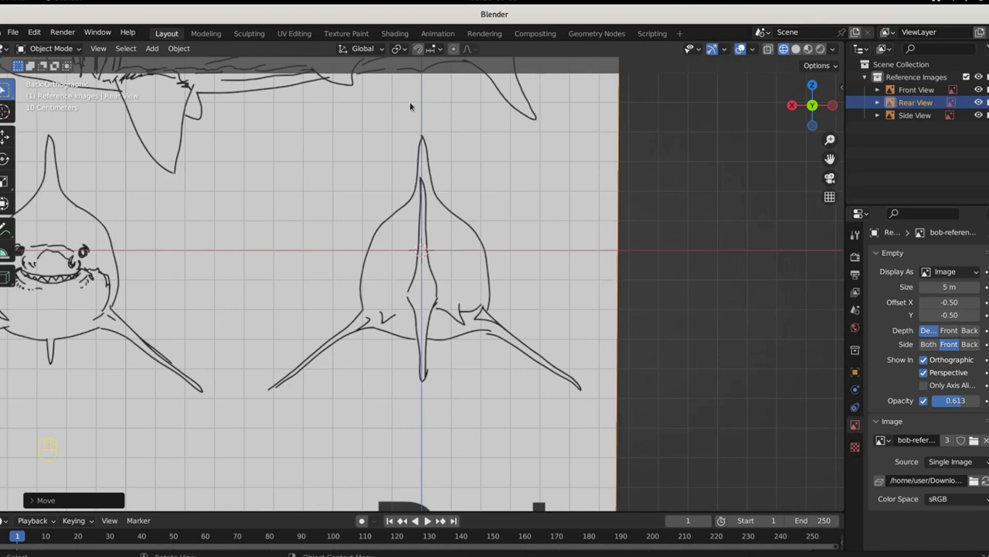
{"action": "key", "text": "KP_1"}
{"action": "key", "text": "ctrl+KP_1"}
{"action": "key", "text": "KP_3"}
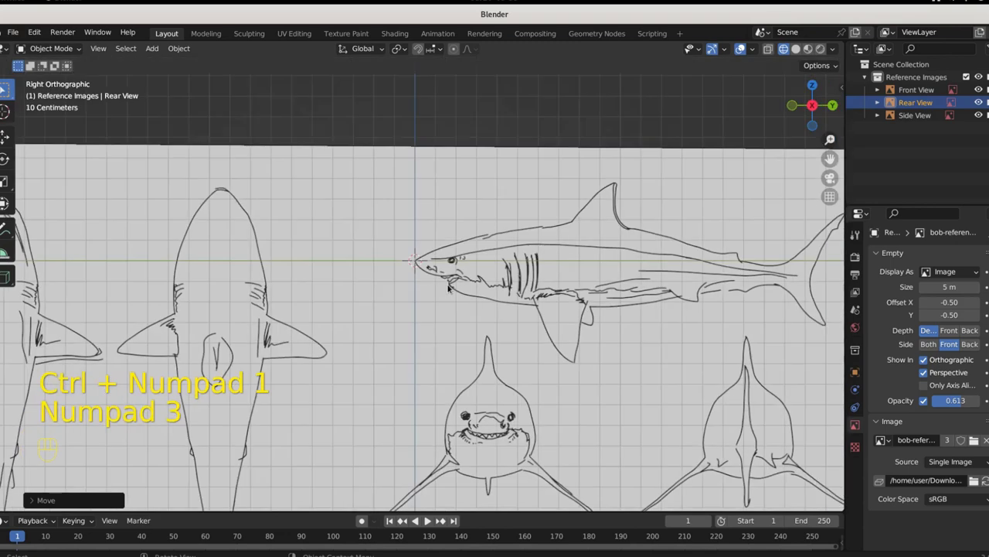
{"action": "left_click_drag", "start_coordinate": [473, 319], "coordinate": [341, 316]}
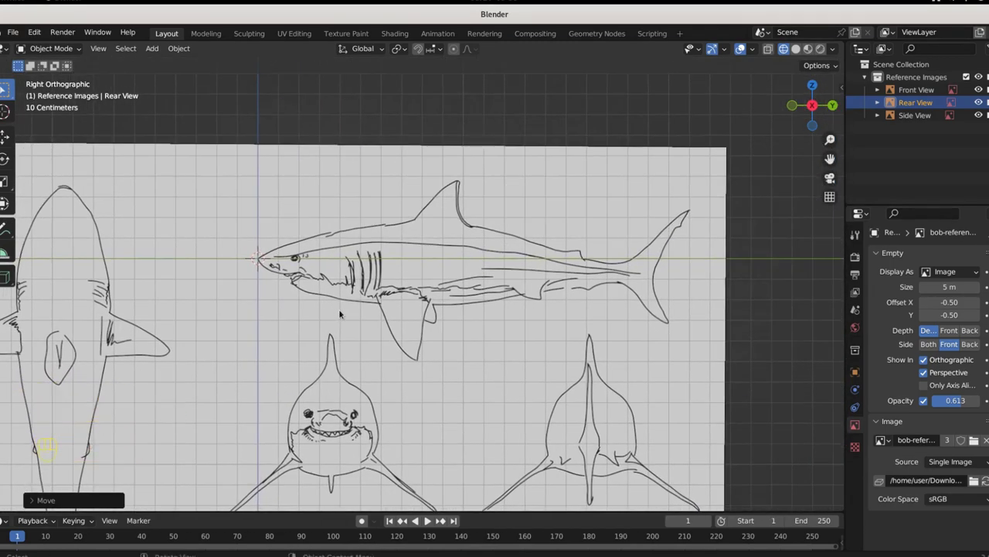
{"action": "key", "text": "KP_1"}
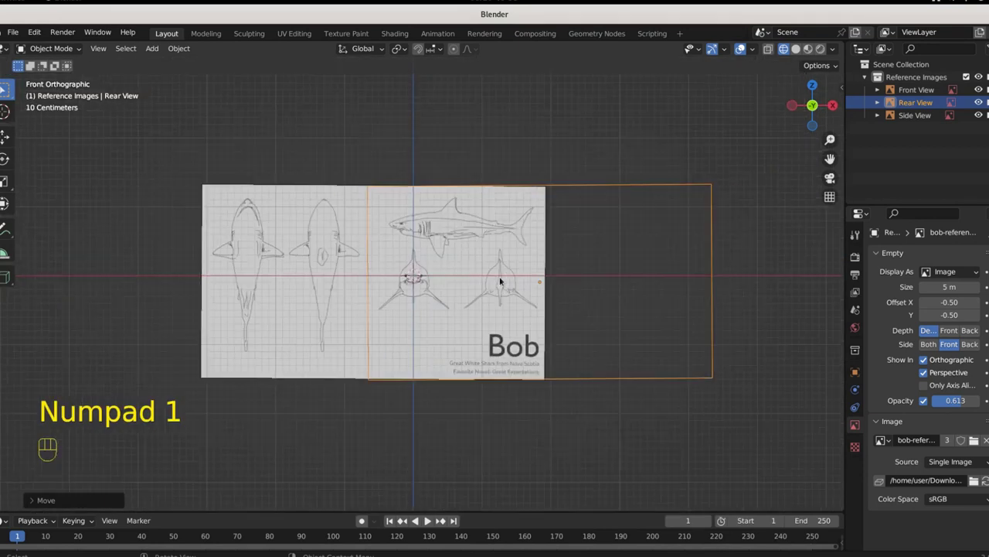
{"action": "left_click", "coordinate": [333, 261]}
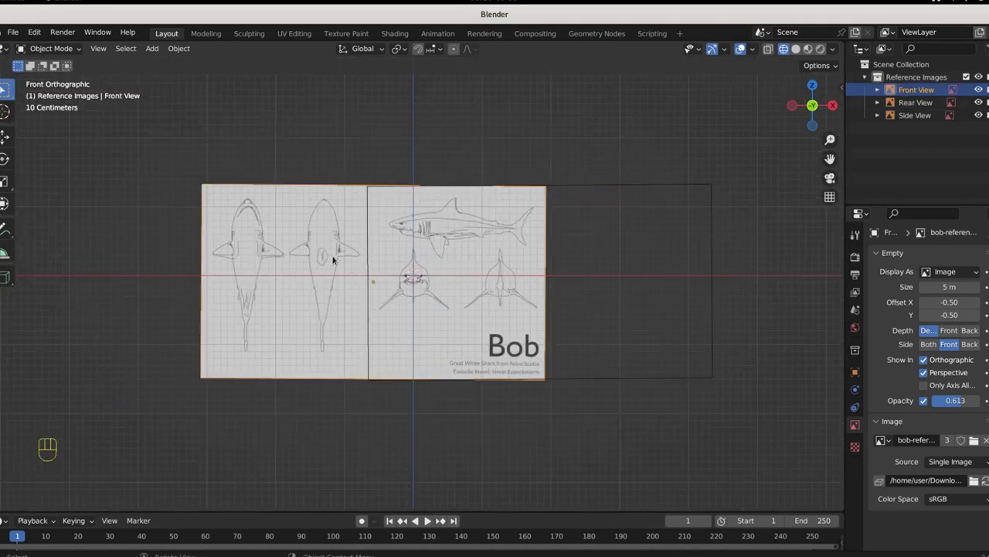
Duplicate the Front View reference as Top View and rotate it 90° on X to lie flat
{"action": "left_click", "coordinate": [296, 233]}
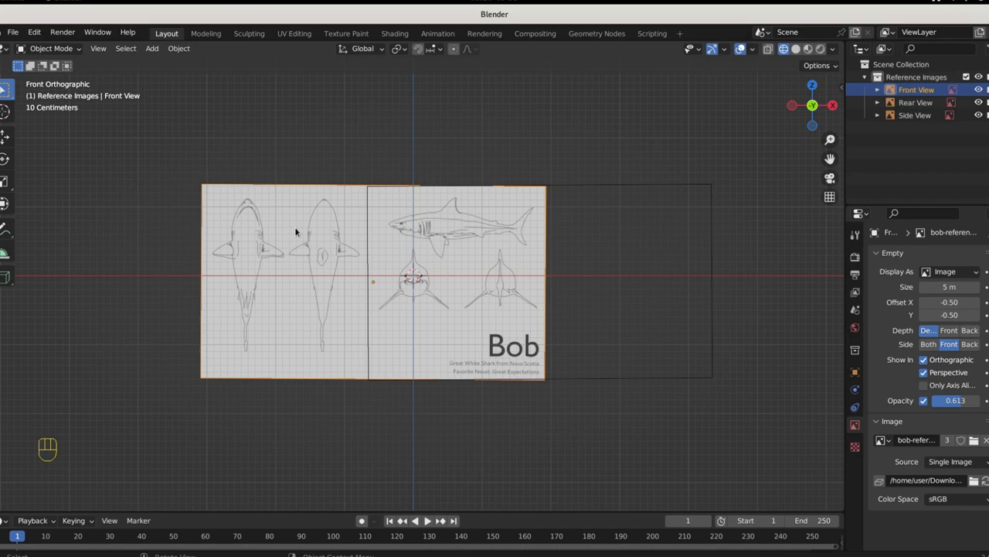
{"action": "key", "text": "shift+d"}
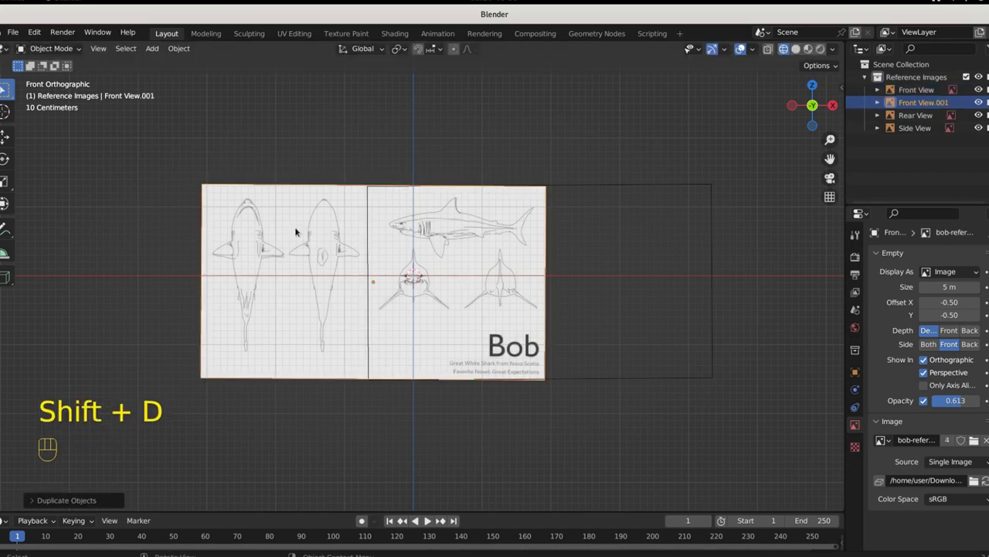
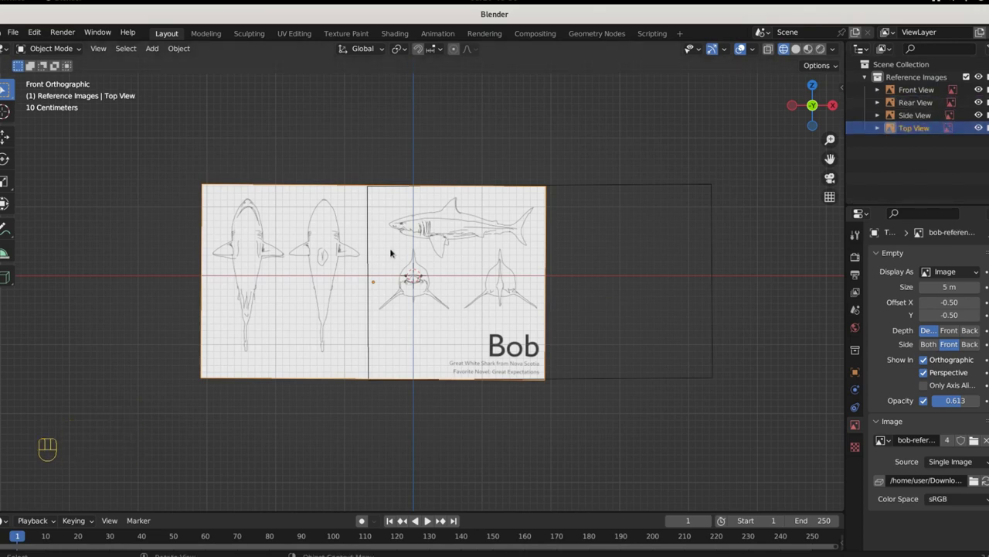
{"action": "key", "text": "r"}
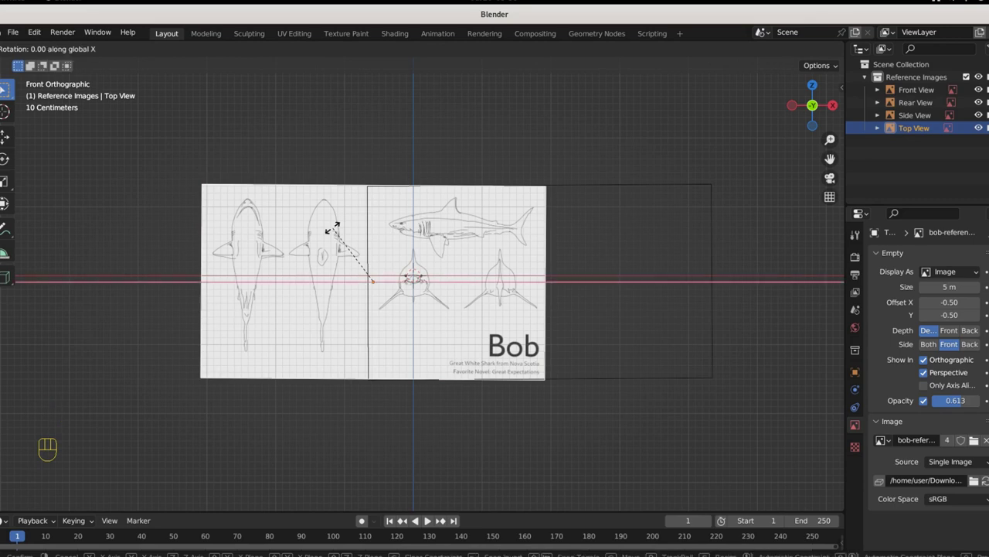
In top view, turn the Top View sheet 180° and slide it along Y to centre the drawing on the origin
{"action": "key", "text": "KP_7"}
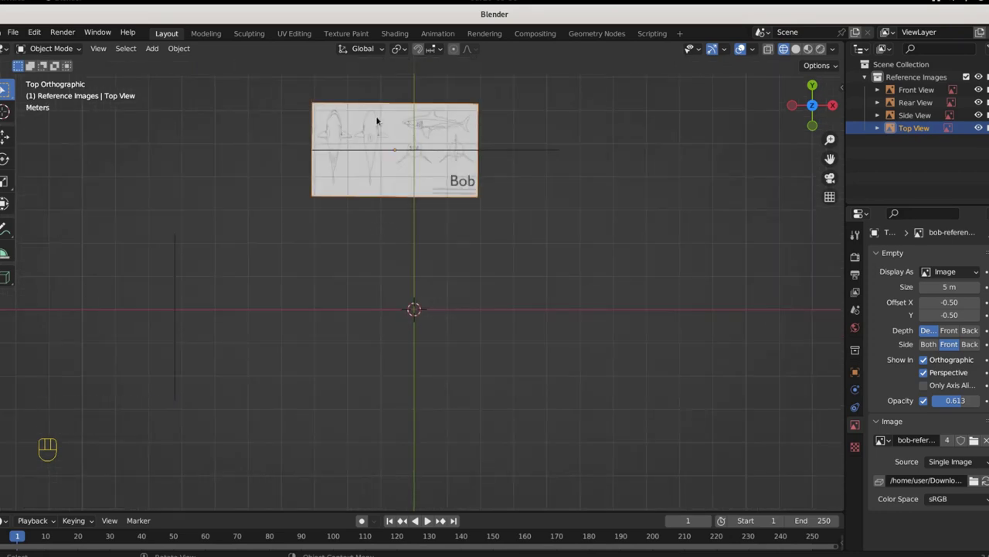
{"action": "key", "text": "r"}
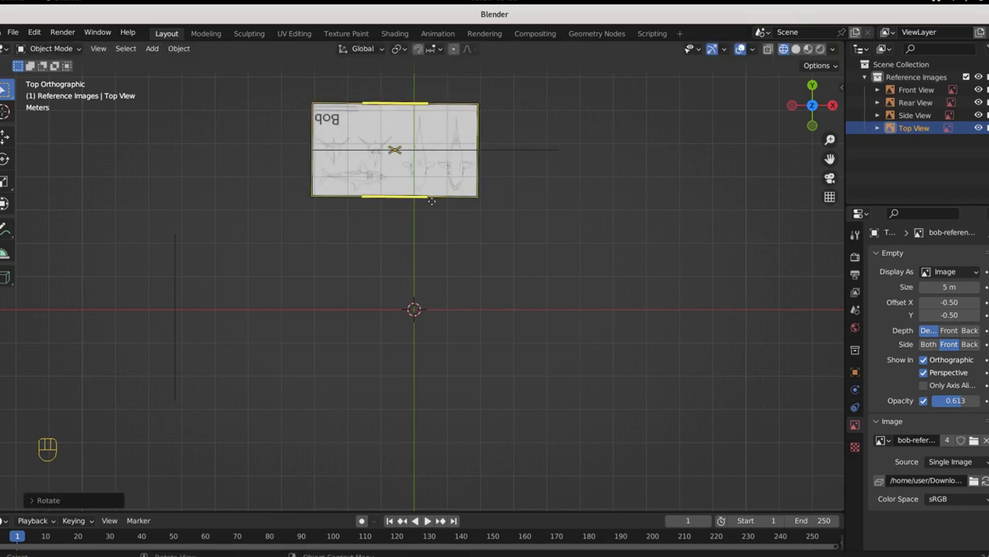
{"action": "key", "text": "g"}
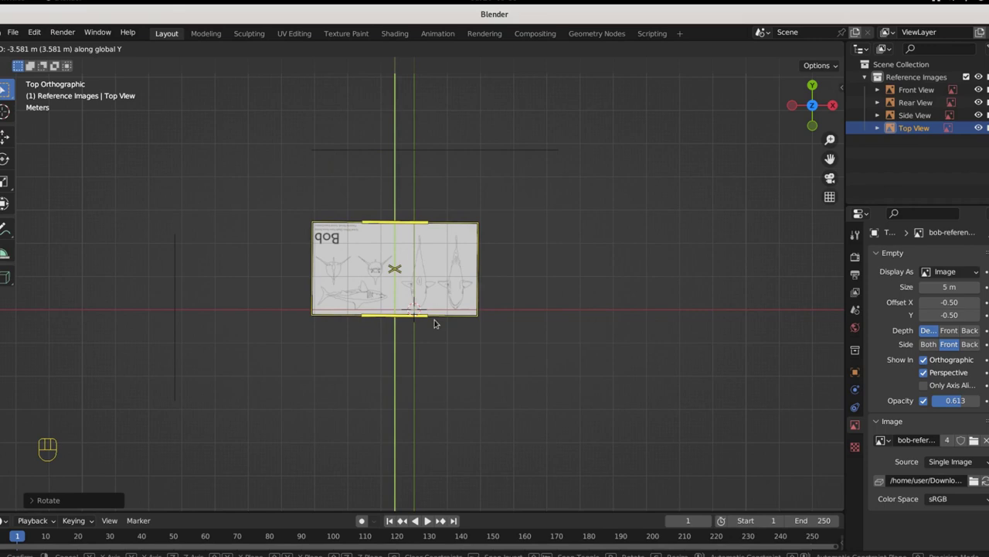
{"action": "key", "text": "g"}
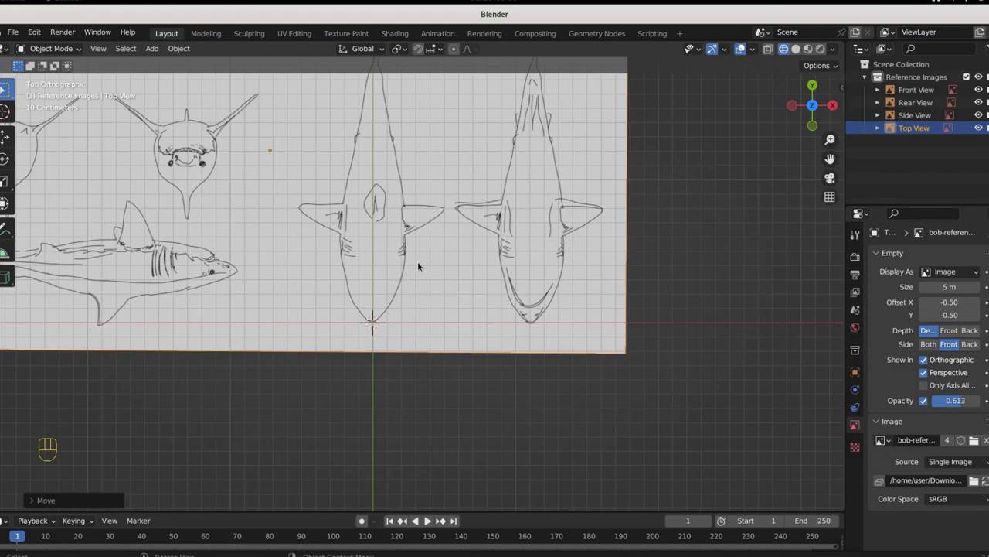
Lower the Top View reference along Z beneath the other sheets and check it from above
{"action": "left_click_drag", "start_coordinate": [531, 391], "coordinate": [467, 330]}
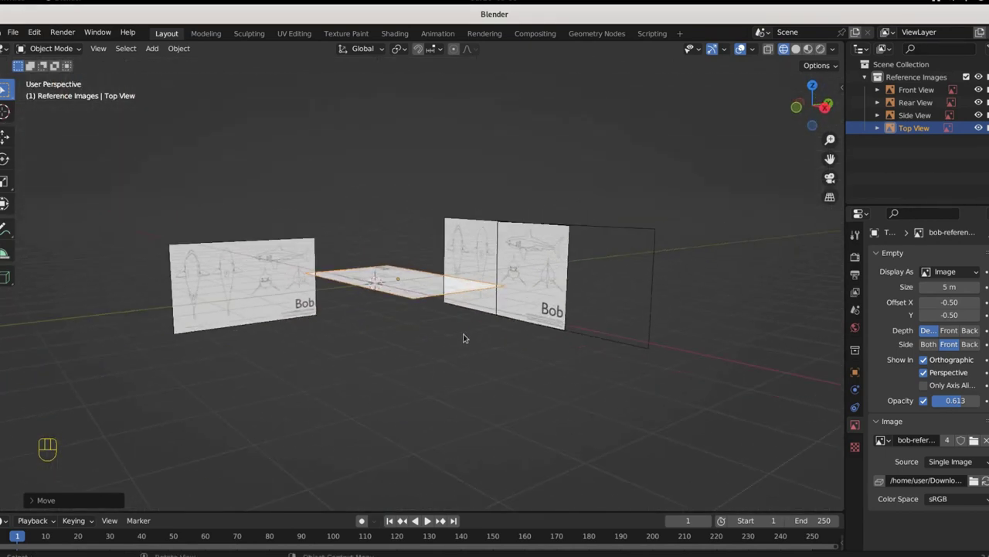
{"action": "key", "text": "g"}
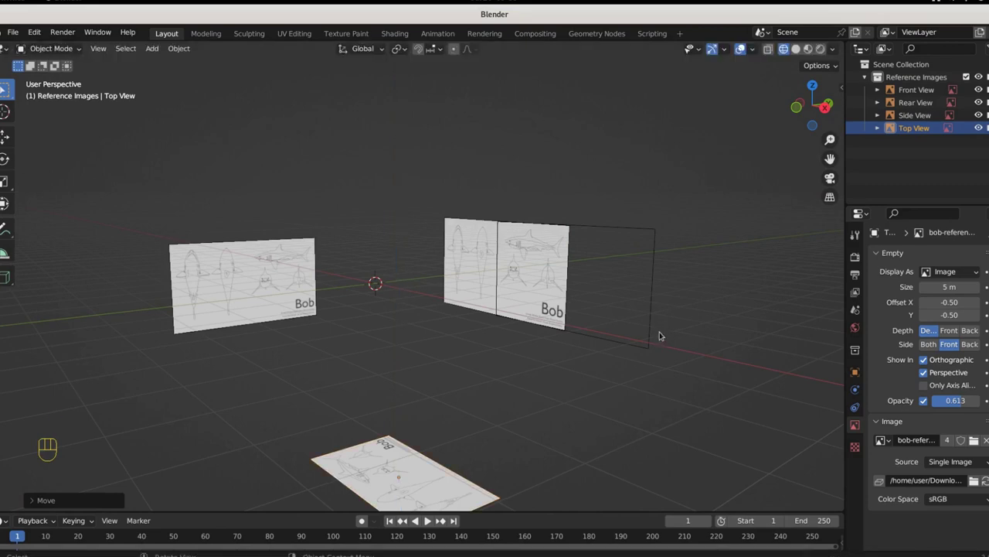
{"action": "key", "text": "KP_7"}
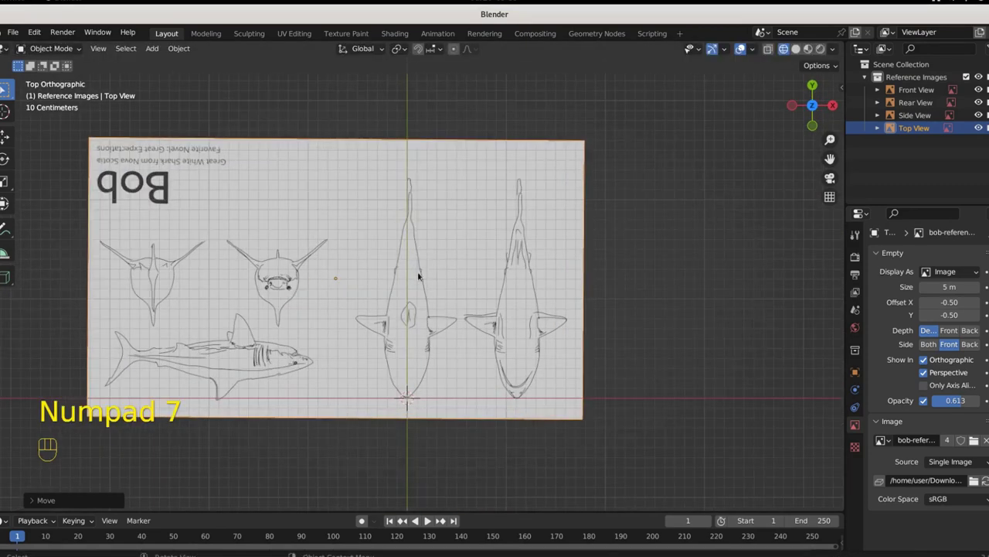
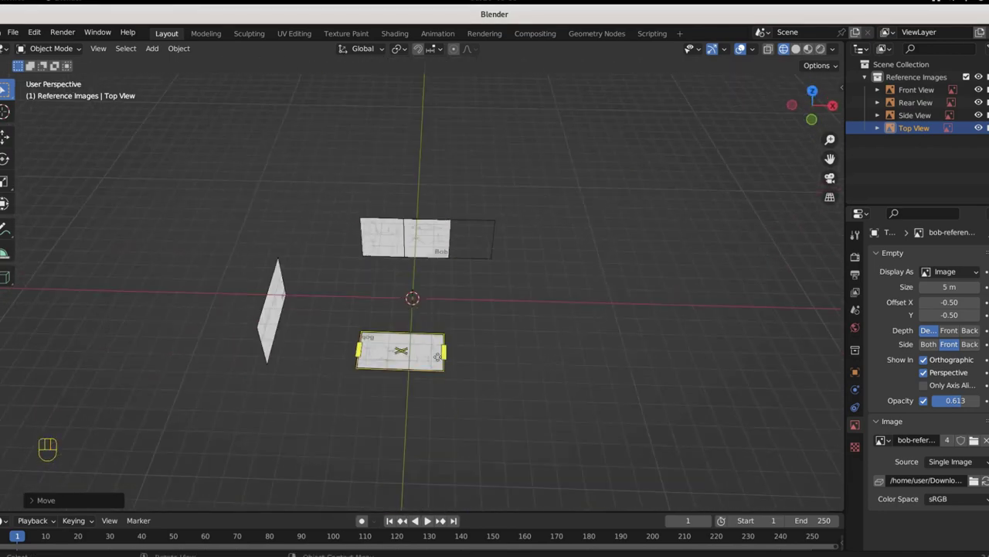
Duplicate Top View as a Bottom View reference and inspect it from below and above
{"action": "key", "text": "shift+d"}
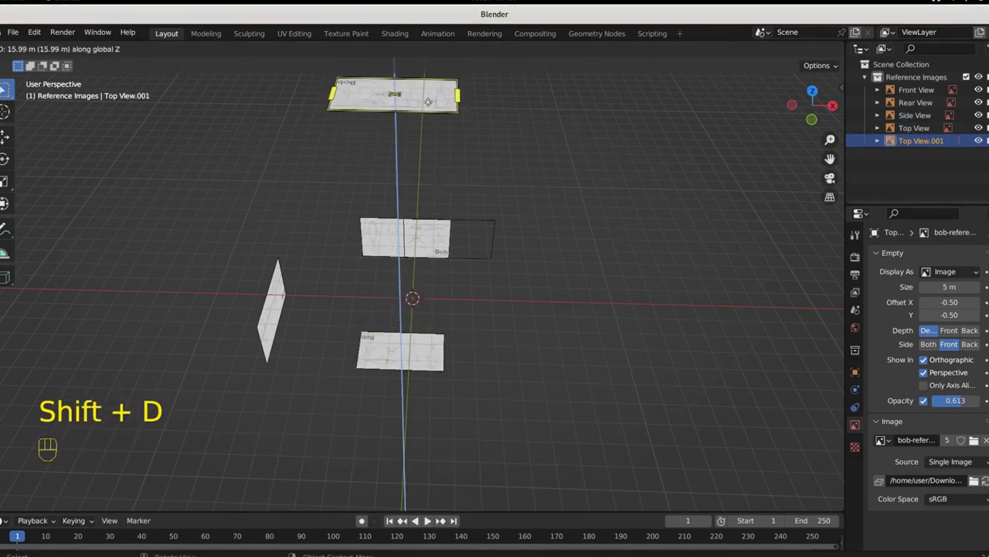
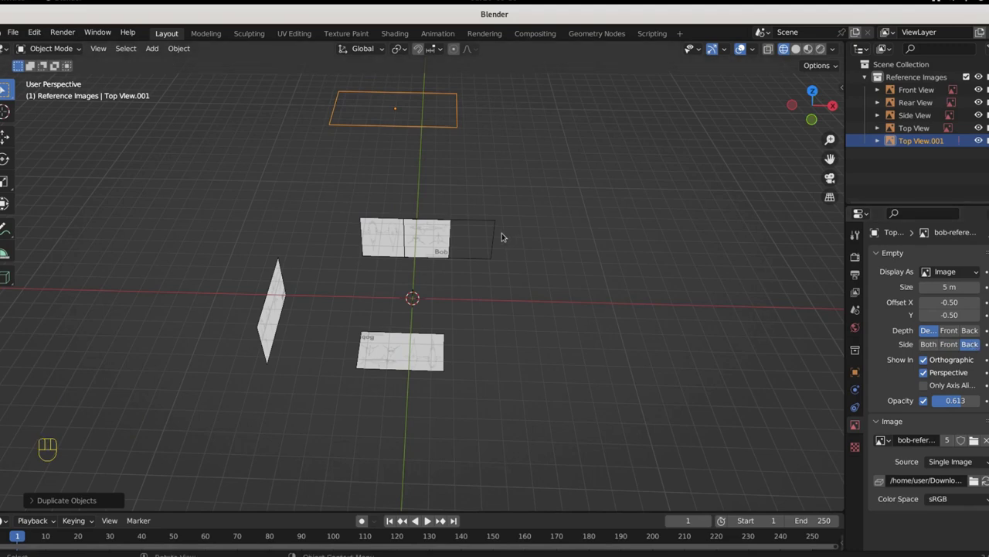
{"action": "left_click_drag", "start_coordinate": [477, 263], "coordinate": [480, 204]}
{"action": "left_click_drag", "start_coordinate": [481, 200], "coordinate": [479, 143]}
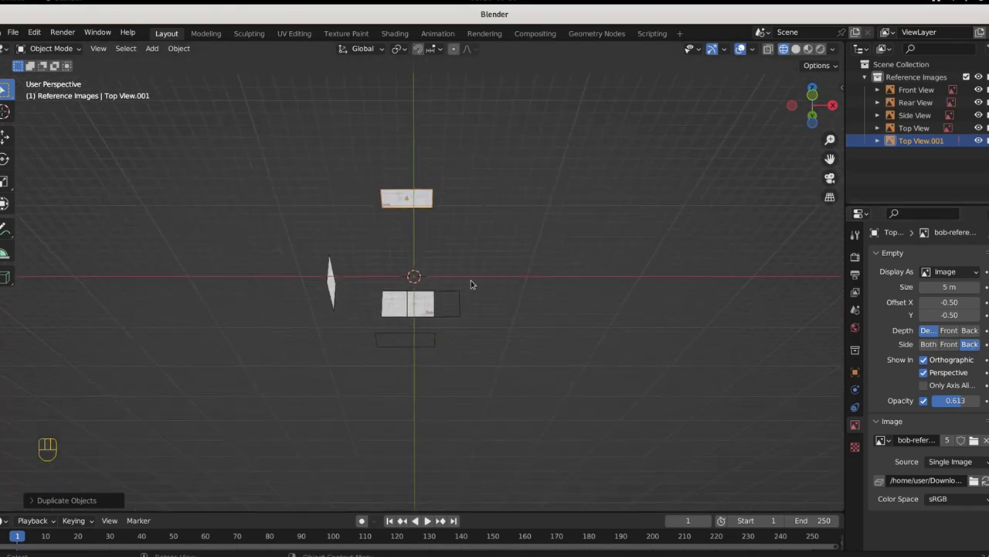
{"action": "key", "text": "ctrl+KP_7"}
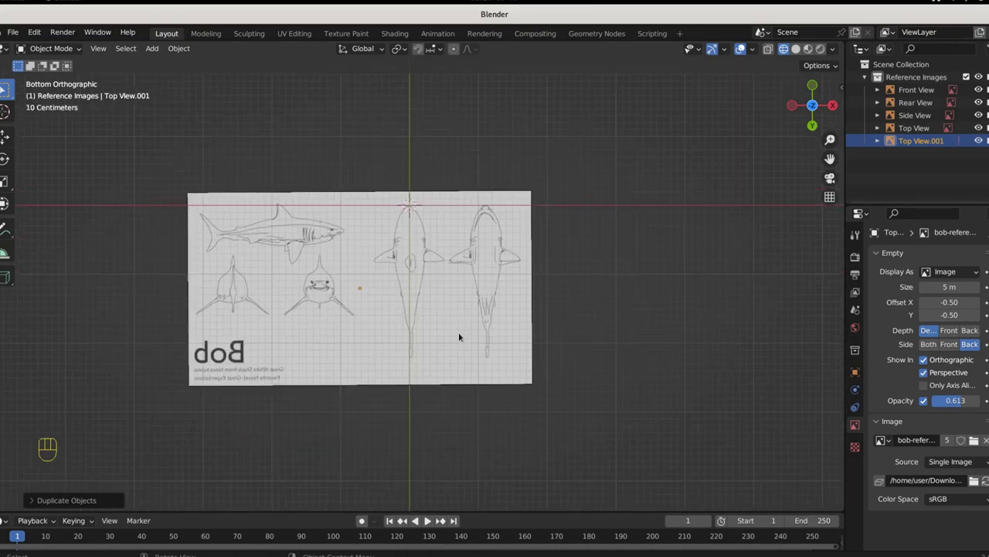
{"action": "key", "text": "KP_7"}
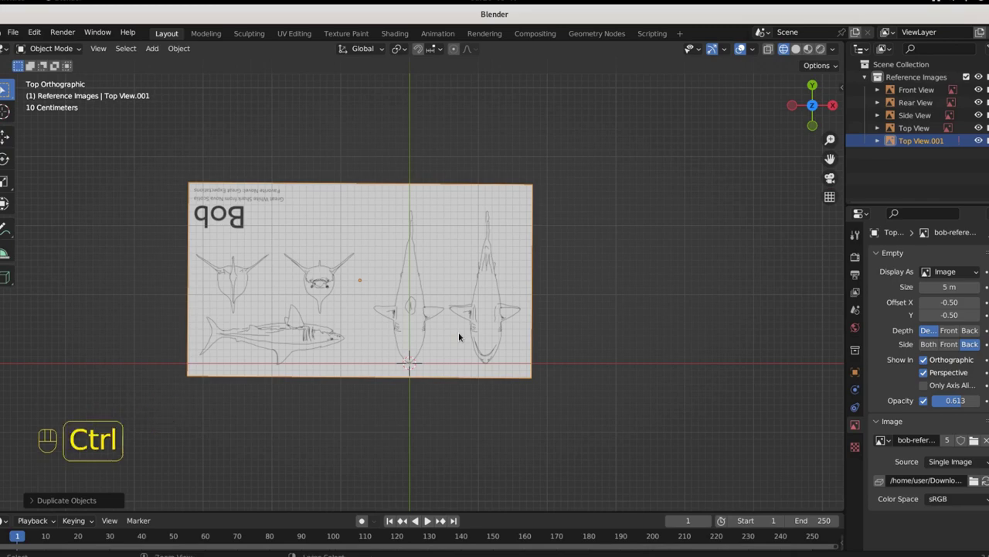
{"action": "key", "text": "ctrl+KP_7"}
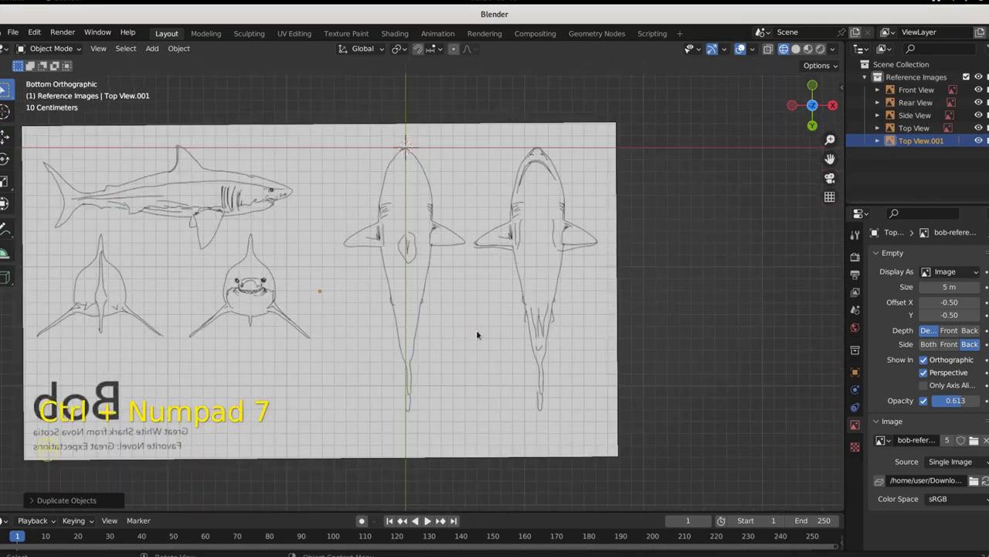
Shift the Bottom View sheet so its shark drawing sits under the origin, then check all planes
{"action": "left_click_drag", "start_coordinate": [469, 310], "coordinate": [439, 415]}
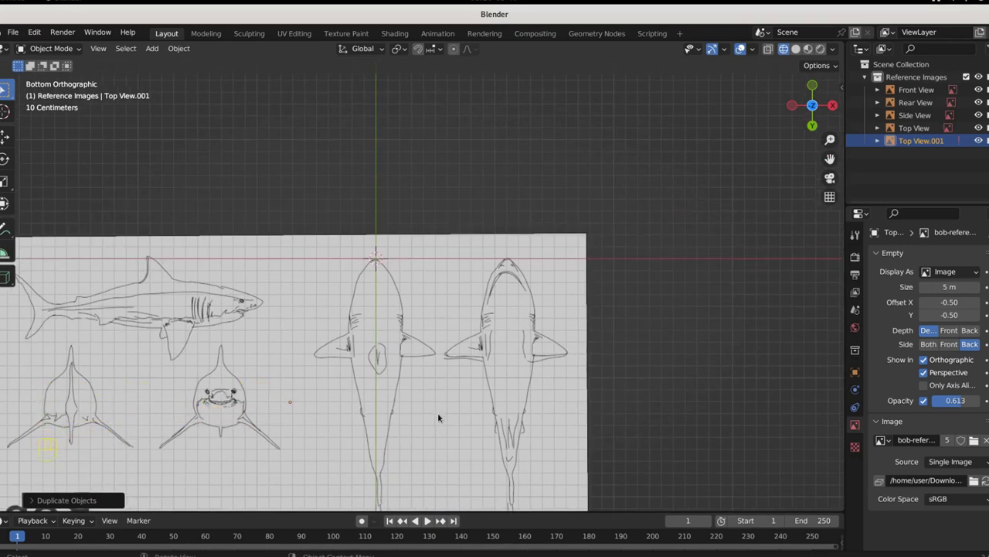
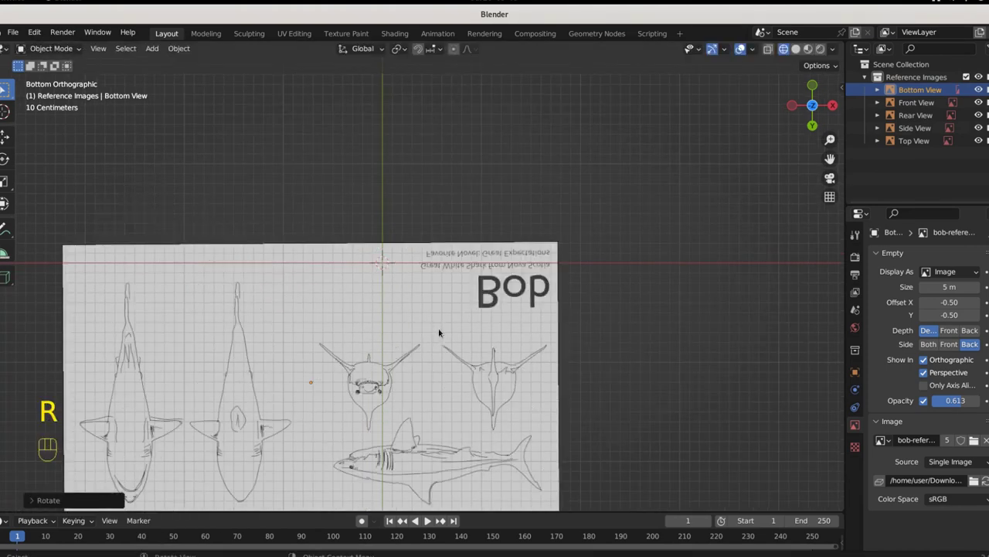
{"action": "key", "text": "g"}
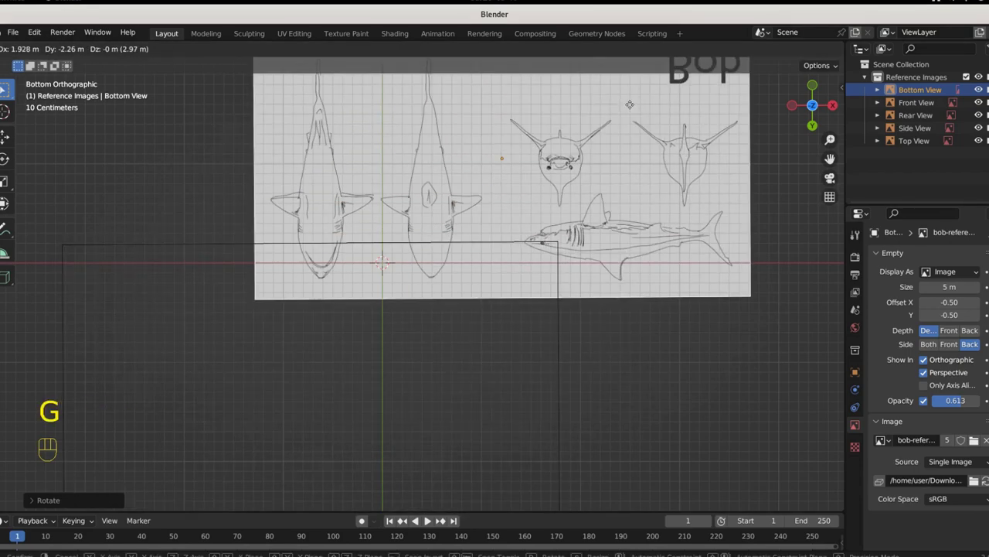
{"action": "left_click_drag", "start_coordinate": [692, 267], "coordinate": [699, 292]}
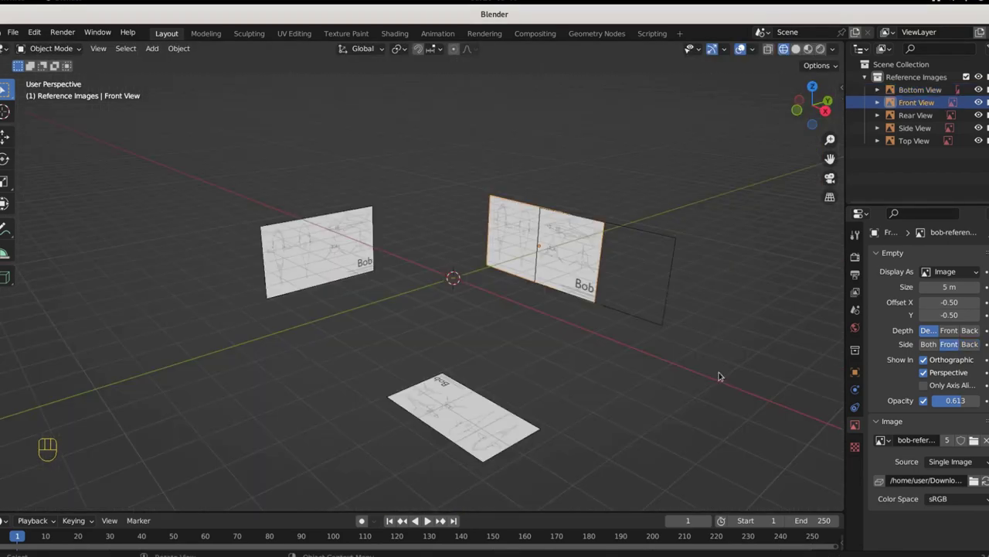
Check the five reference sheets from front, side, top, bottom and back views, ending on the front
{"action": "key", "text": "KP_1"}
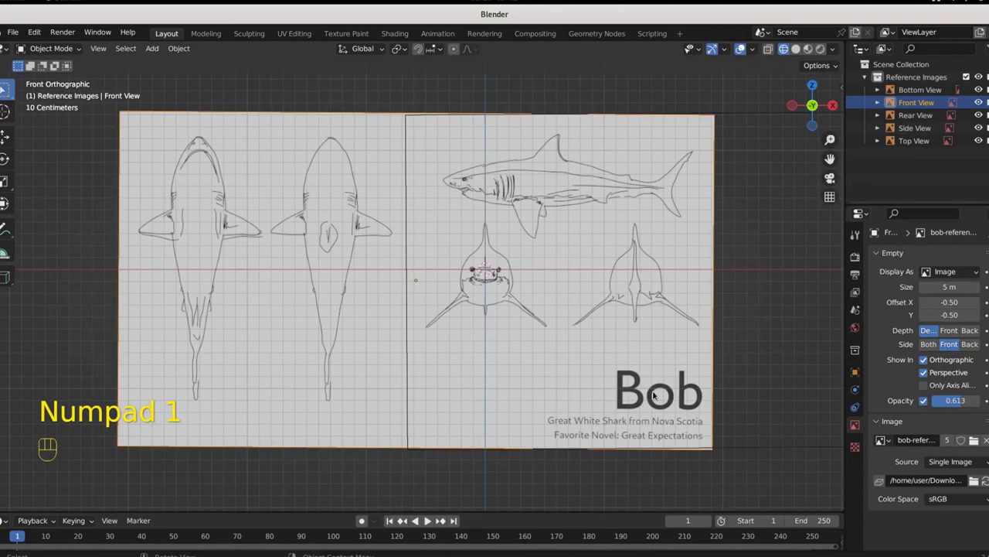
{"action": "key", "text": "KP_3"}
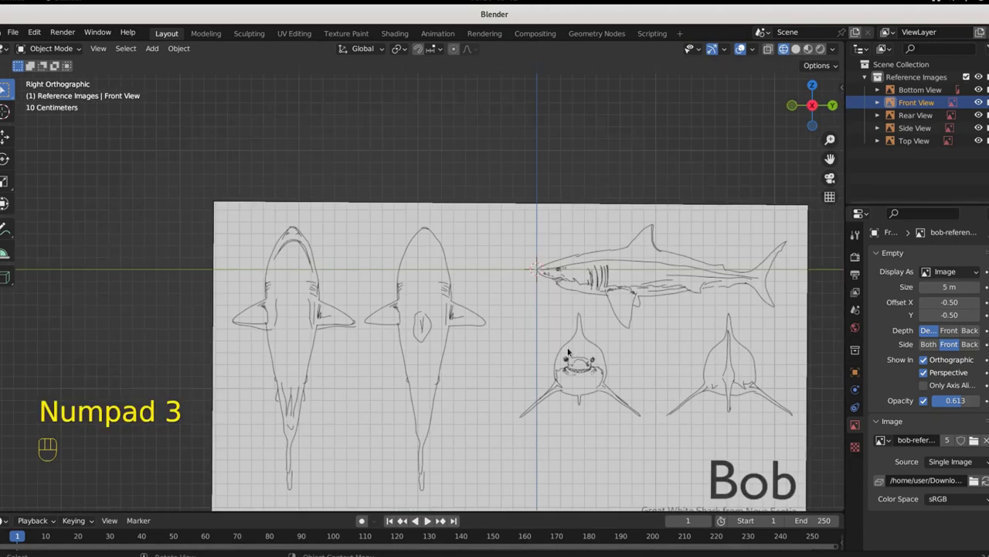
{"action": "key", "text": "KP_7"}
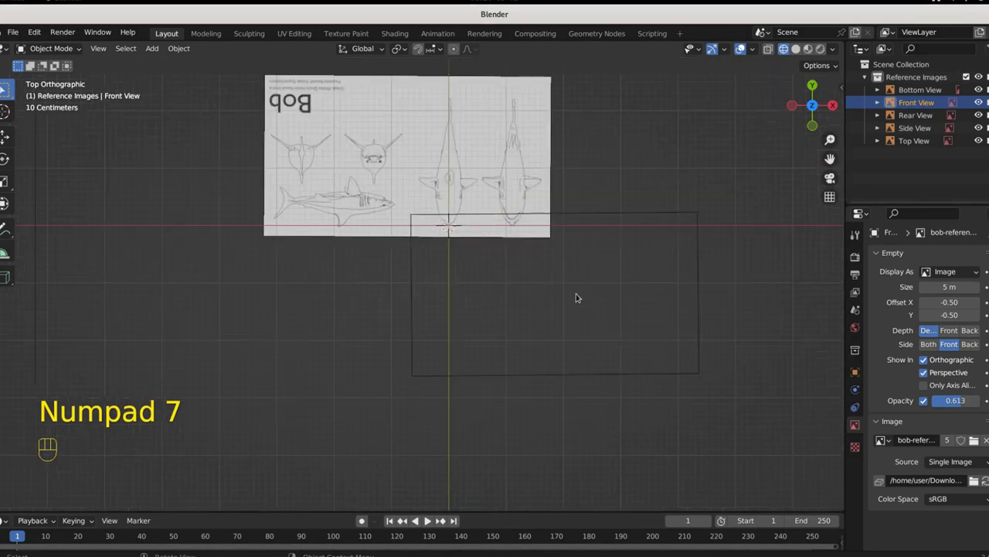
{"action": "left_click_drag", "start_coordinate": [598, 327], "coordinate": [638, 425]}
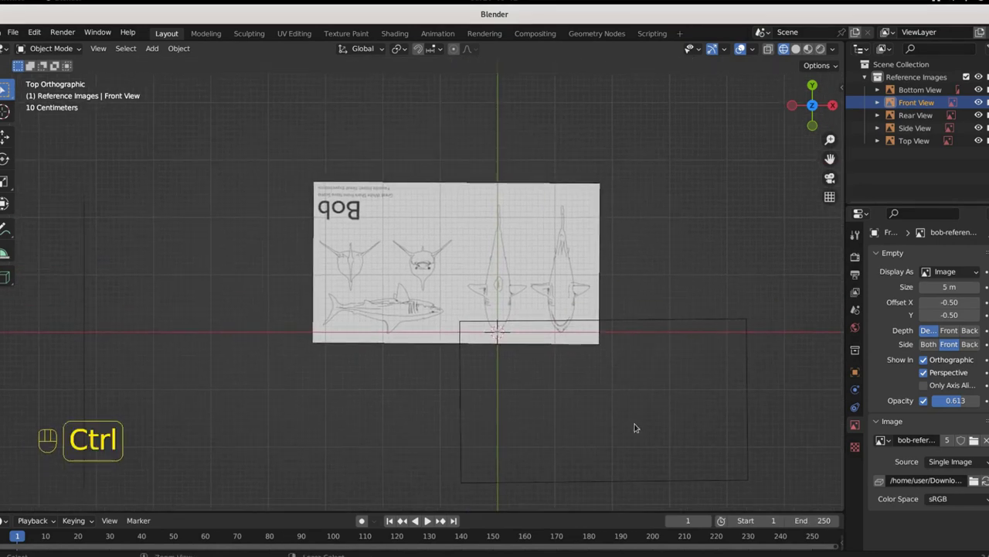
{"action": "key", "text": "ctrl+KP_7"}
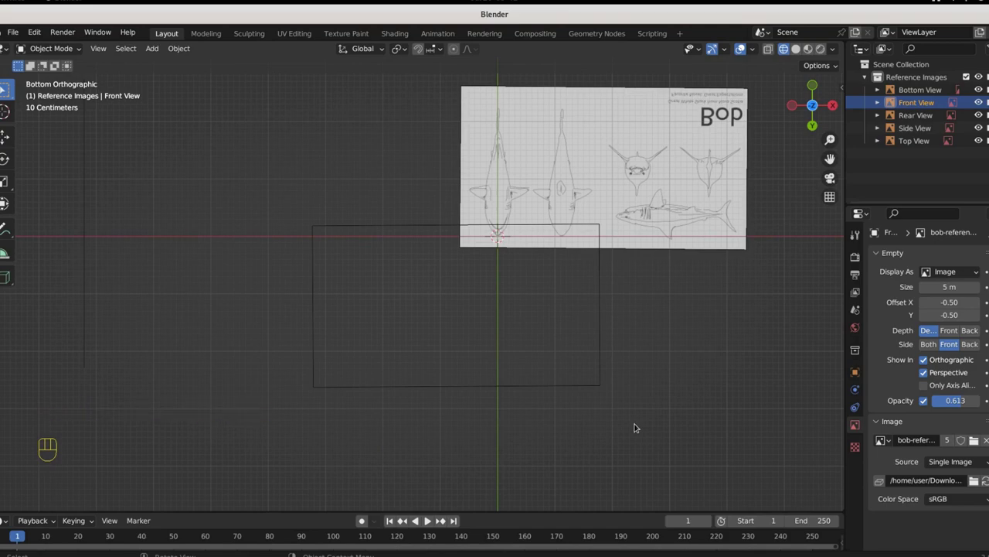
{"action": "key", "text": "ctrl+KP_1"}
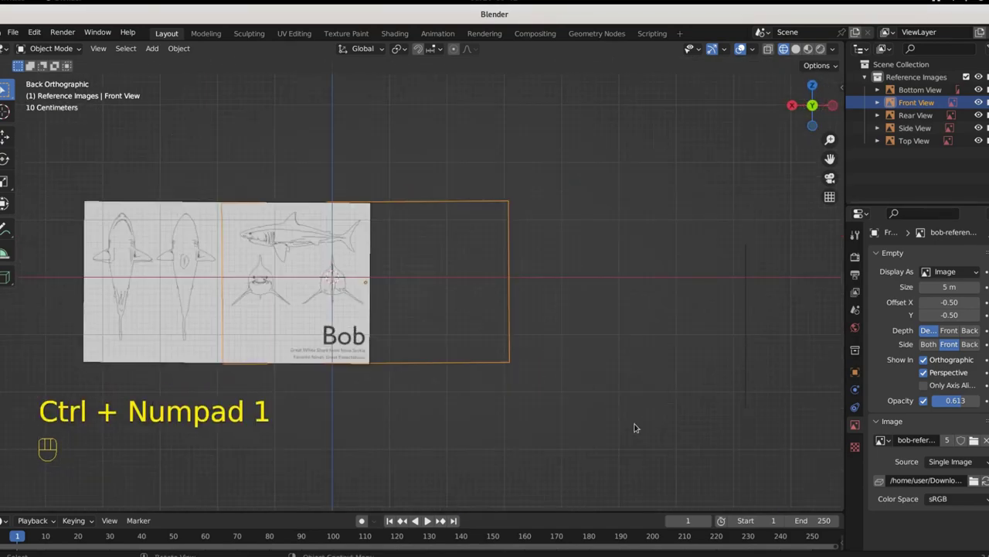
{"action": "key", "text": "shift+KP_1"}
{"action": "middle_click", "coordinate": [545, 398]}
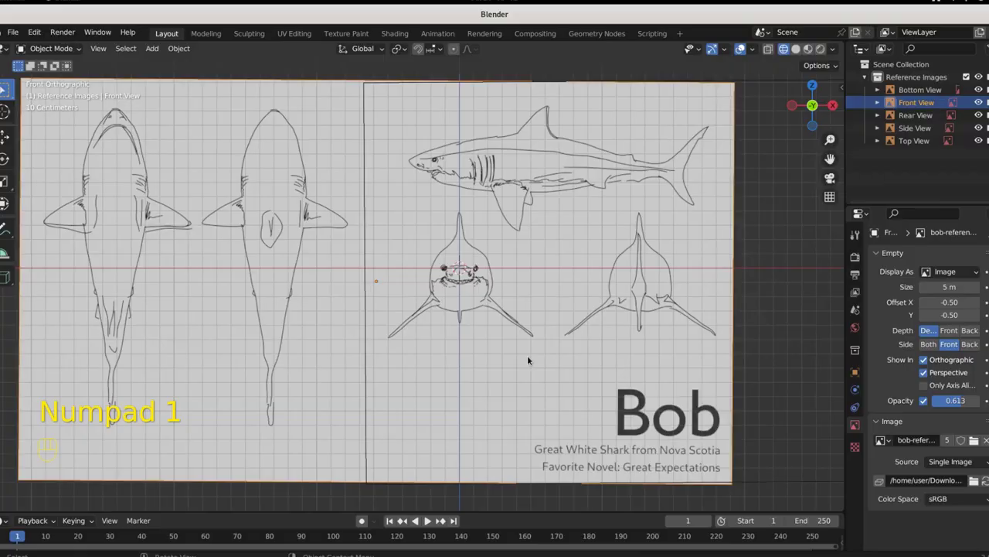
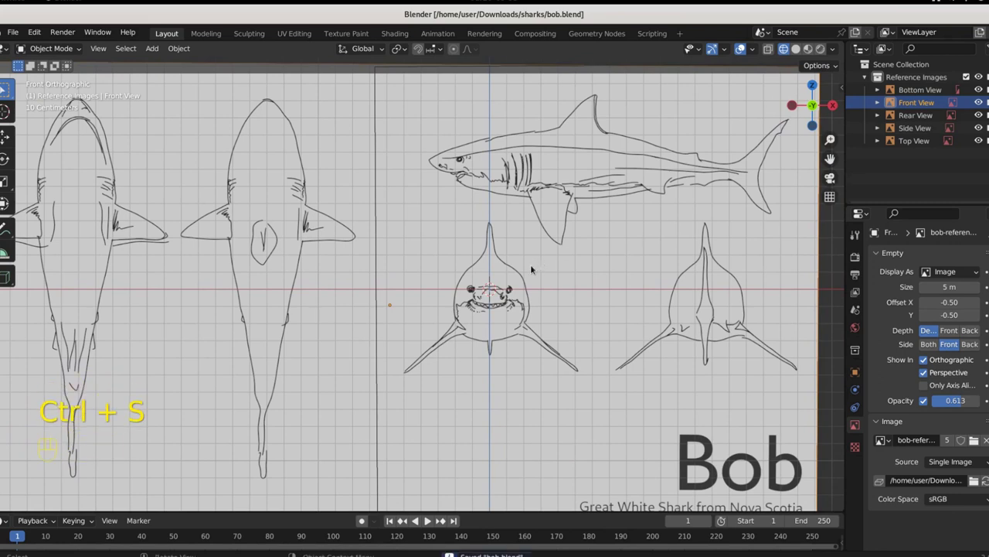
Add a cube at the origin and set solid, see-through X-ray shading in the viewport
{"action": "middle_click", "coordinate": [570, 345]}
{"action": "key", "text": "shift+a"}
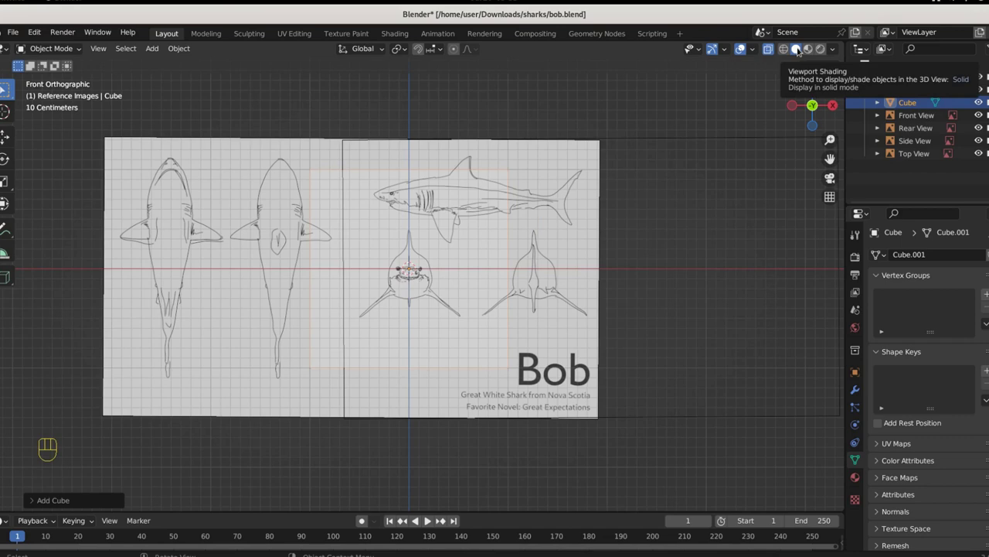
{"action": "left_click_drag", "start_coordinate": [671, 331], "coordinate": [626, 362]}
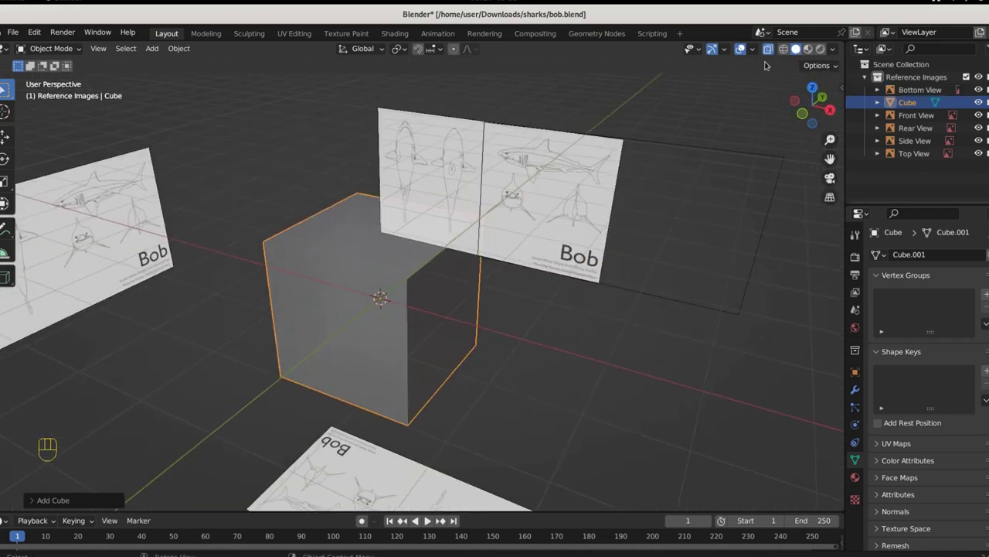
{"action": "left_click", "coordinate": [771, 54]}
{"action": "key", "text": "KP_1"}
{"action": "left_click", "coordinate": [768, 51]}
{"action": "left_click_drag", "start_coordinate": [510, 327], "coordinate": [481, 365]}
Inspect the cube against the references from side, front and top, fading Top View to 0.151 opacity
{"action": "key", "text": "KP_3"}
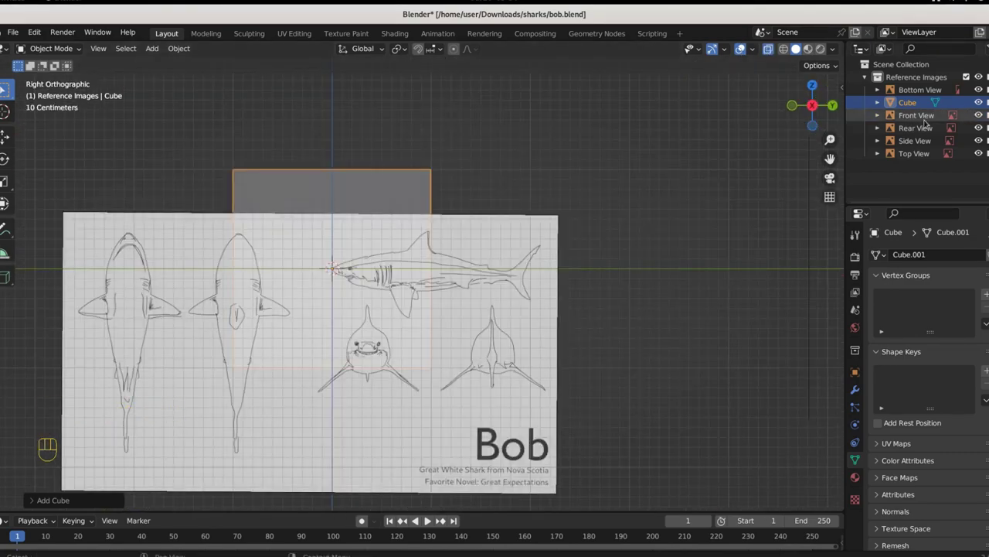
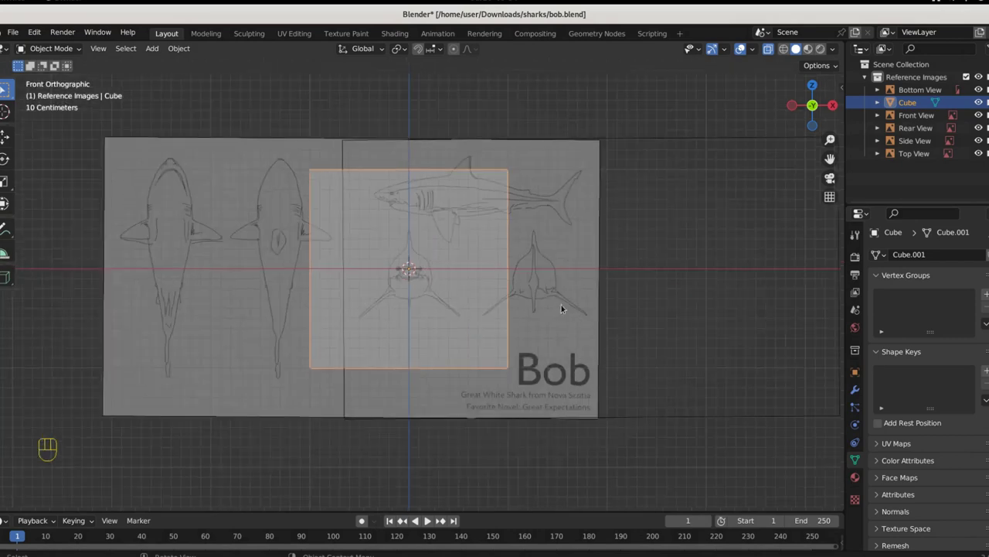
{"action": "left_click_drag", "start_coordinate": [553, 320], "coordinate": [485, 335]}
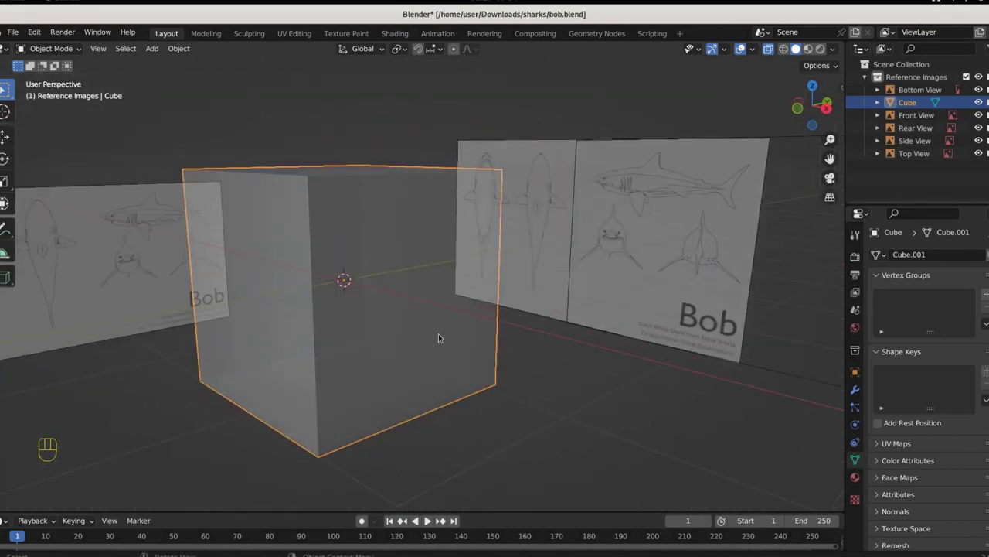
{"action": "key", "text": "KP_3"}
{"action": "key", "text": "KP_1"}
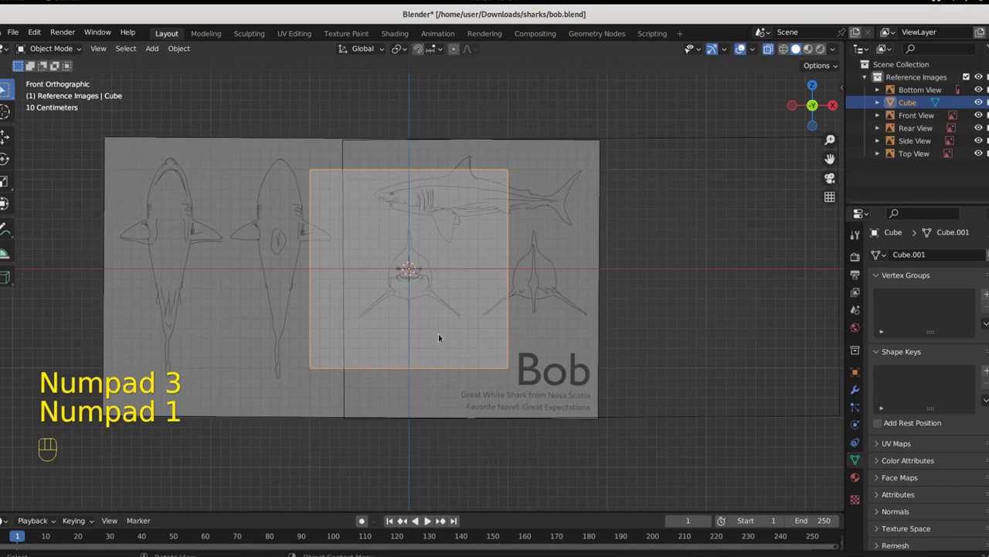
{"action": "key", "text": "KP_7"}
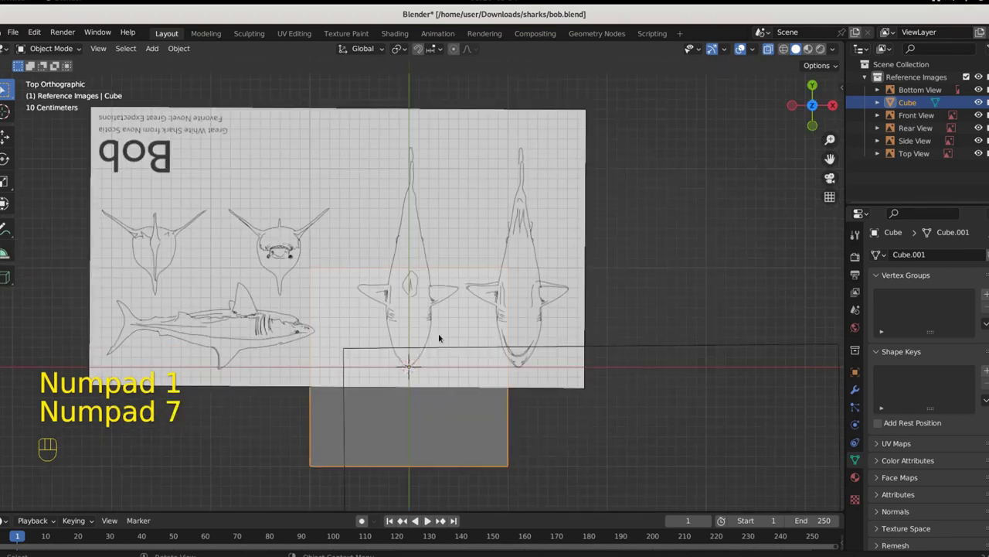
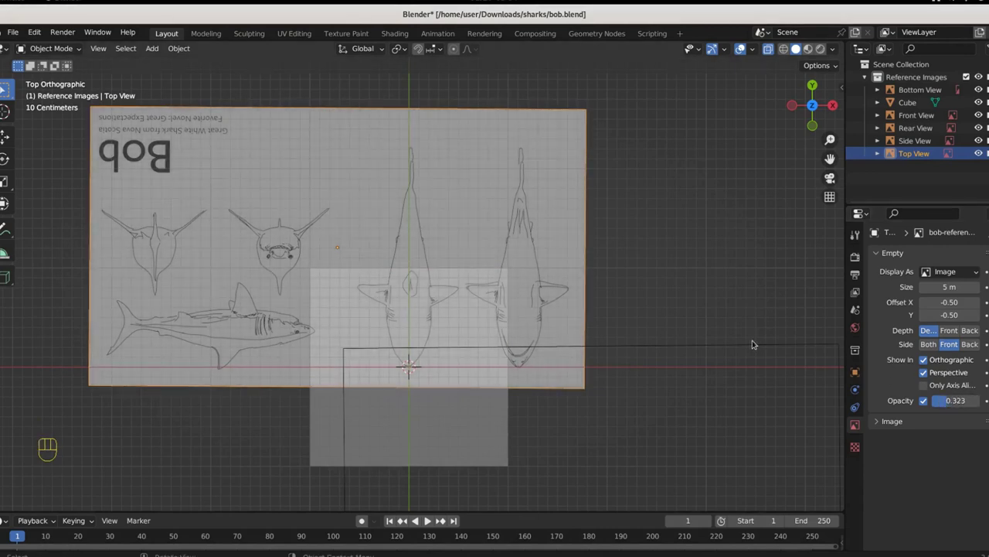
Fade Top View to 0.323 and Rear View to 0.183 opacity, checking from back and bottom views
{"action": "key", "text": "ctrl+KP_1"}
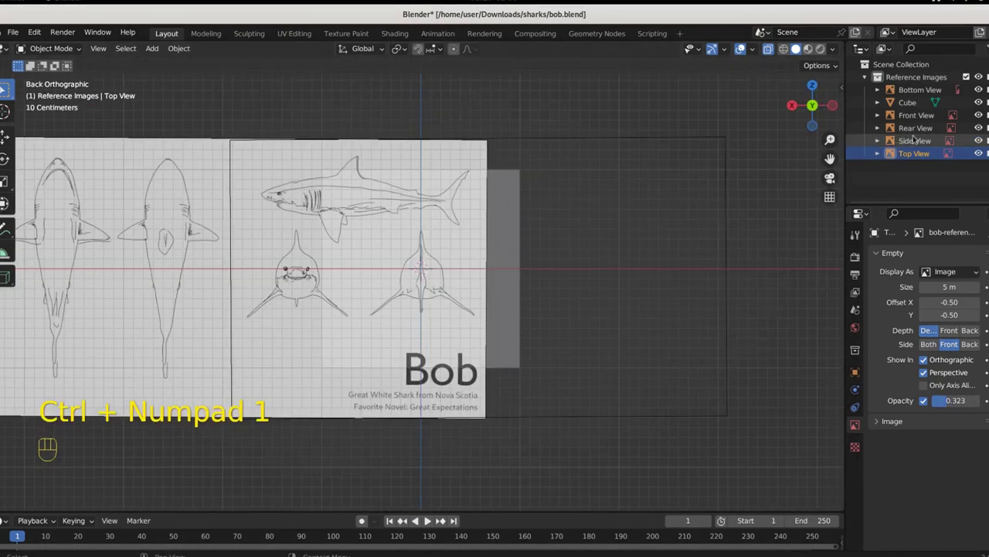
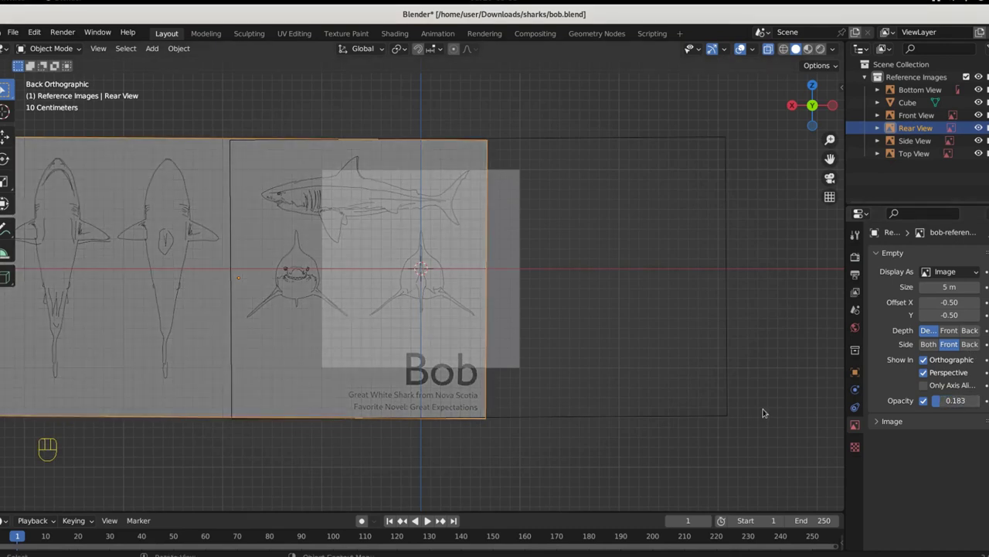
{"action": "key", "text": "ctrl+KP_7"}
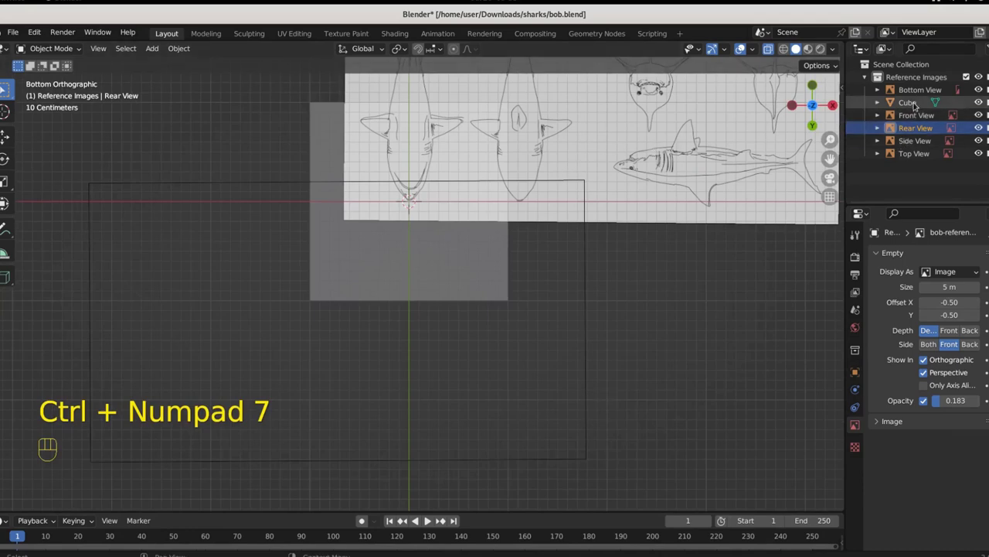
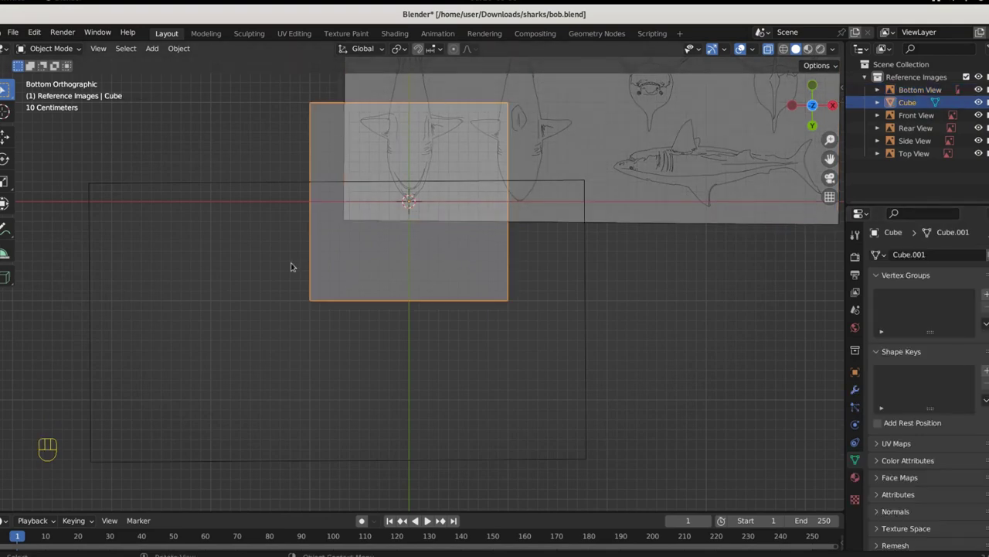
Rename the cube Bob, shrink it to a small block, move it onto the shark's body in side view and enter Edit Mode
{"action": "key", "text": "KP_1"}
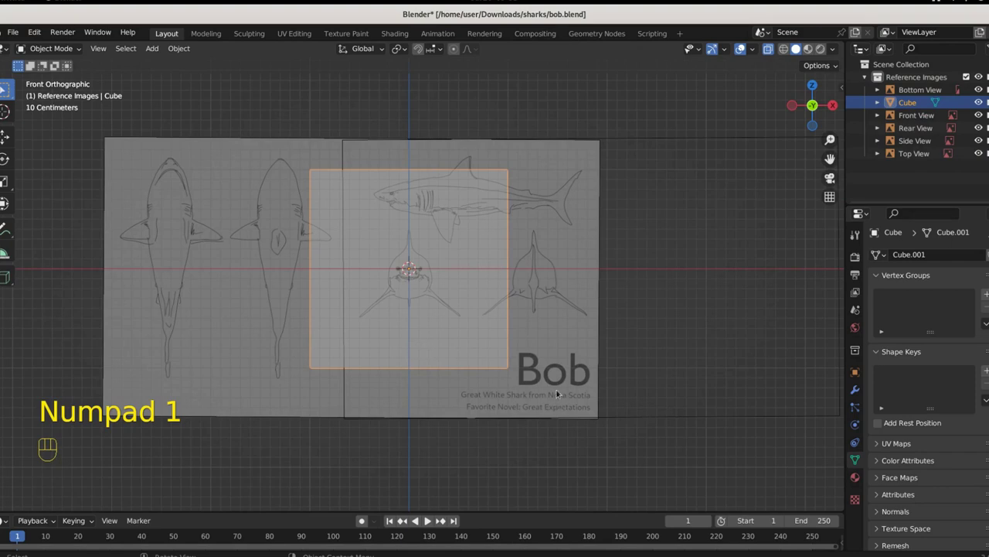
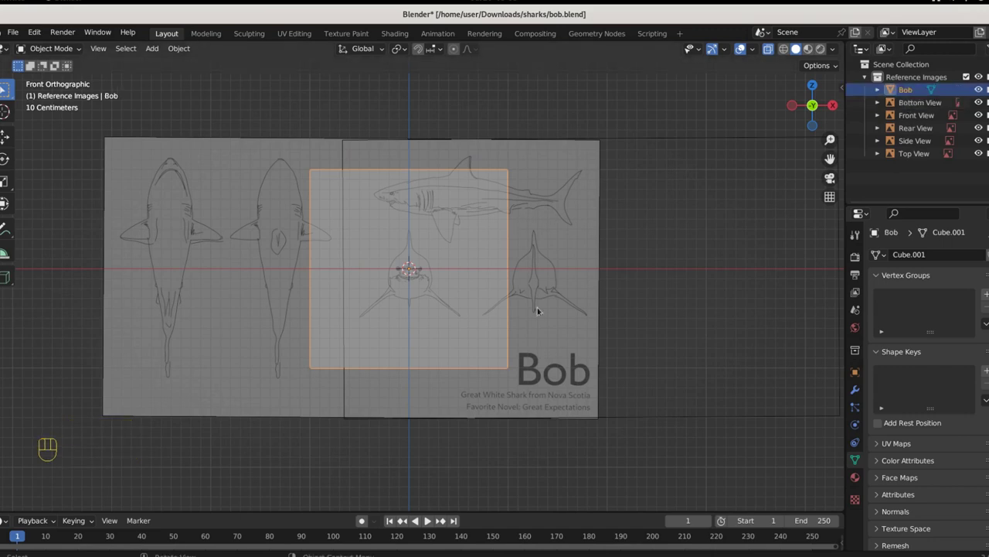
{"action": "key", "text": "s"}
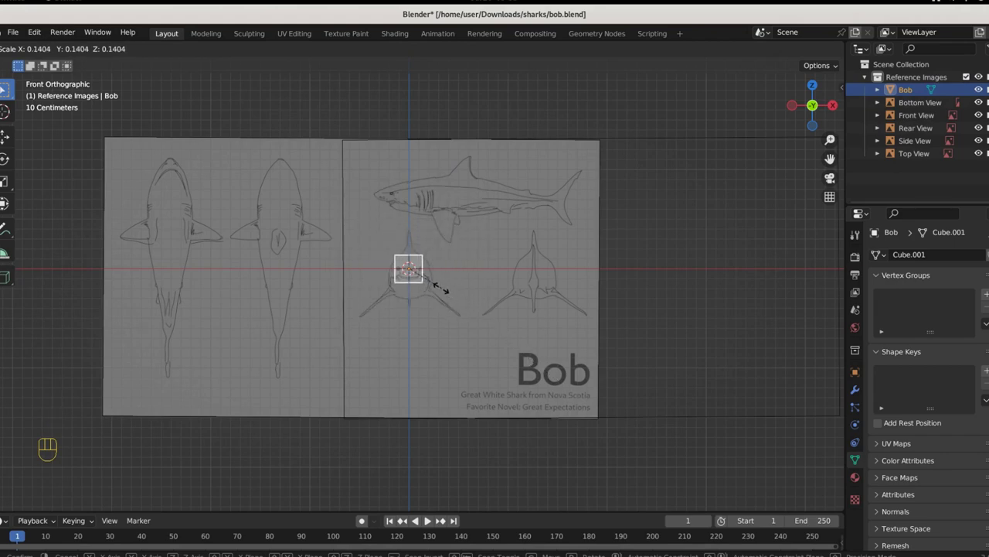
{"action": "key", "text": "KP_3"}
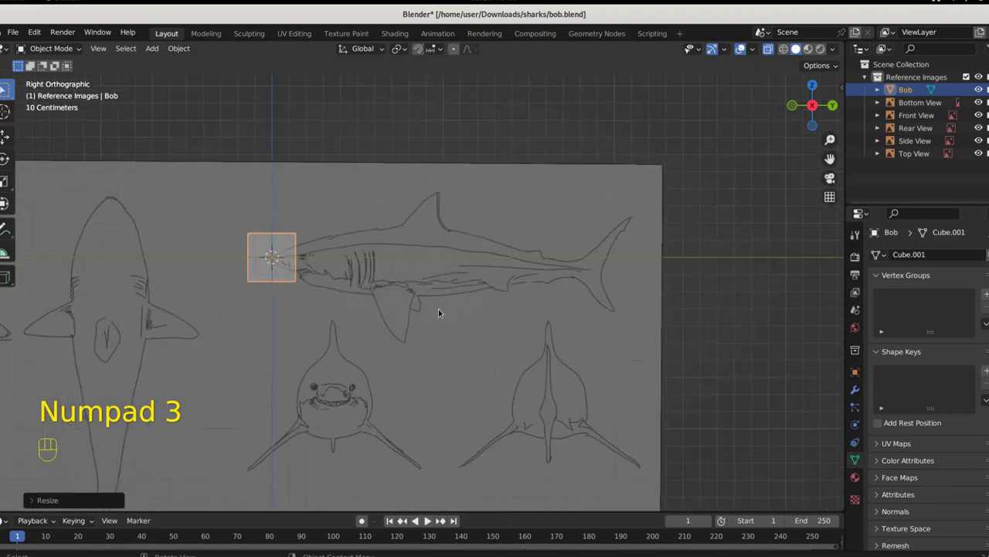
{"action": "key", "text": "g"}
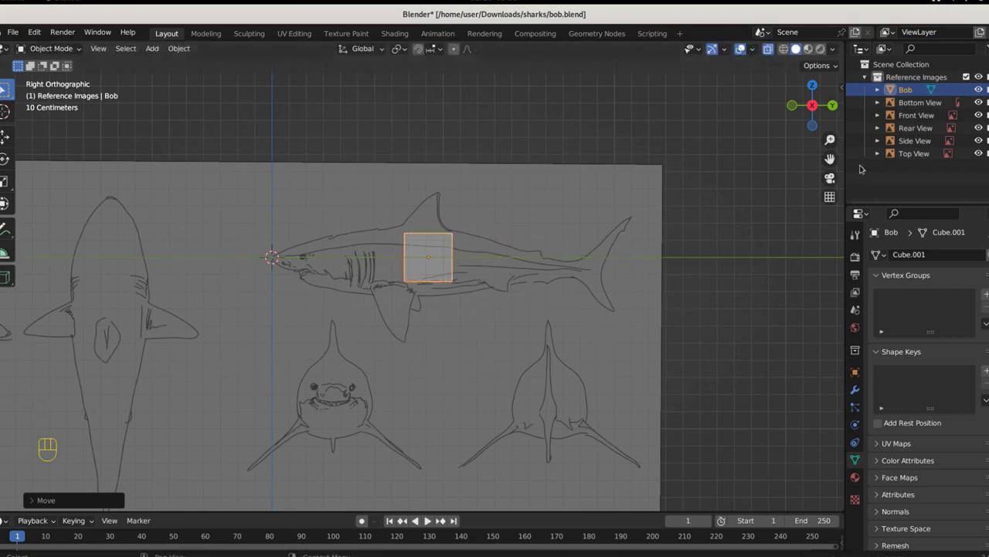
{"action": "key", "text": "Tab"}
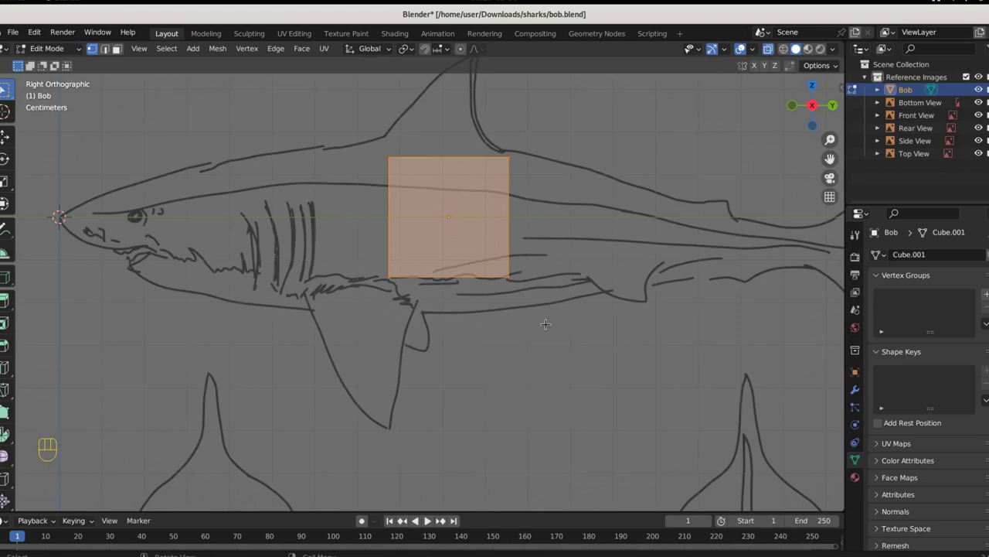
From the front view, add a vertical loop cut down the middle of Bob's block
{"action": "key", "text": "KP_1"}
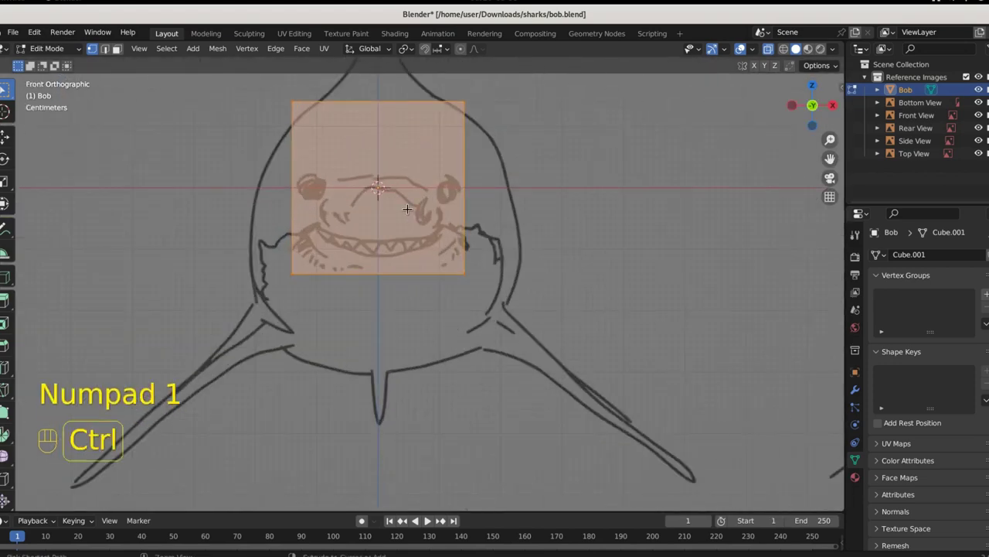
{"action": "key", "text": "ctrl+r"}
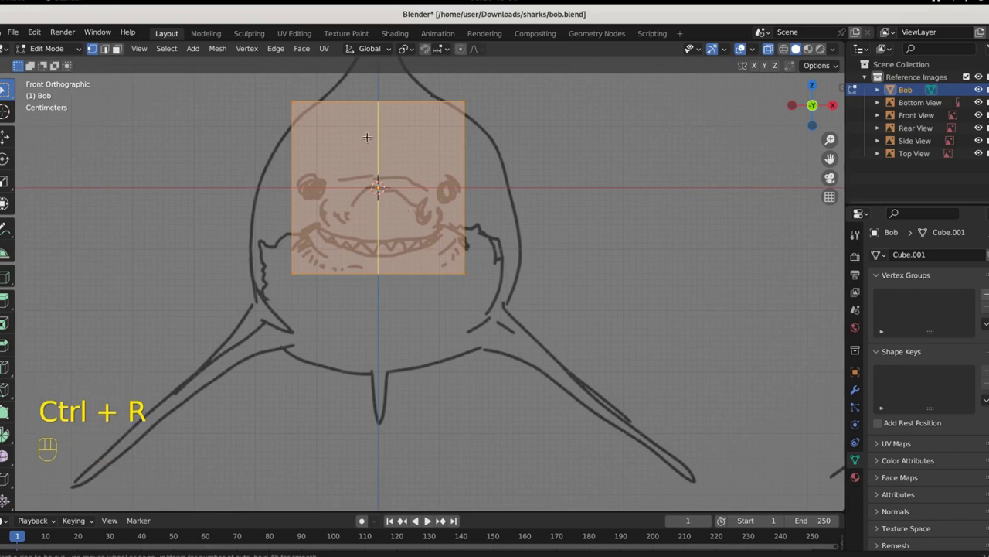
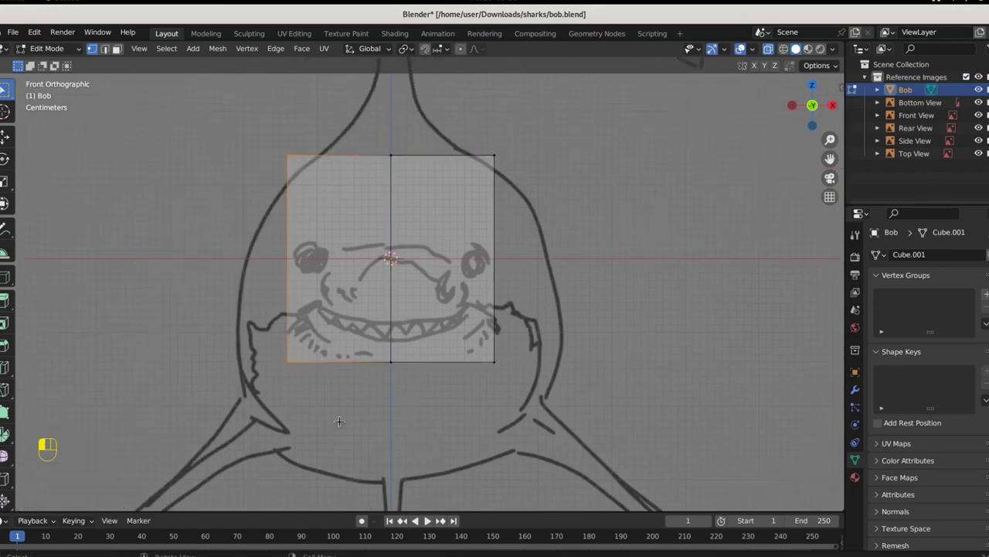
Select and delete the left-half vertices of the block, orbiting to check its depth
{"action": "left_click", "coordinate": [288, 432]}
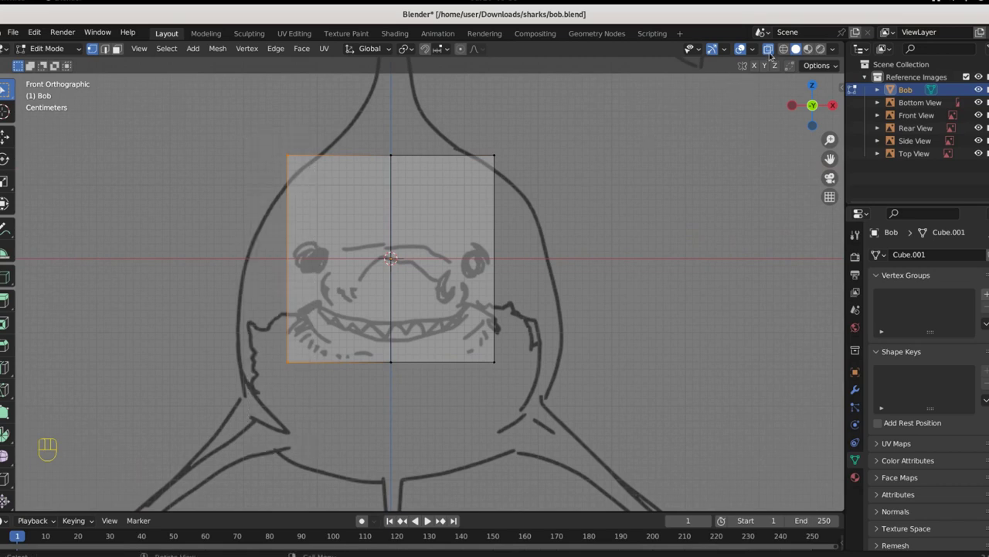
{"action": "middle_click", "coordinate": [288, 433]}
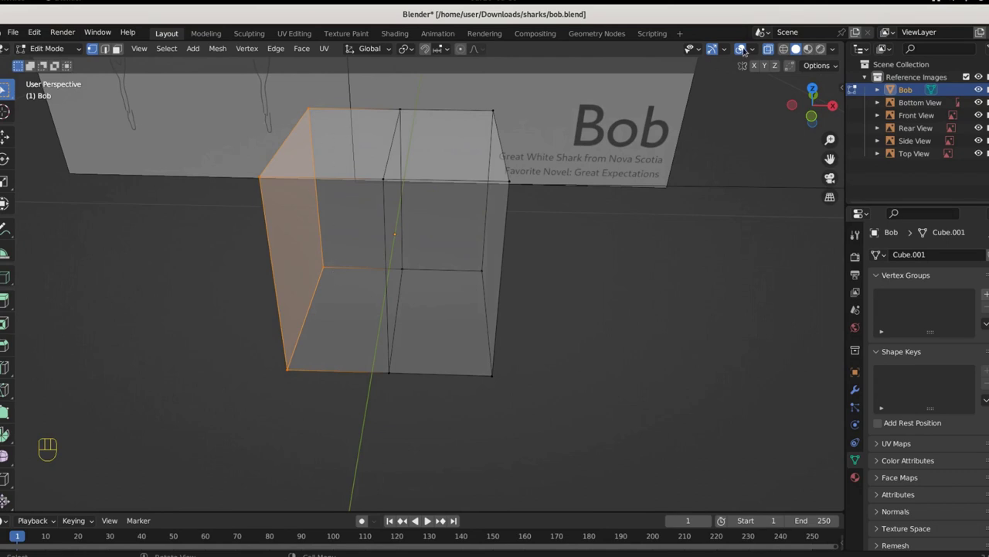
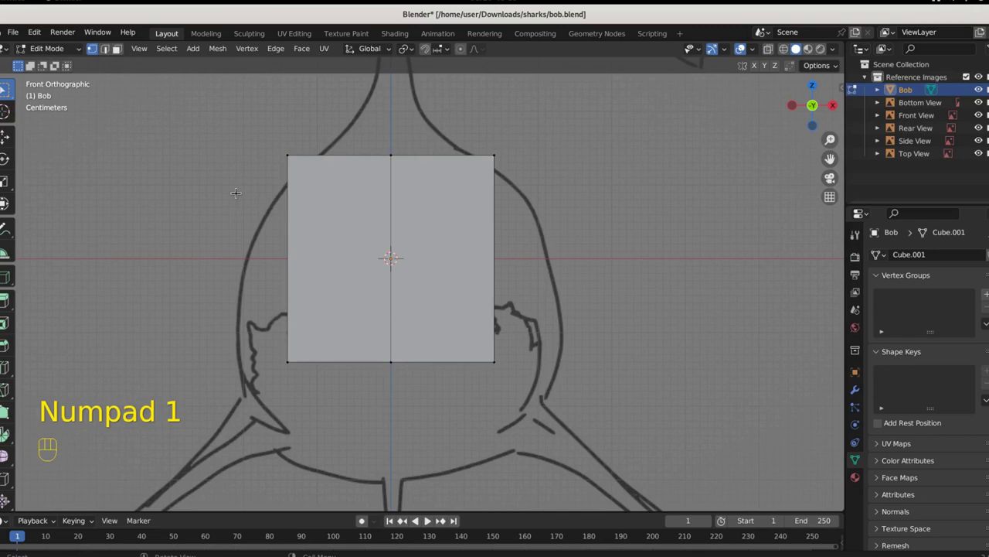
{"action": "left_click_drag", "start_coordinate": [288, 433], "coordinate": [288, 433]}
{"action": "middle_click", "coordinate": [288, 432]}
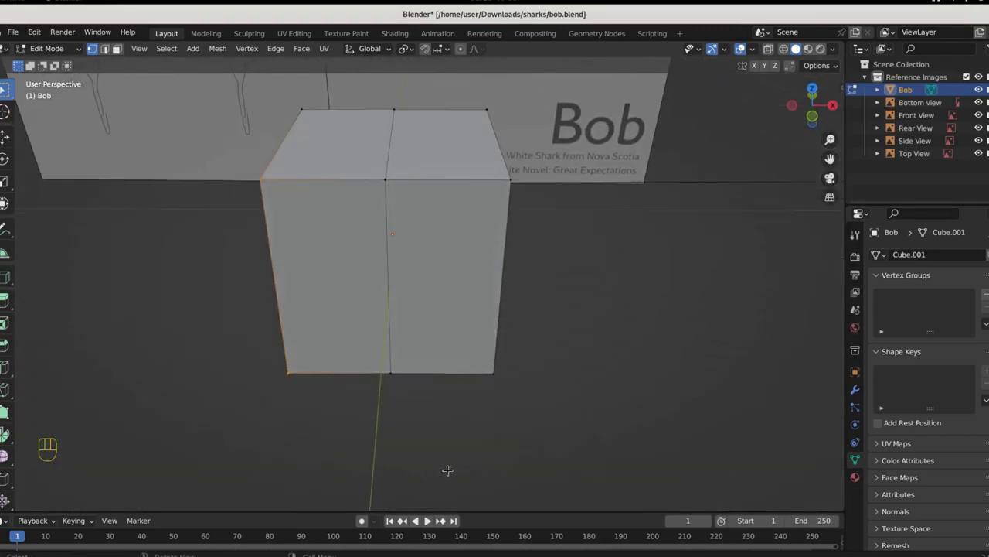
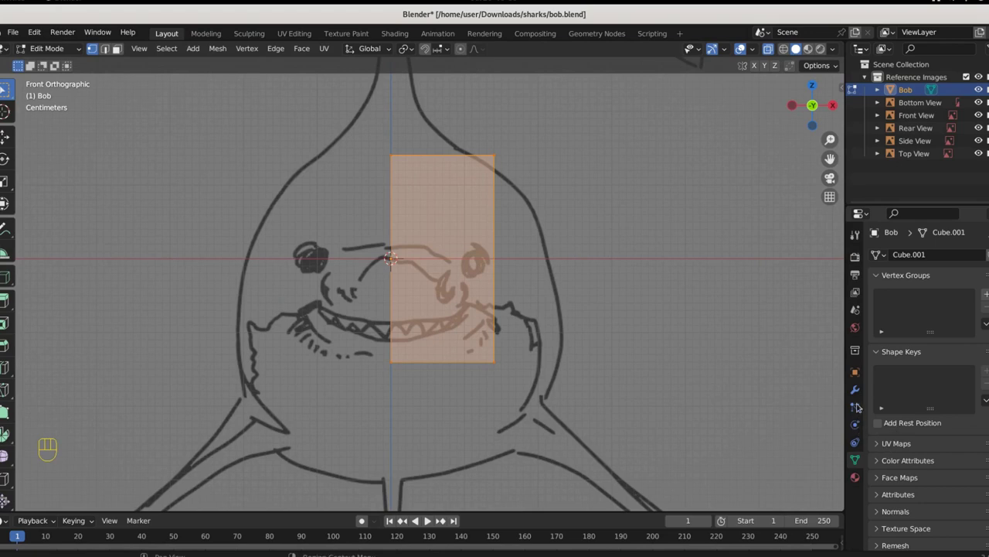
Add a Mirror modifier across X with Clipping on and resize the half block
{"action": "left_click", "coordinate": [288, 433]}
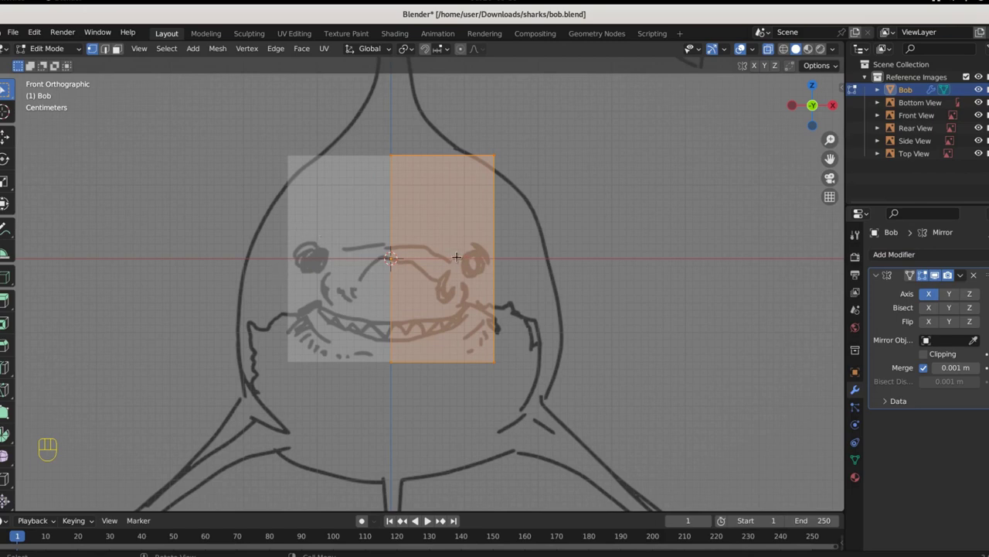
{"action": "key", "text": "g"}
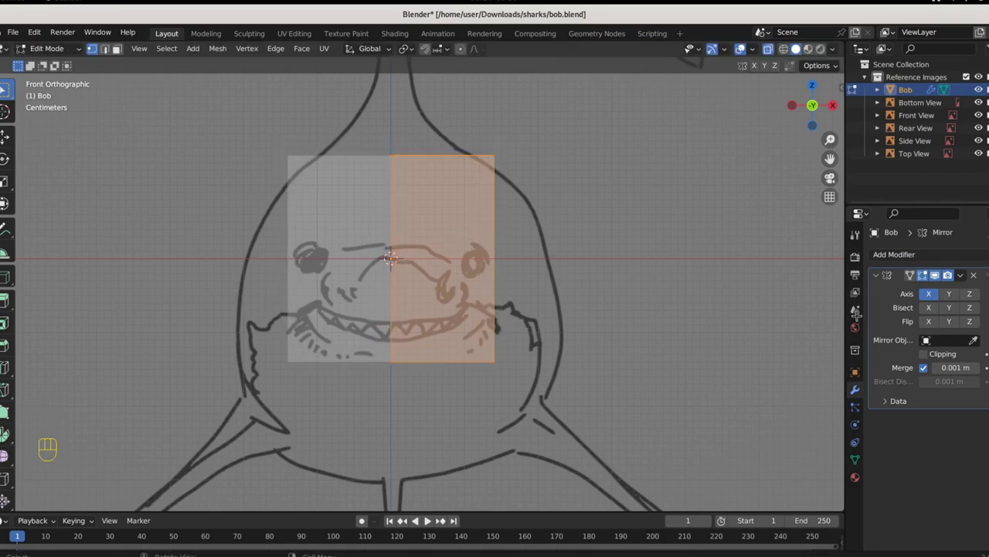
{"action": "left_click", "coordinate": [287, 433]}
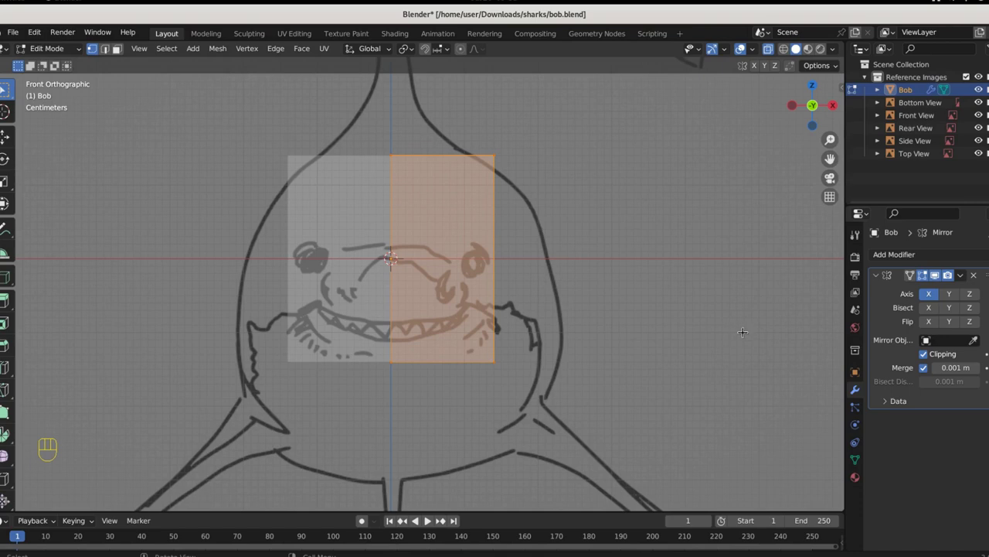
{"action": "key", "text": "g"}
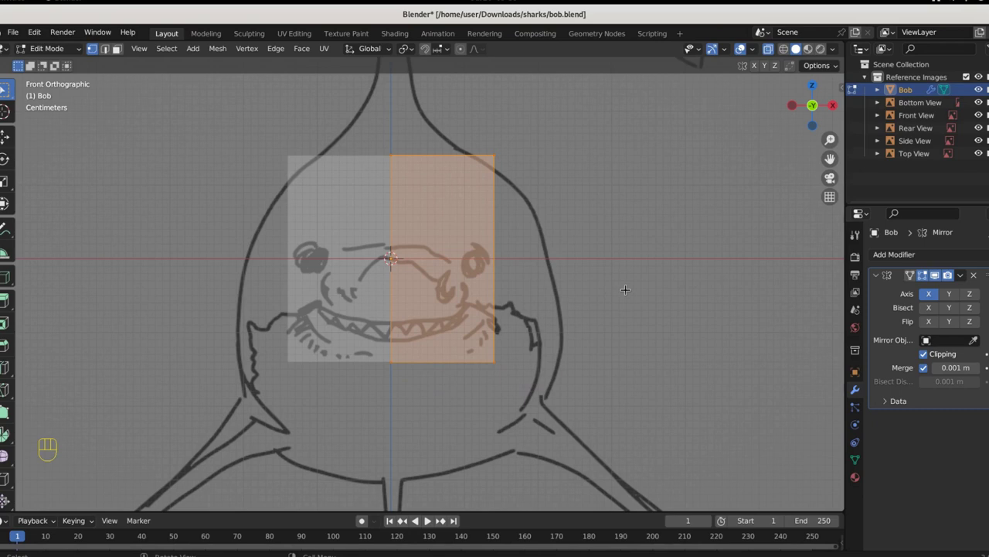
Save bob.blend and view the mirrored block from the front and side
{"action": "key", "text": "ctrl+s"}
{"action": "key", "text": "KP_1"}
{"action": "key", "text": "KP_3"}
Raise the block onto the shark's body, extrude its front face about 0.52 m toward the head, and add an edge loop
{"action": "left_click", "coordinate": [321, 164]}
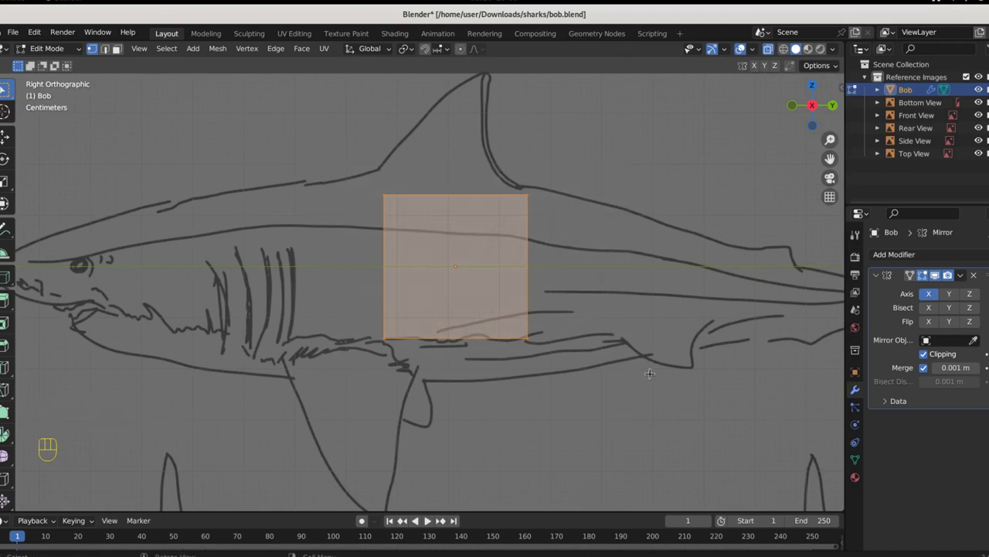
{"action": "key", "text": "g"}
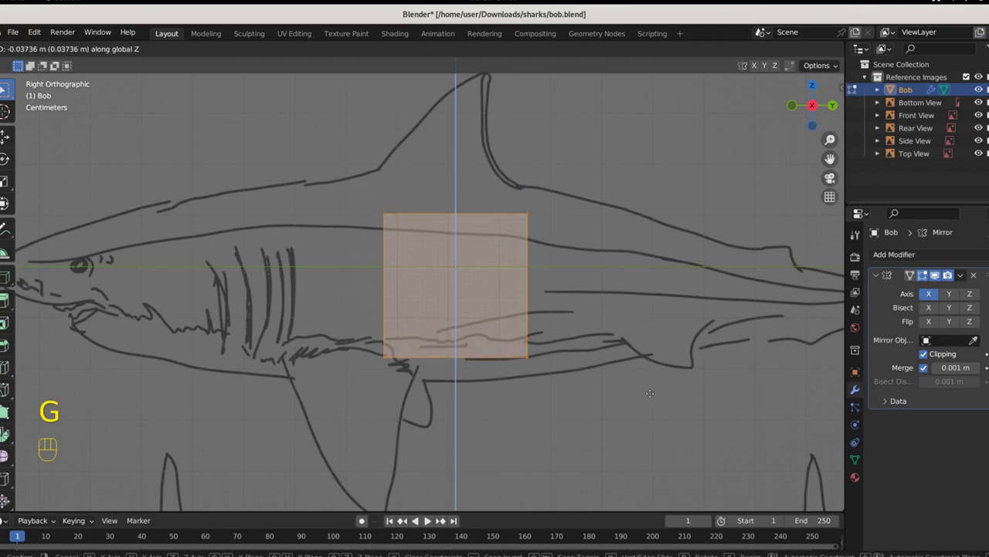
{"action": "left_click", "coordinate": [415, 412]}
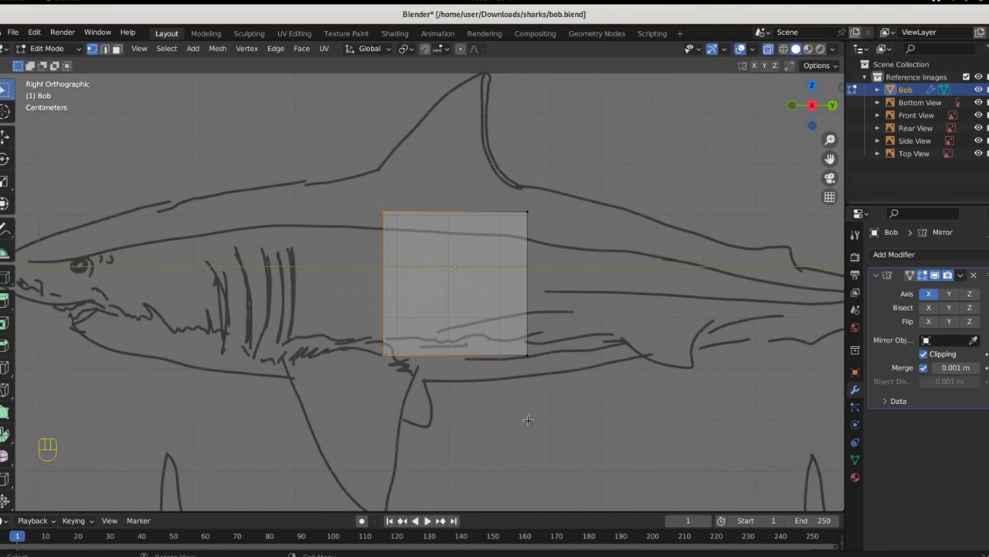
{"action": "key", "text": "e"}
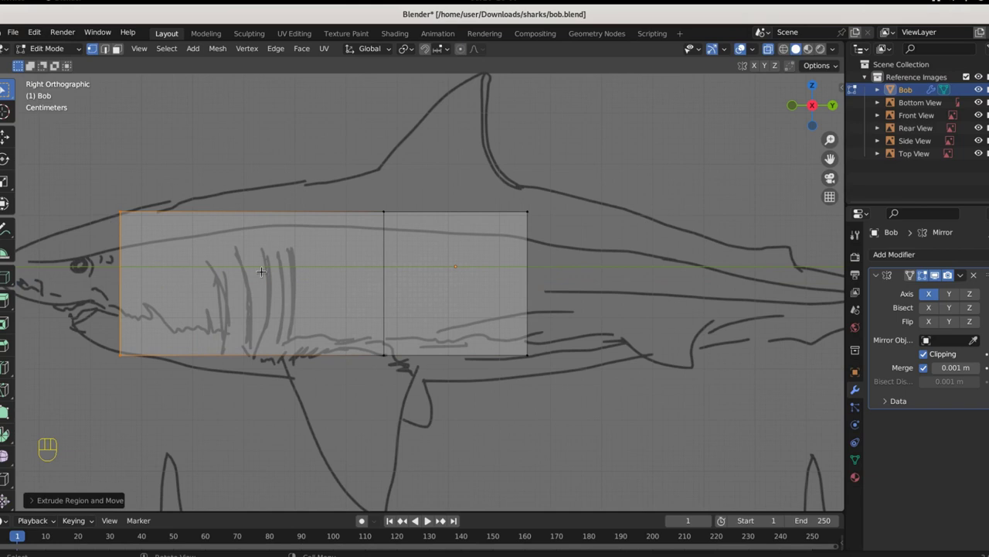
{"action": "key", "text": "ctrl+r"}
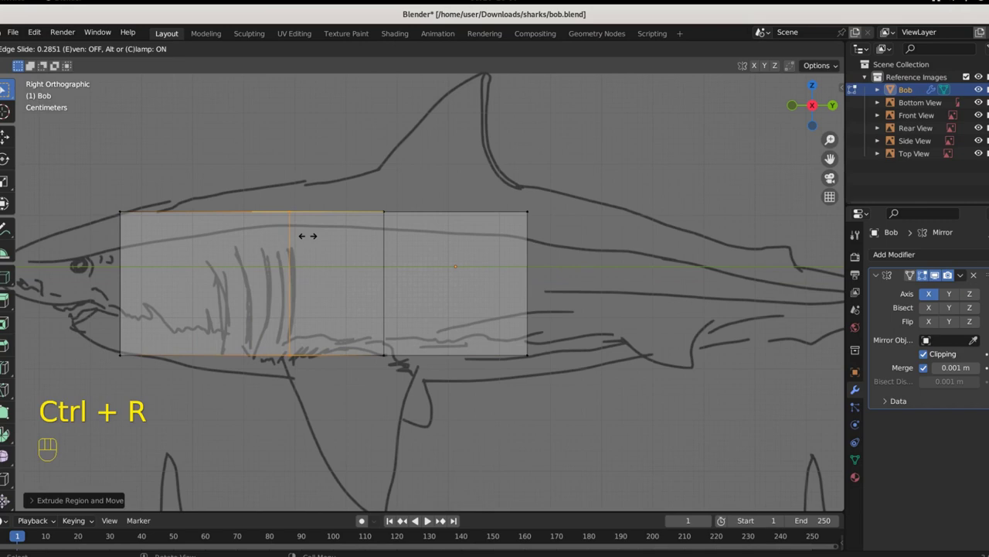
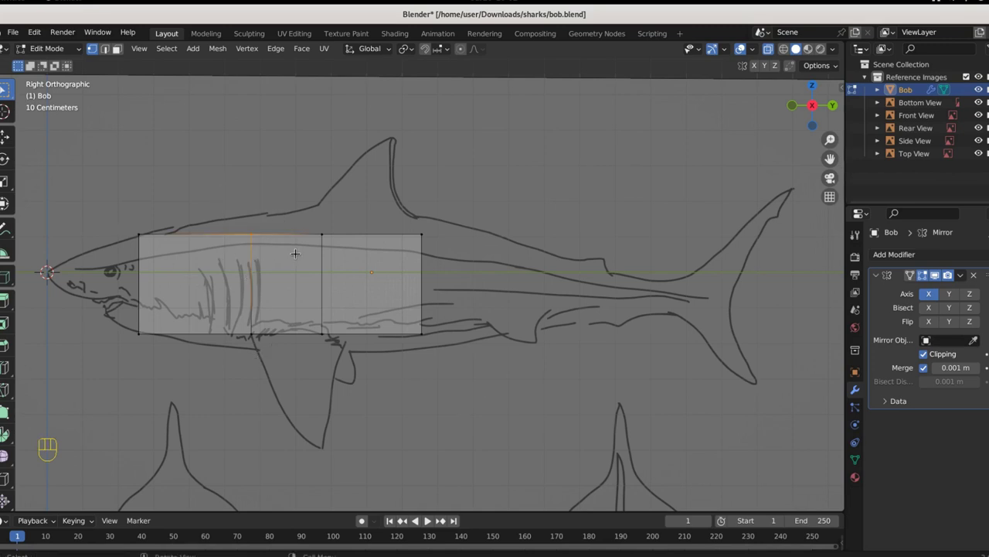
Pull a top vertex upward so it follows the shark's back outline in the side view
{"action": "key", "text": "g"}
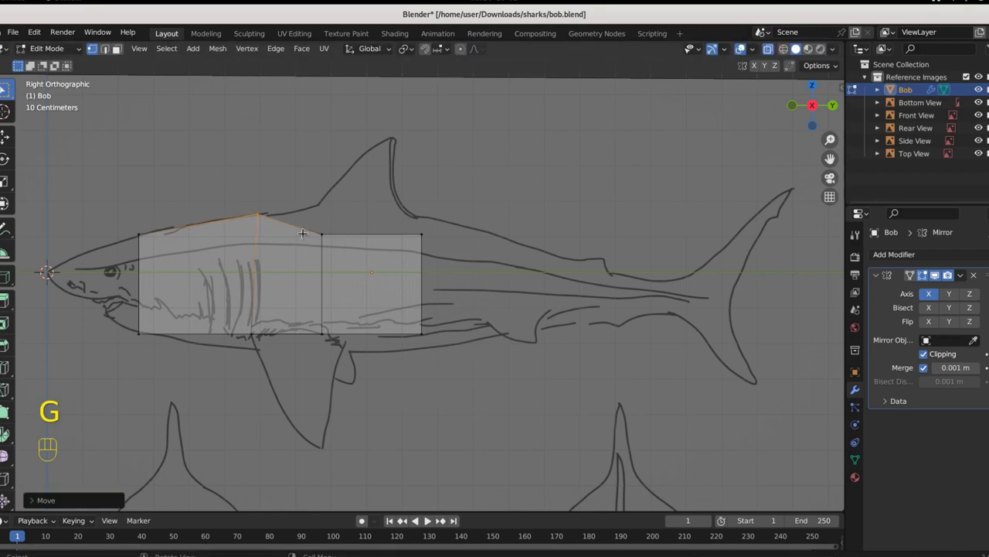
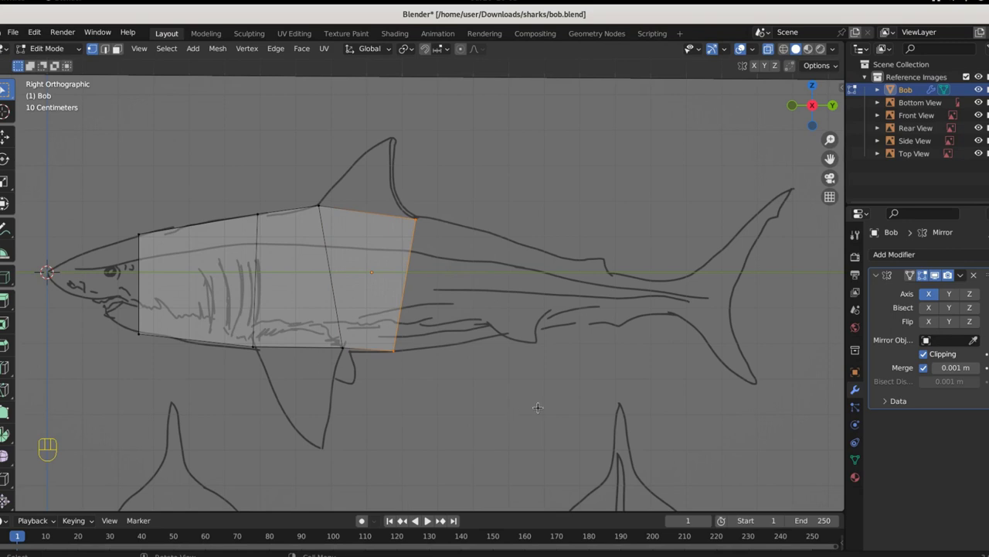
Extrude the rear face straight back to the tail base, then shrink and lower it to a narrow end
{"action": "key", "text": "e"}
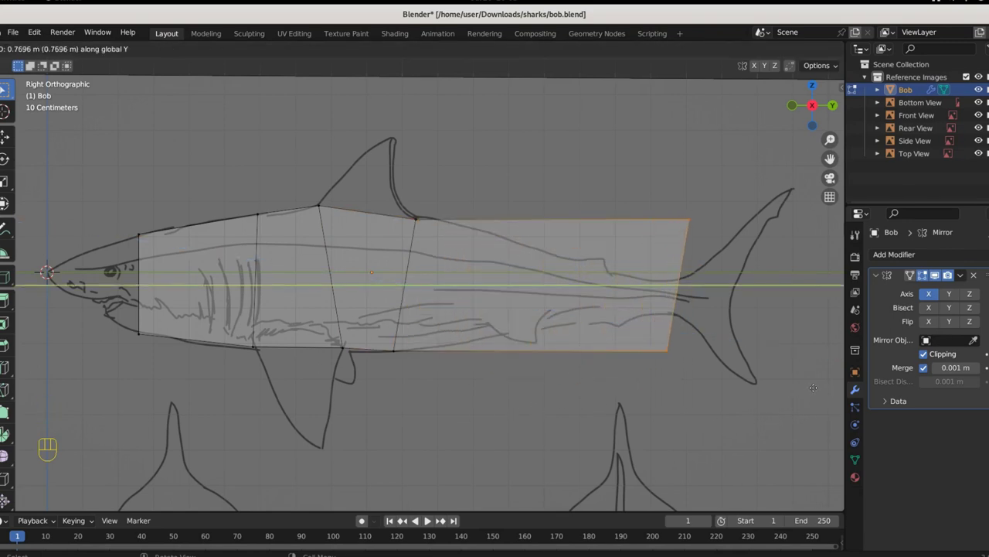
{"action": "key", "text": "s"}
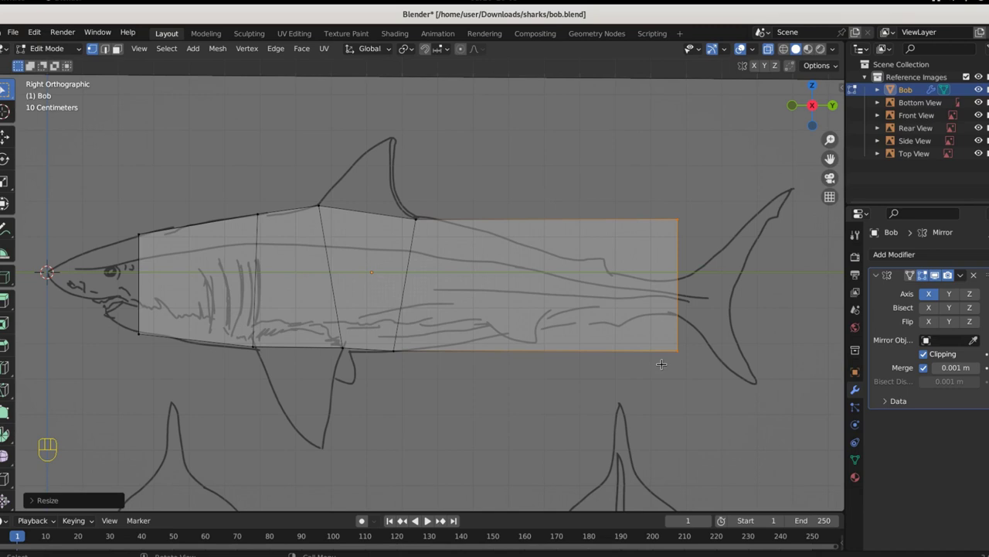
{"action": "key", "text": "s"}
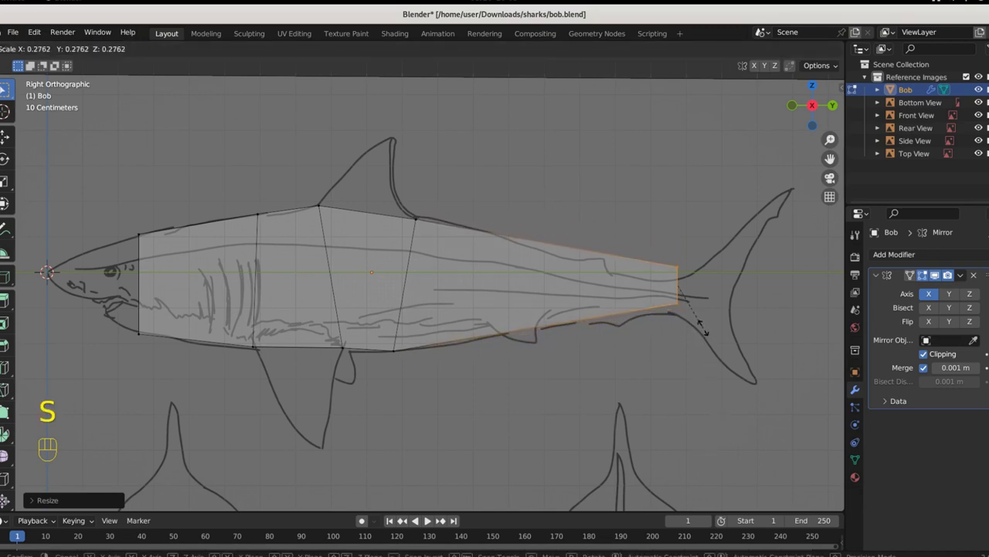
{"action": "key", "text": "g"}
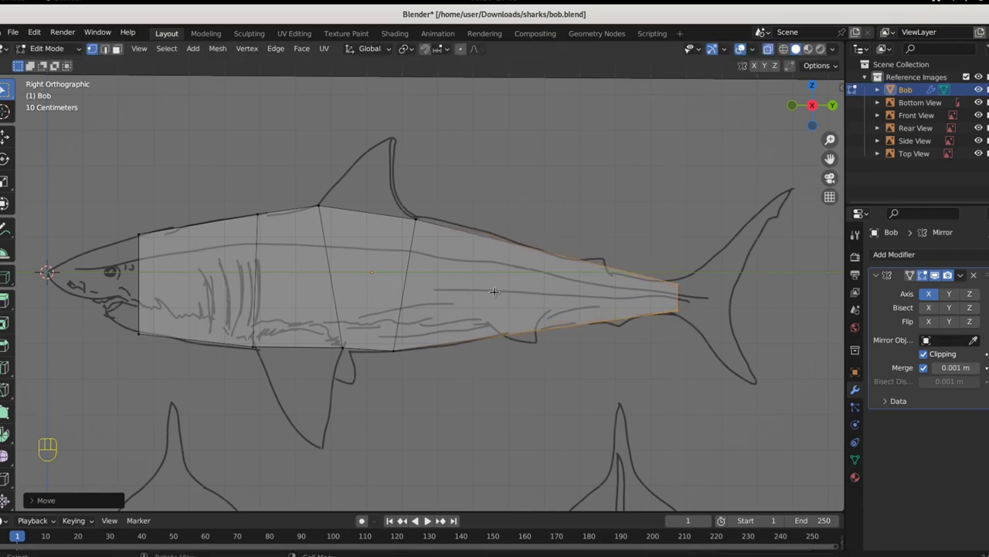
Add cross-section edge loops in the tail section, along the body and near the head
{"action": "key", "text": "ctrl+r"}
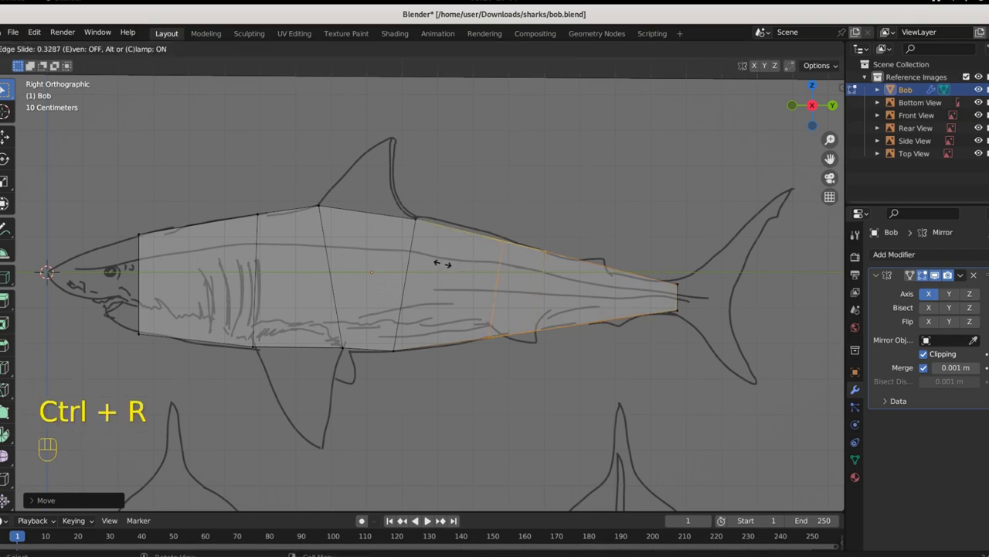
{"action": "left_click", "coordinate": [535, 241]}
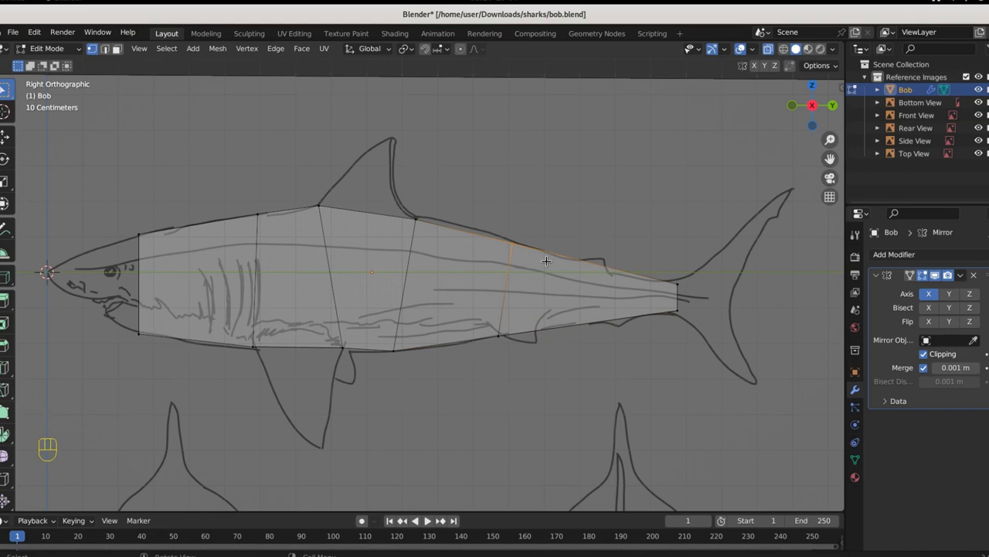
{"action": "key", "text": "g"}
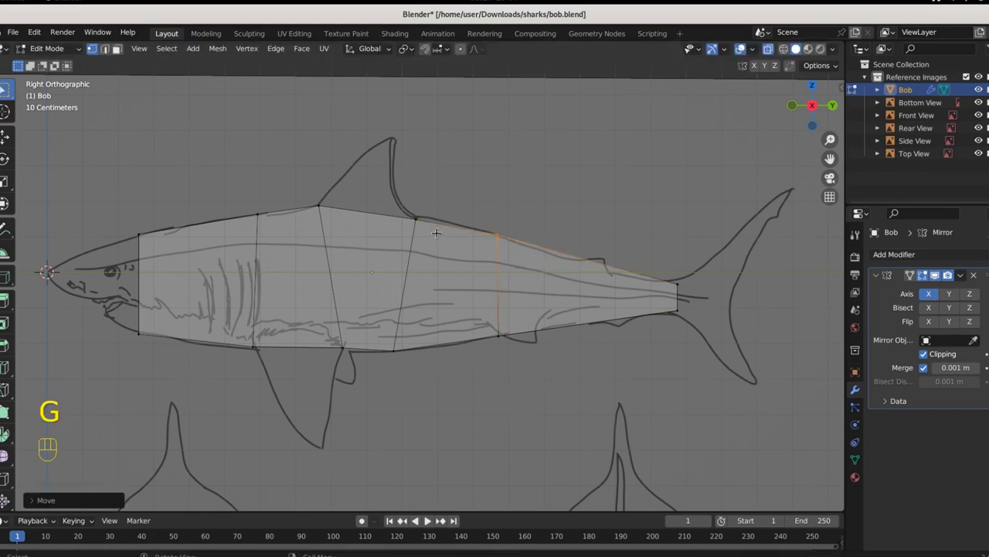
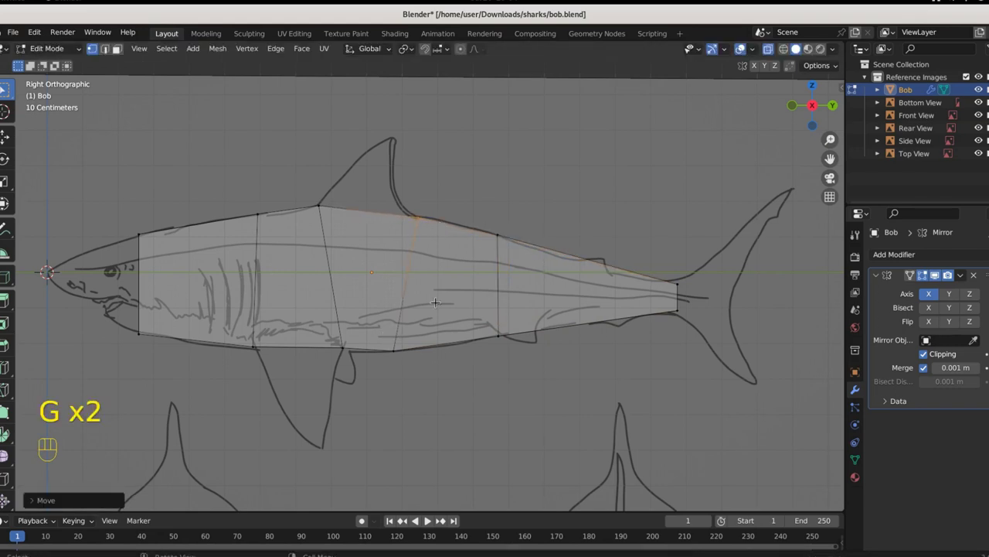
{"action": "key", "text": "ctrl+g"}
{"action": "key", "text": "ctrl+r"}
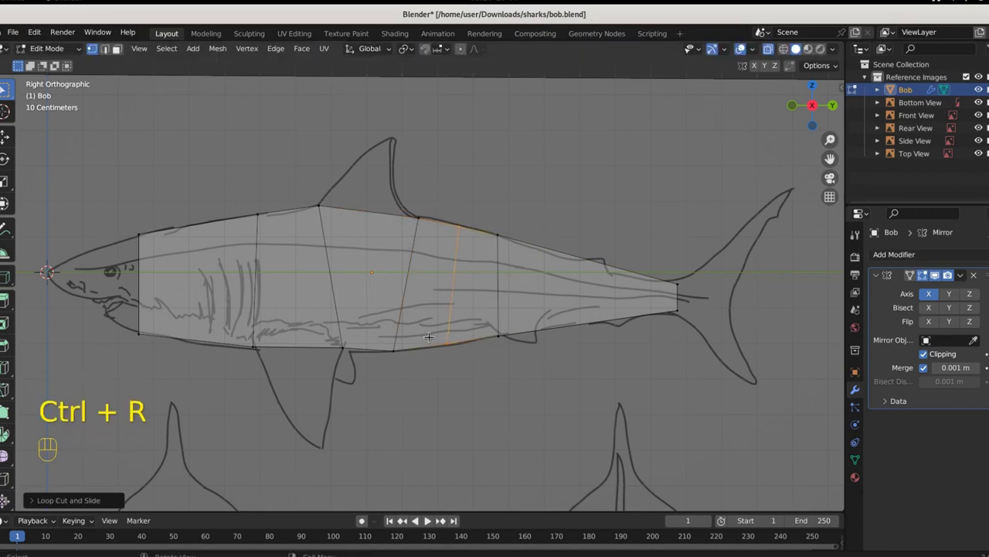
{"action": "key", "text": "ctrl+r"}
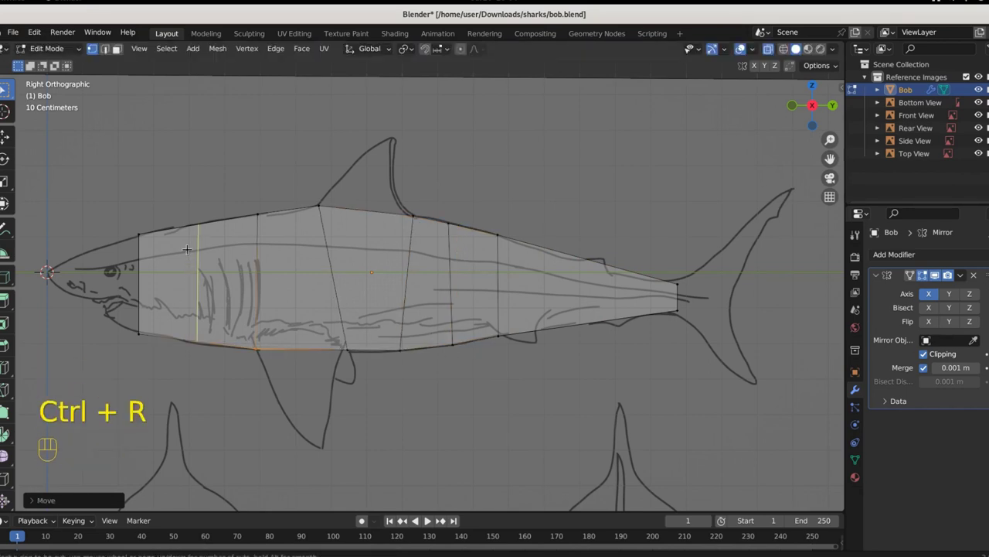
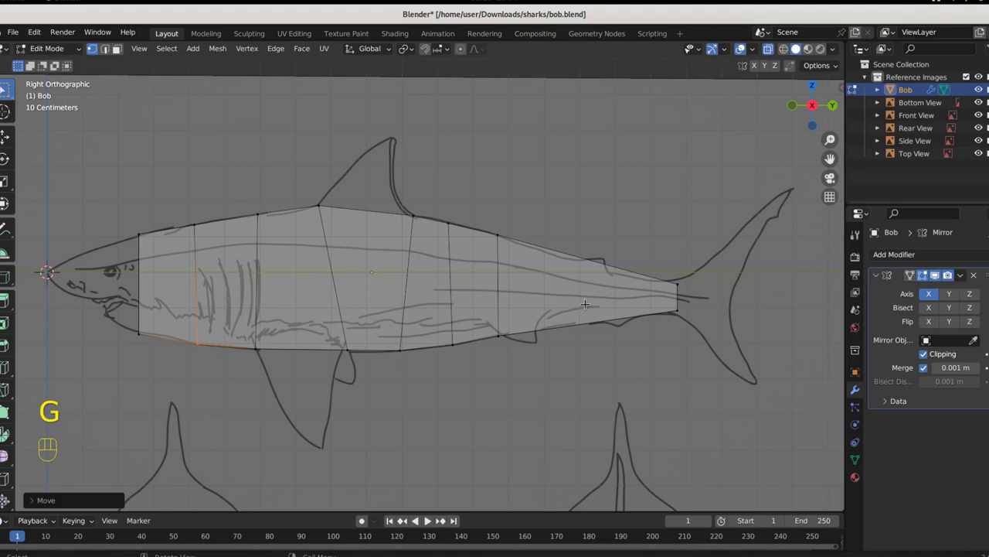
Add edge loops near the tail and move their vertices onto the narrowing tail outline
{"action": "key", "text": "ctrl+r"}
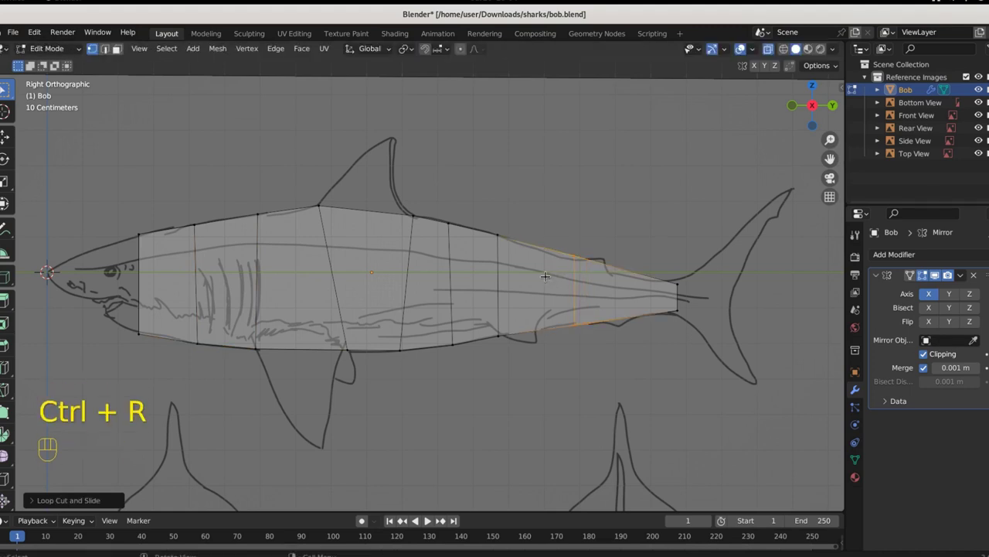
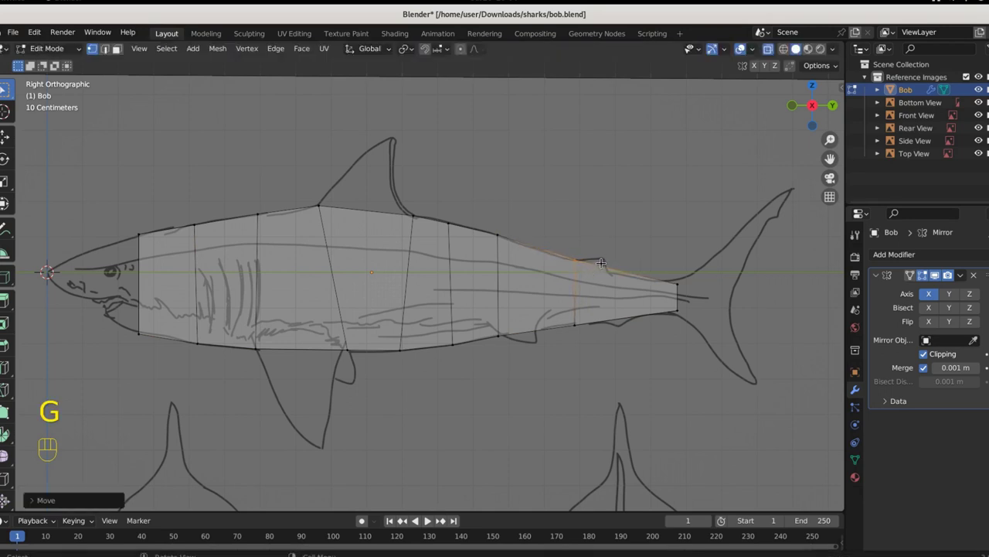
{"action": "key", "text": "ctrl+r"}
{"action": "left_click", "coordinate": [633, 271]}
{"action": "key", "text": "g"}
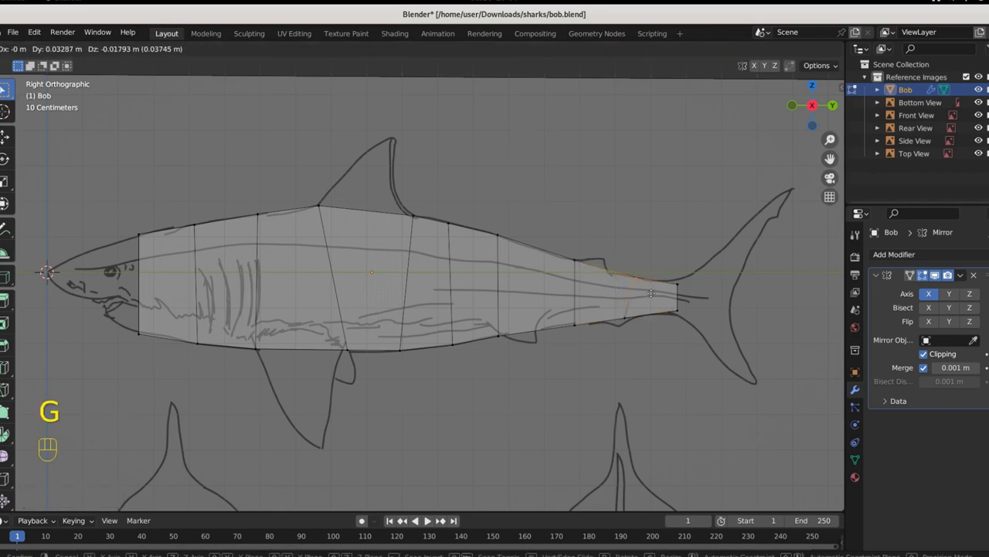
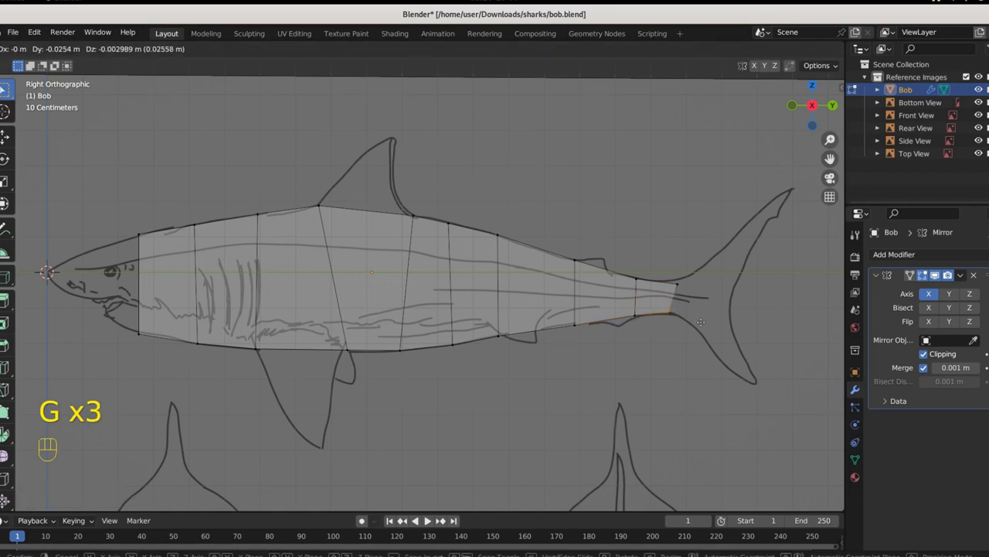
{"action": "key", "text": "g"}
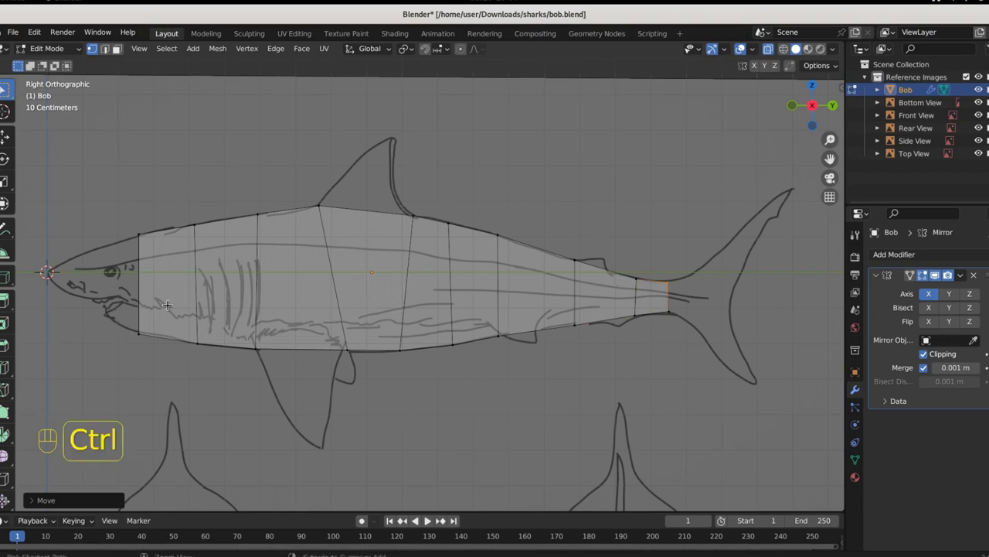
Add a lengthwise edge loop, extrude the front section toward the head and squash it vertically
{"action": "key", "text": "ctrl+r"}
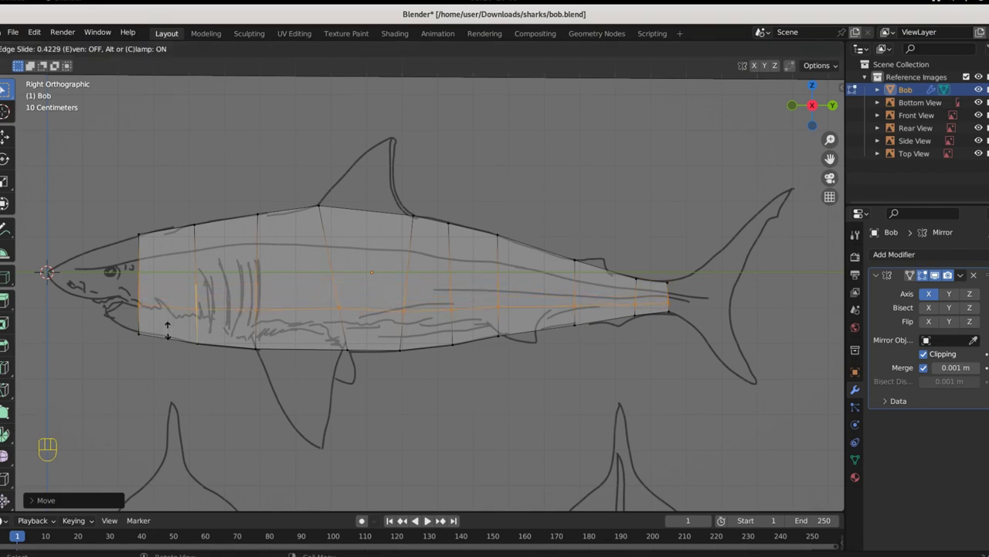
{"action": "key", "text": "e"}
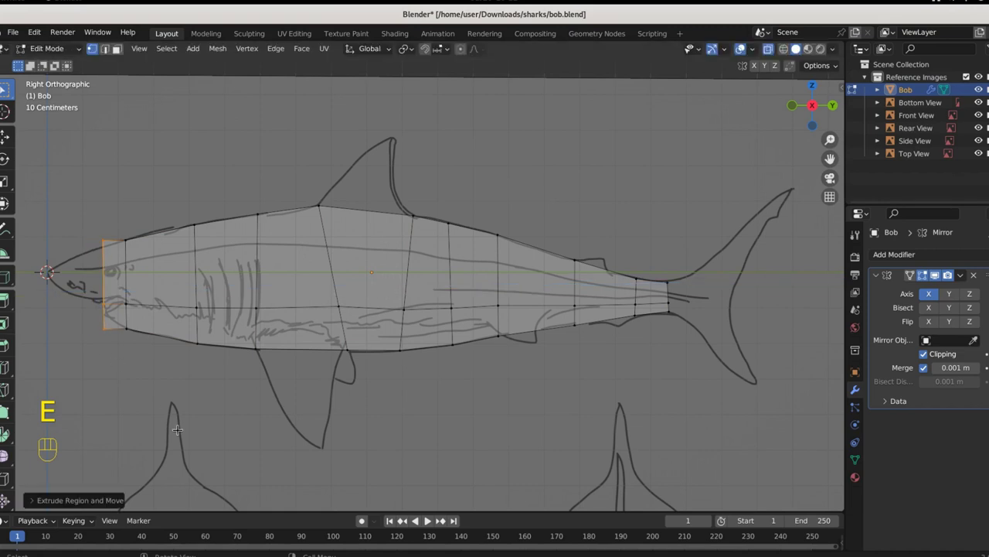
{"action": "key", "text": "s"}
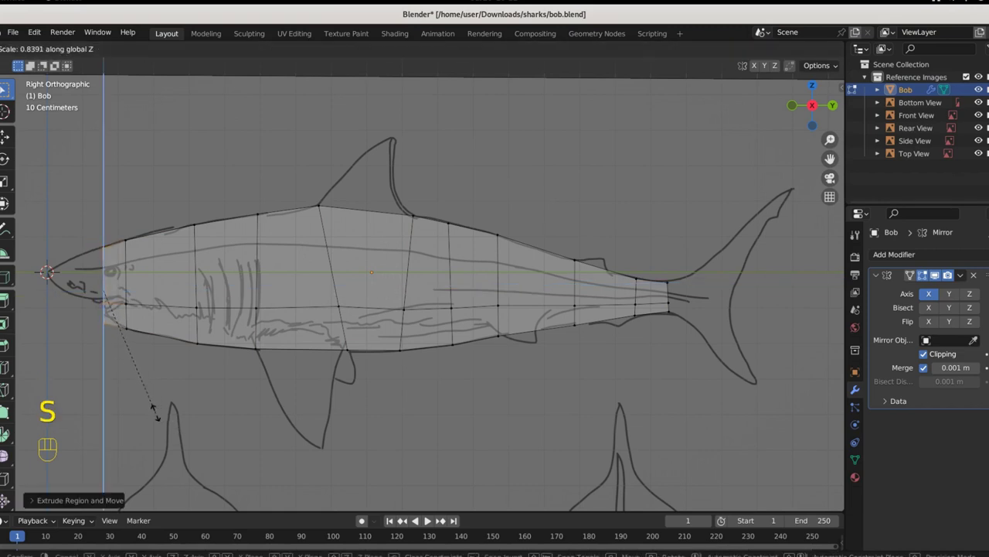
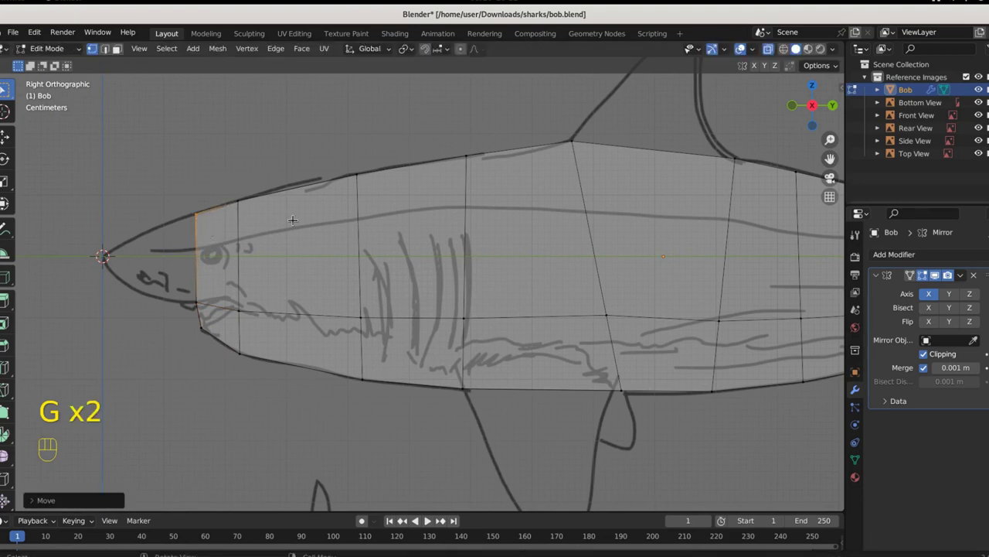
Loop-cut the head section, narrow the front end into a pointed snout, and add loops near its tip
{"action": "key", "text": "ctrl+r"}
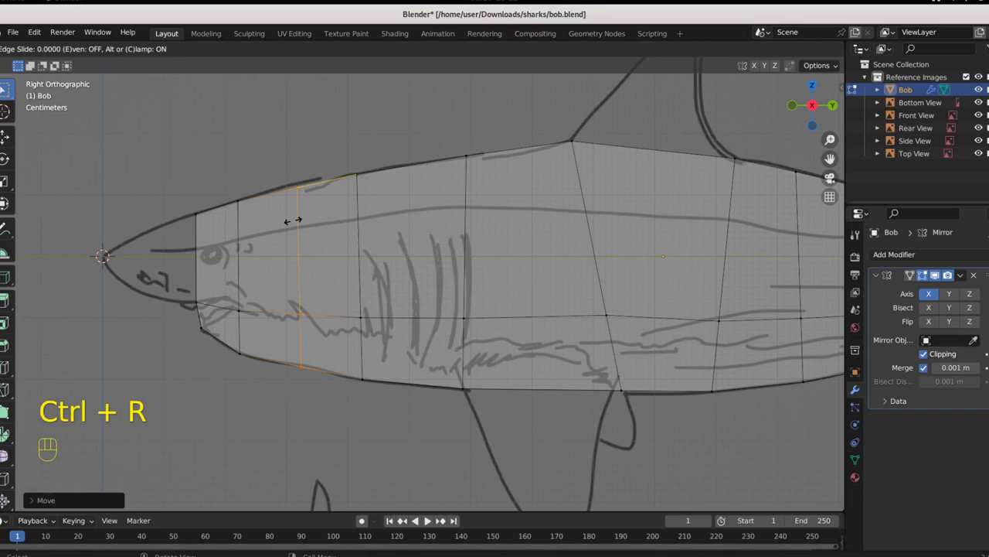
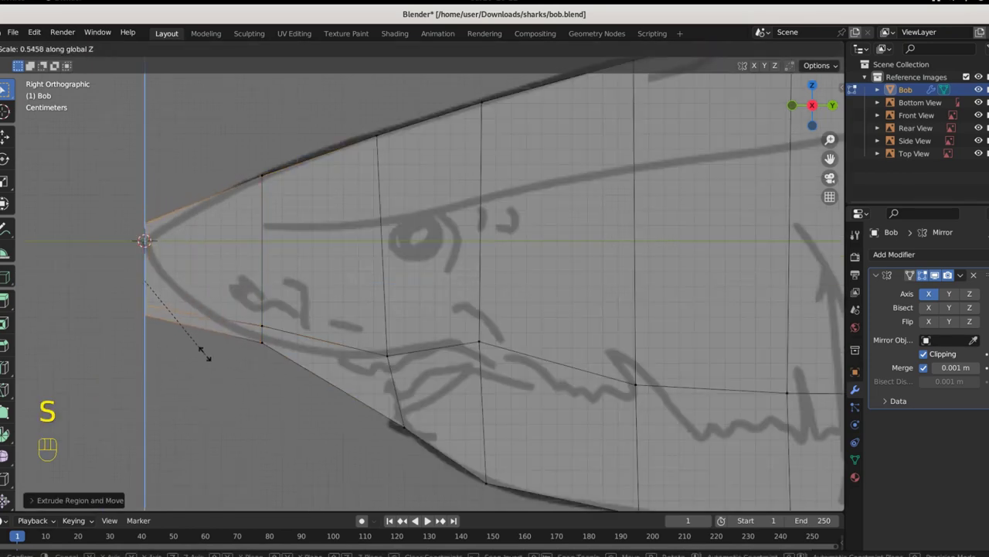
{"action": "key", "text": "g"}
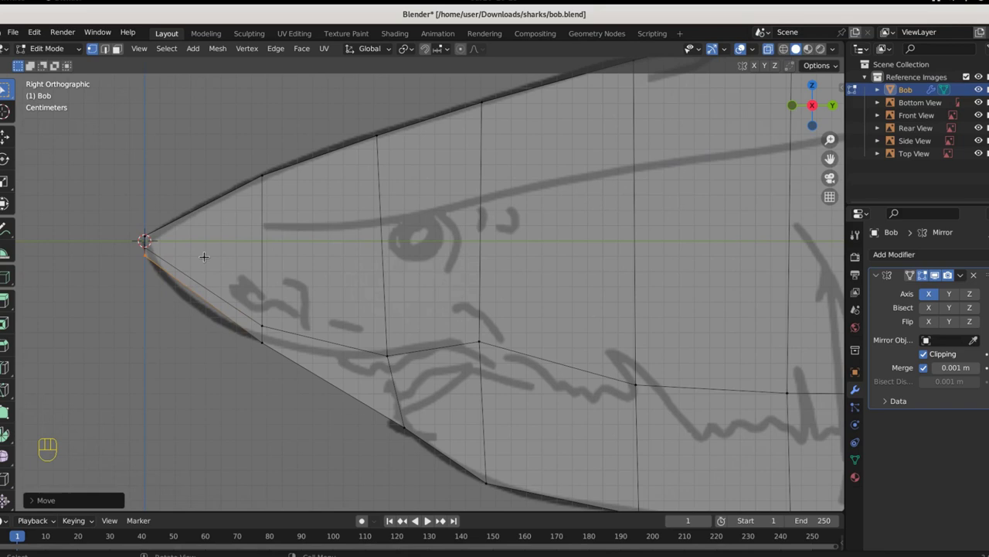
{"action": "key", "text": "ctrl+r"}
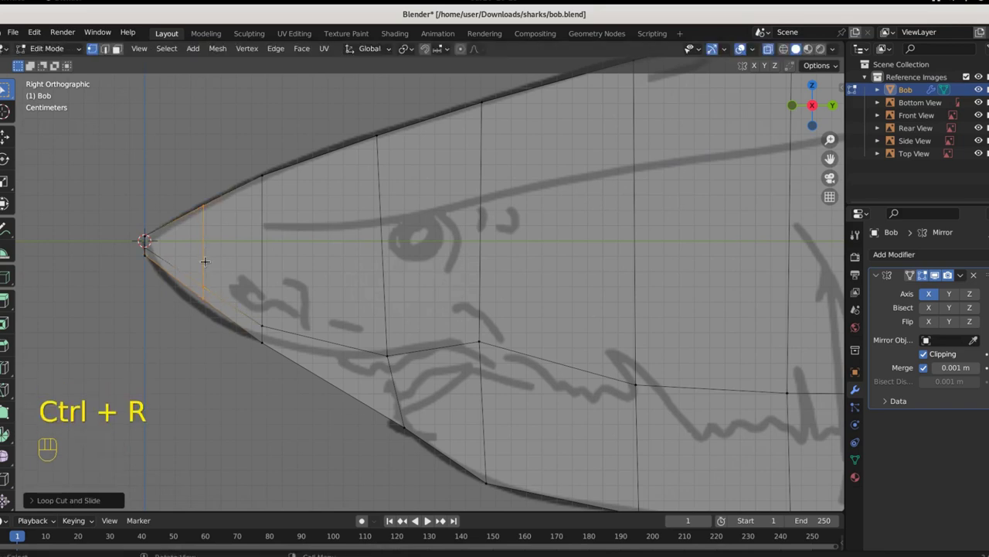
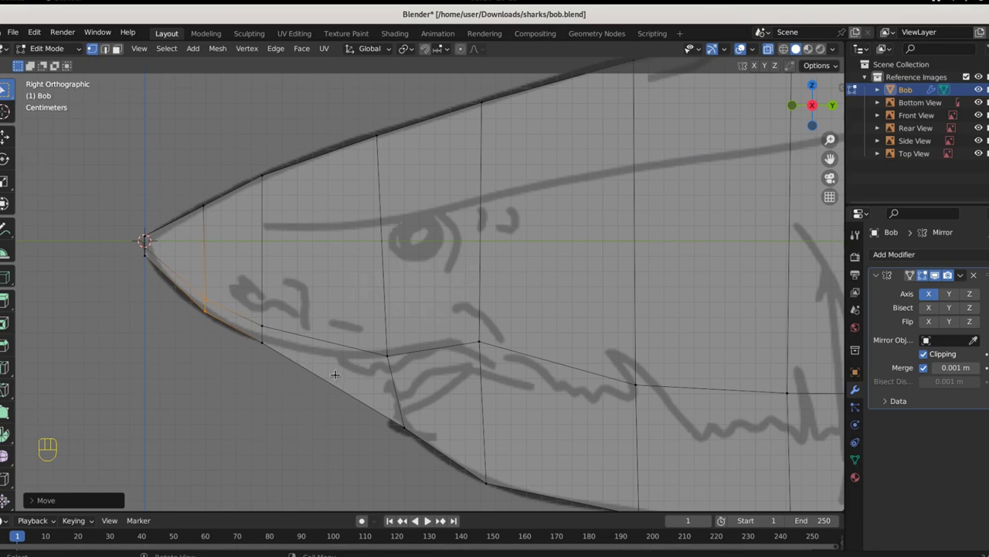
{"action": "key", "text": "ctrl+r"}
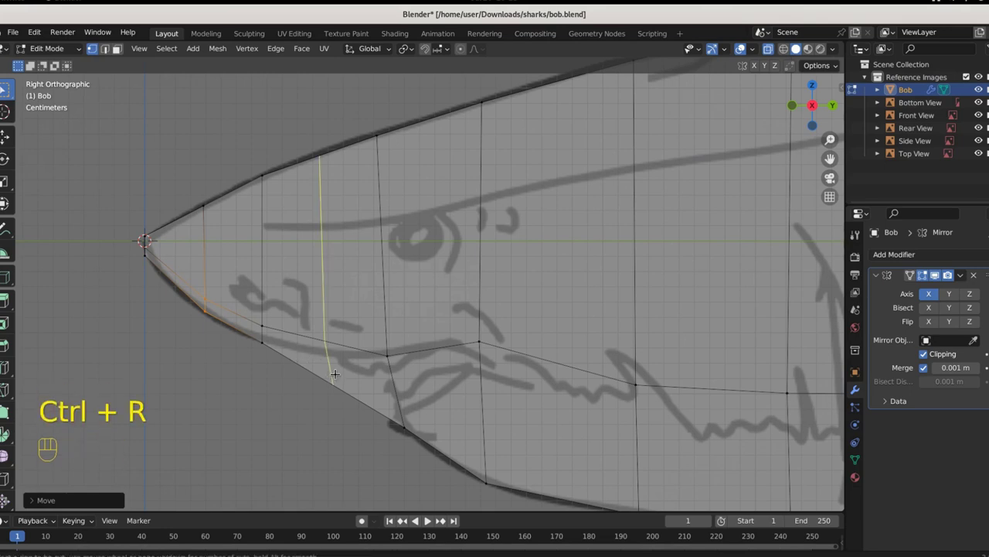
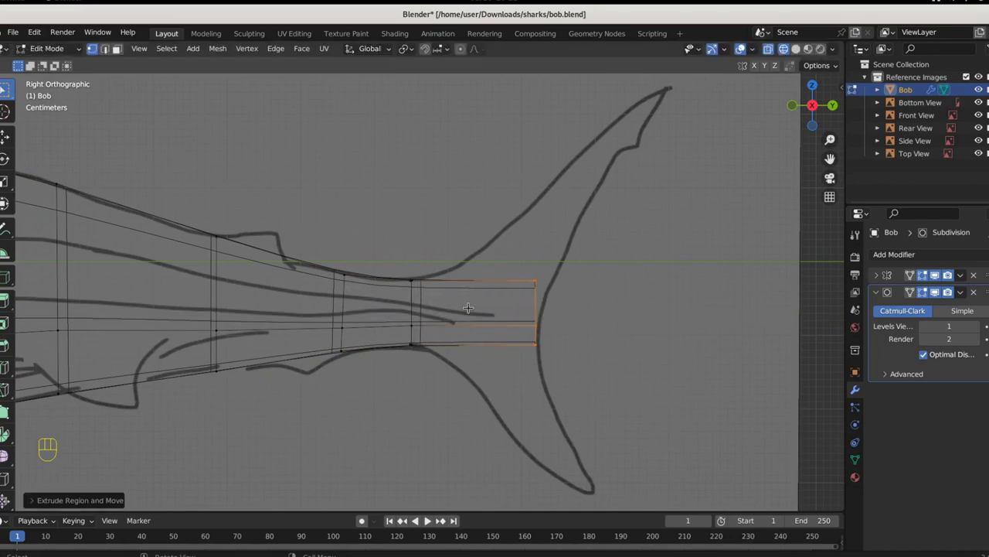
Stretch the tail-end loop vertically and extrude the upper fin lobe out to its tip on the reference
{"action": "key", "text": "ctrl+r"}
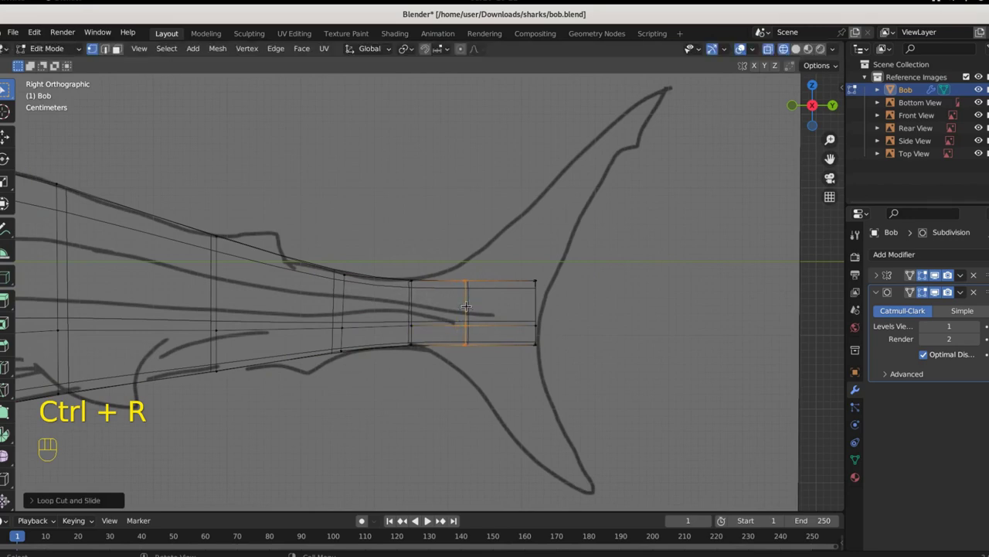
{"action": "key", "text": "s"}
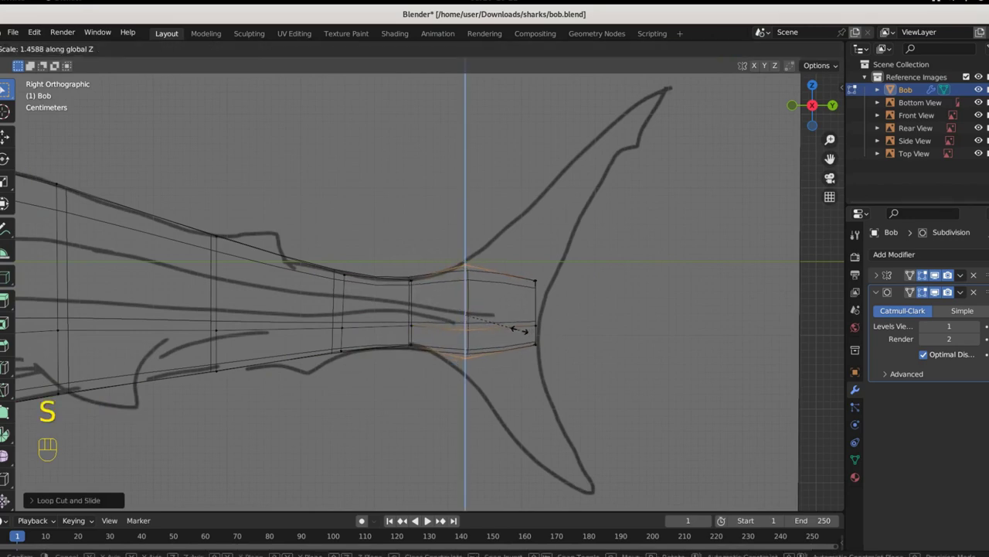
{"action": "key", "text": "g"}
{"action": "key", "text": "e"}
{"action": "key", "text": "s"}
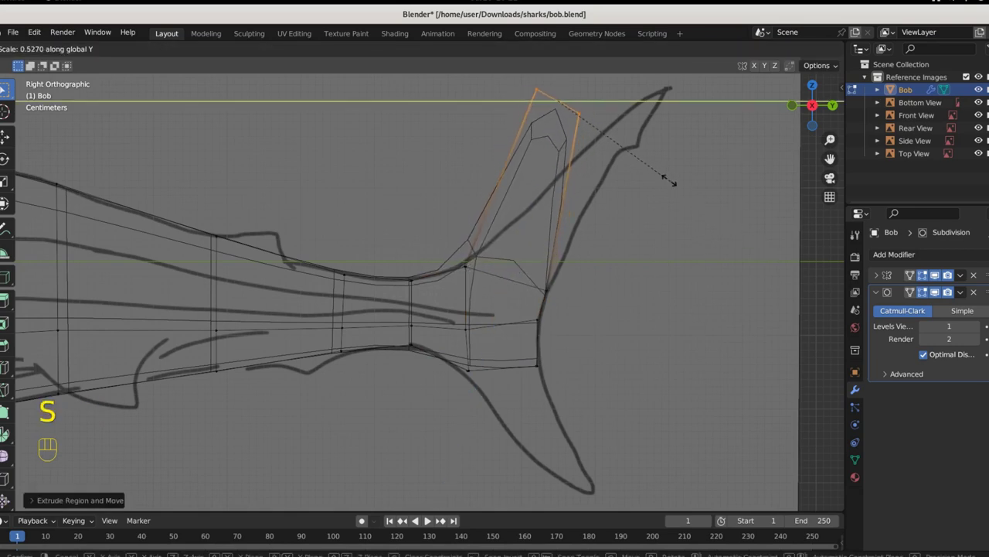
{"action": "key", "text": "s"}
{"action": "key", "text": "g"}
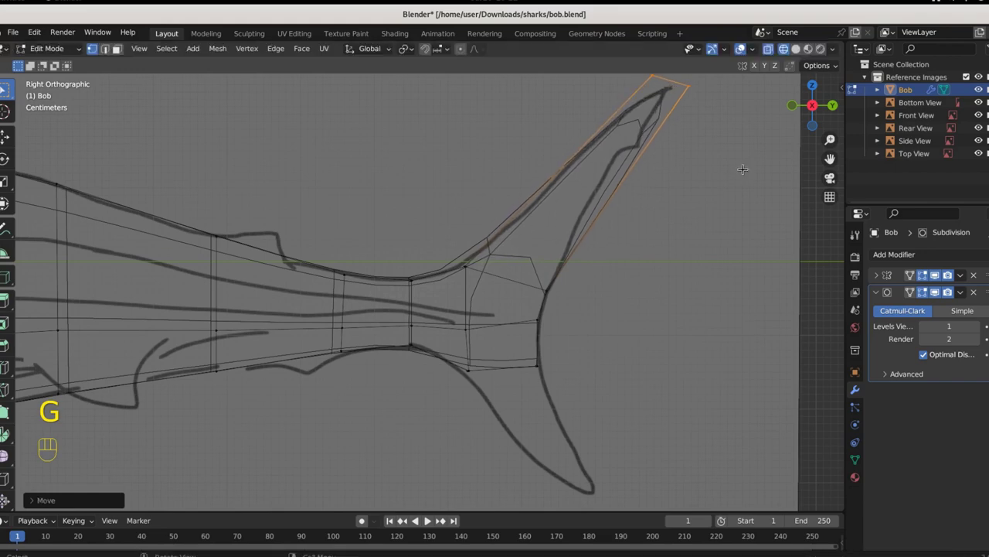
Add a cross loop on the upper lobe, refine its shape, extend the lower lobe down and loop-cut it
{"action": "key", "text": "ctrl+r"}
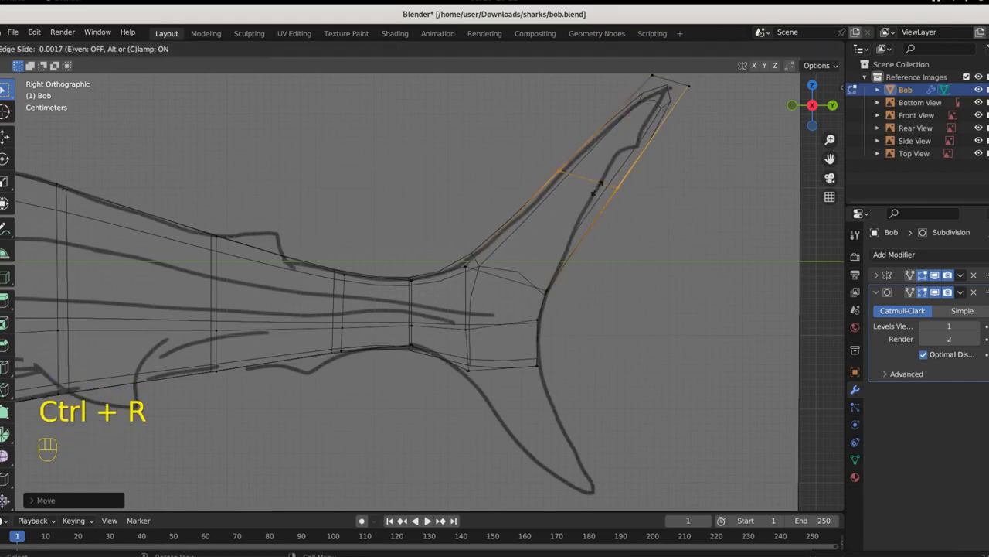
{"action": "key", "text": "s"}
{"action": "key", "text": "g"}
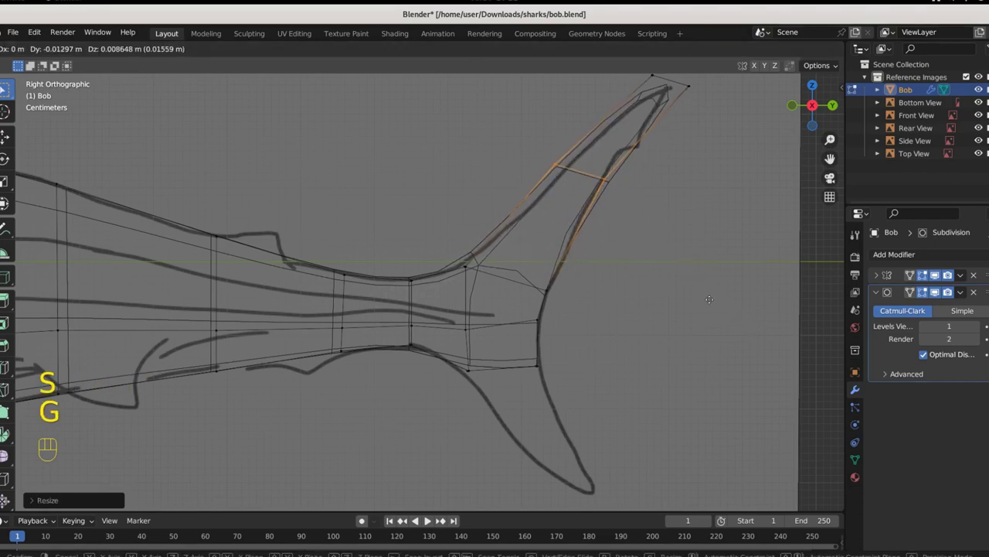
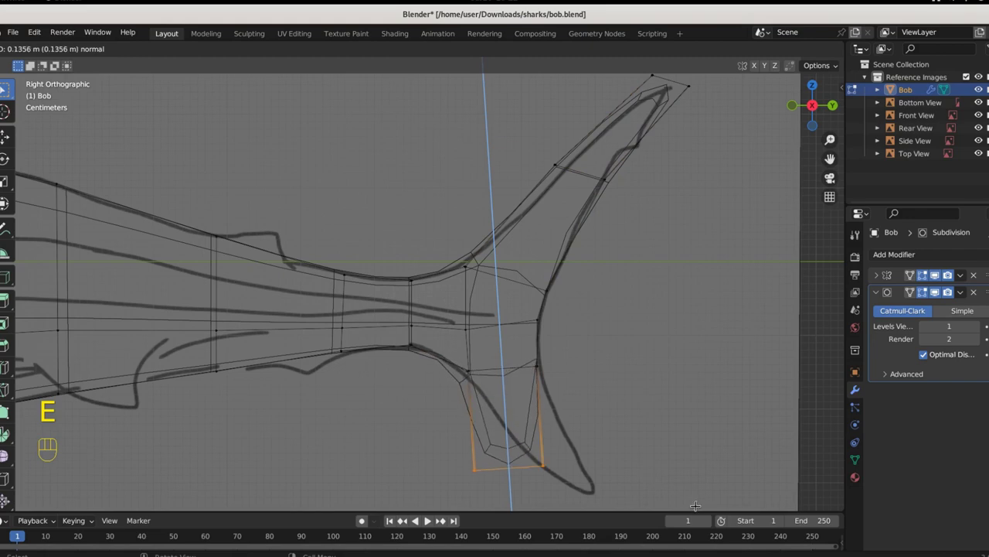
{"action": "key", "text": "g"}
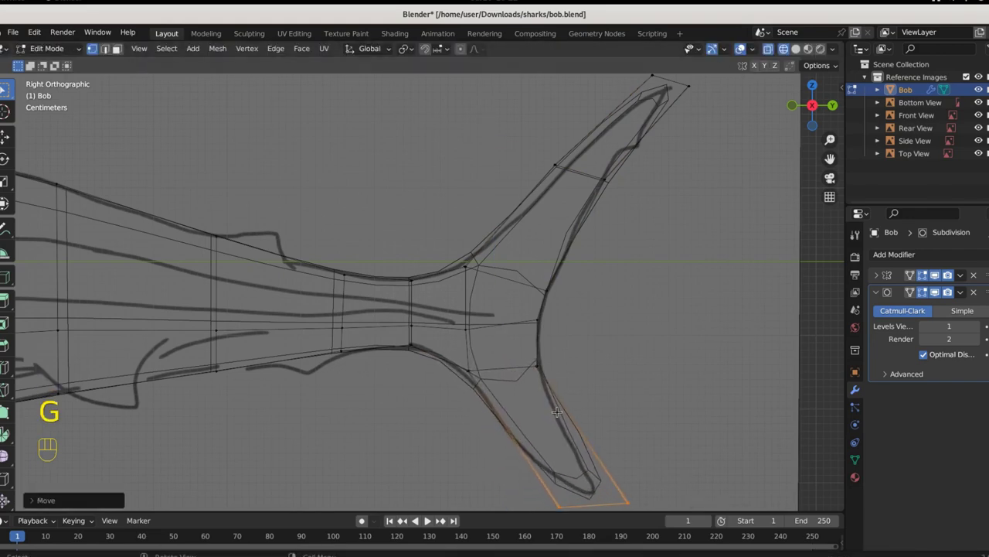
{"action": "key", "text": "ctrl+r"}
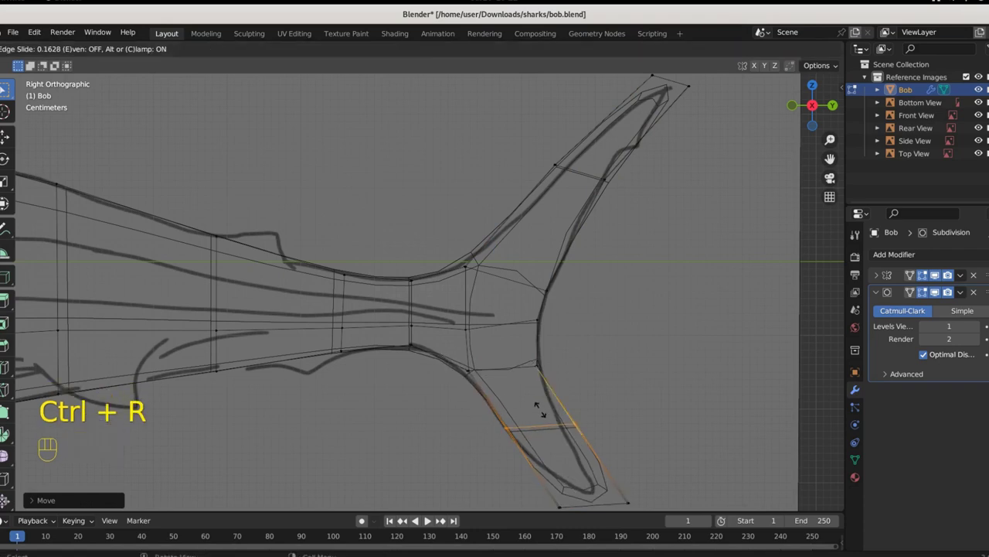
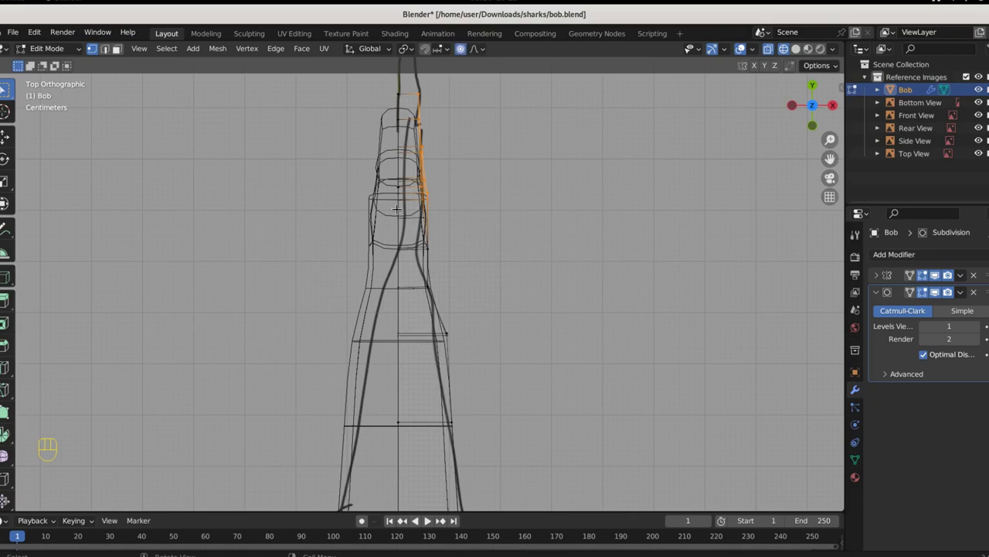
Ease the tail-side vertices with proportional falloff toward the top-view shark outline
{"action": "key", "text": "s"}
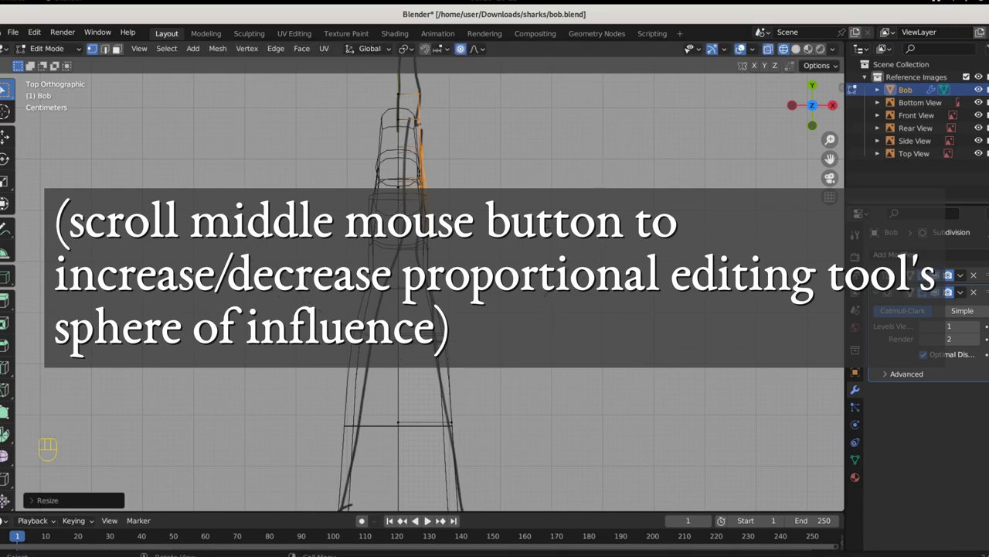
{"action": "key", "text": "g"}
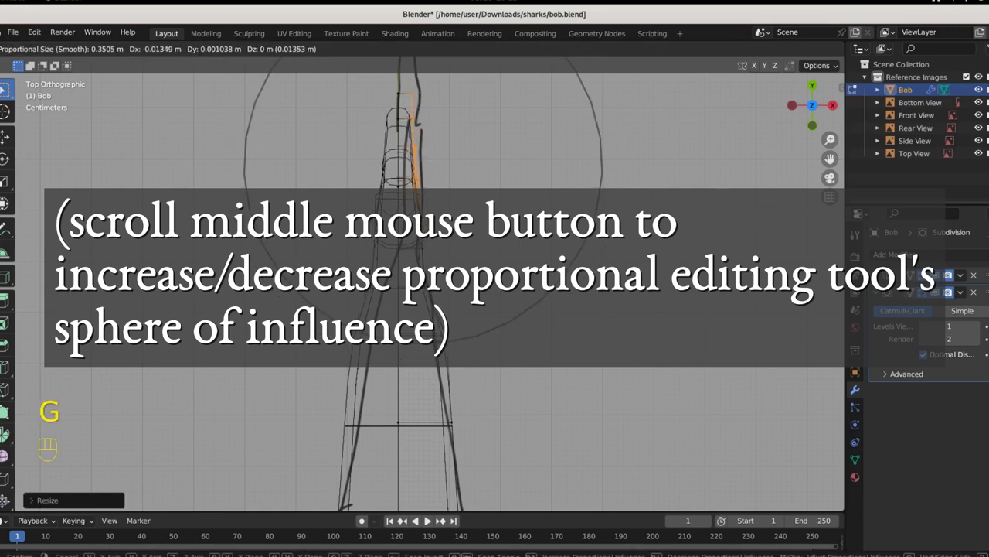
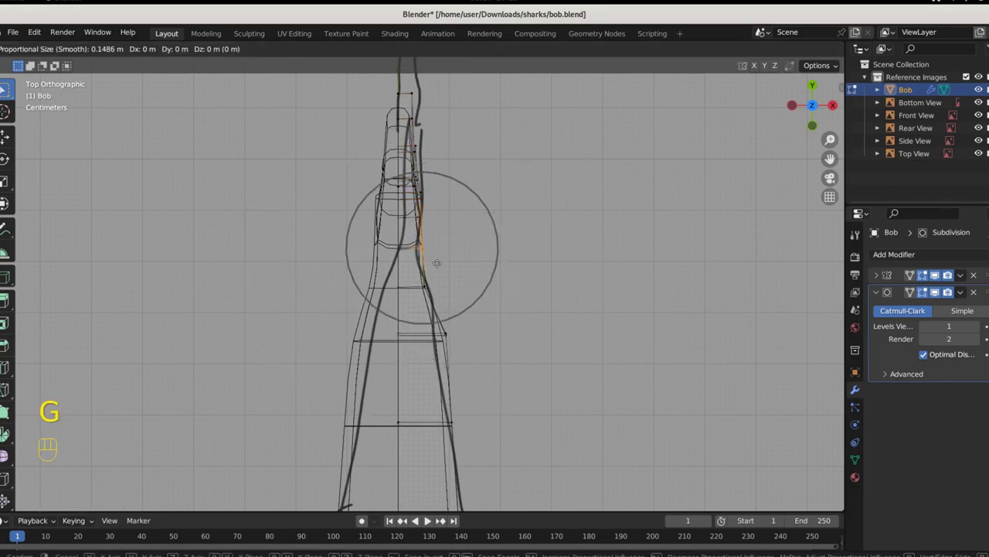
{"action": "key", "text": "g"}
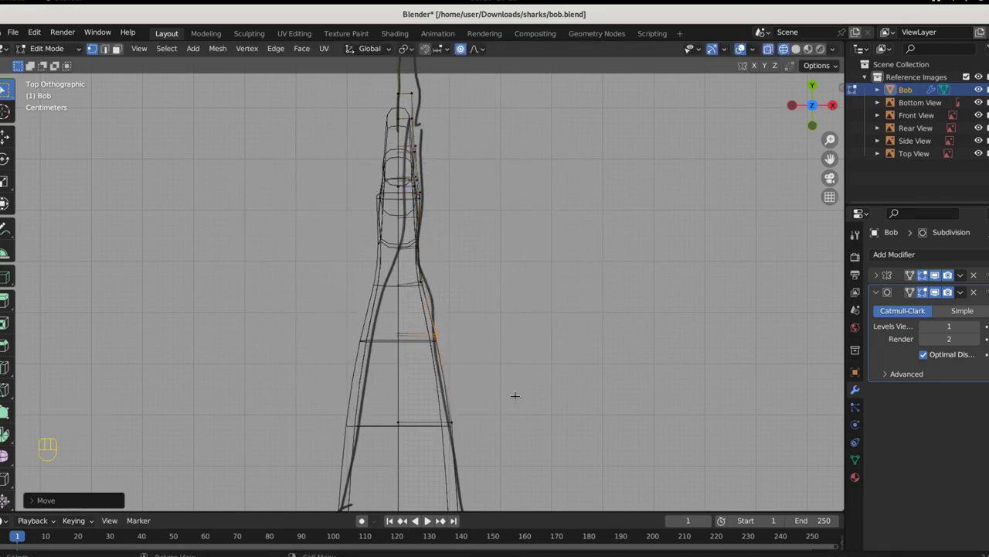
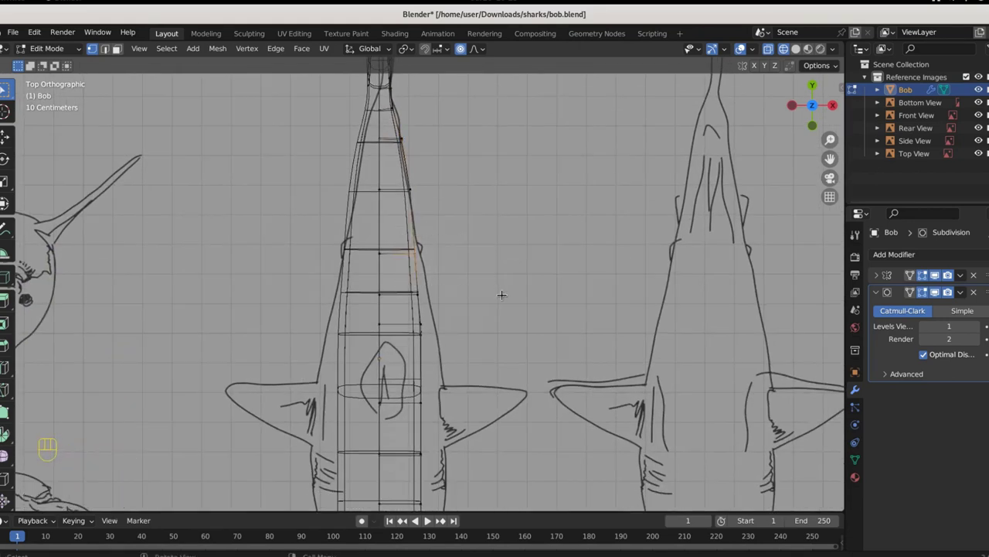
Pull successive body-side vertices onto the top-view reference edge, down to the pectoral fin area
{"action": "key", "text": "g"}
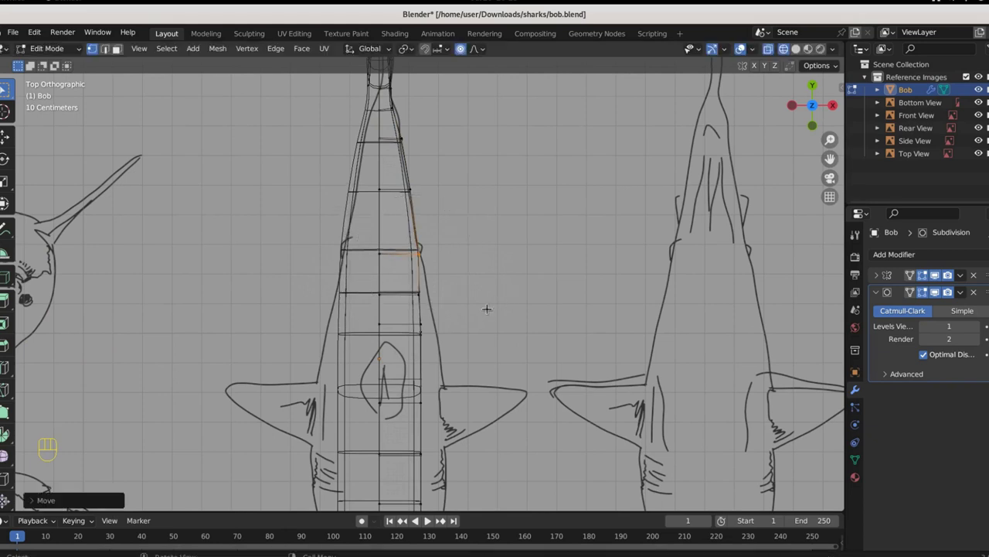
{"action": "left_click", "coordinate": [399, 139]}
{"action": "key", "text": "g"}
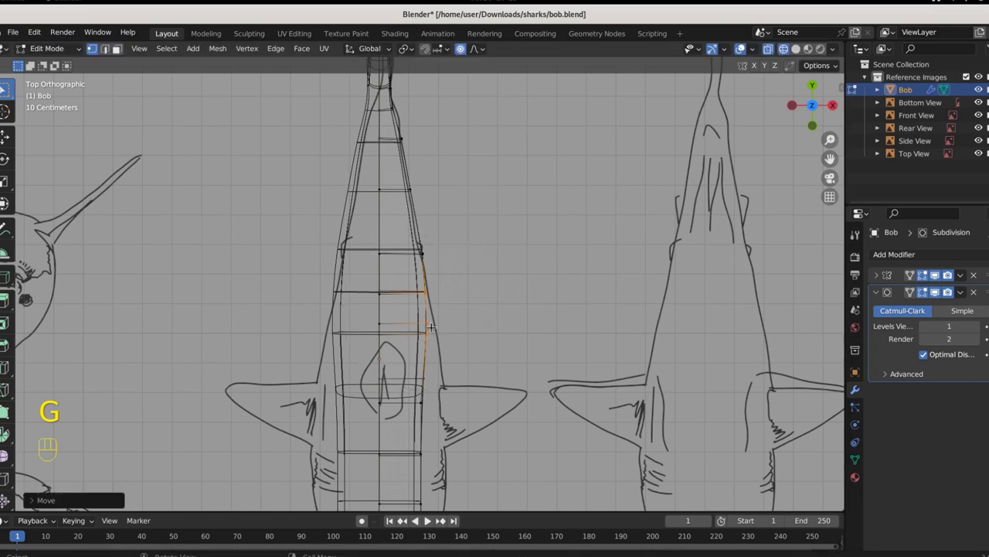
{"action": "left_click", "coordinate": [400, 139]}
{"action": "key", "text": "g"}
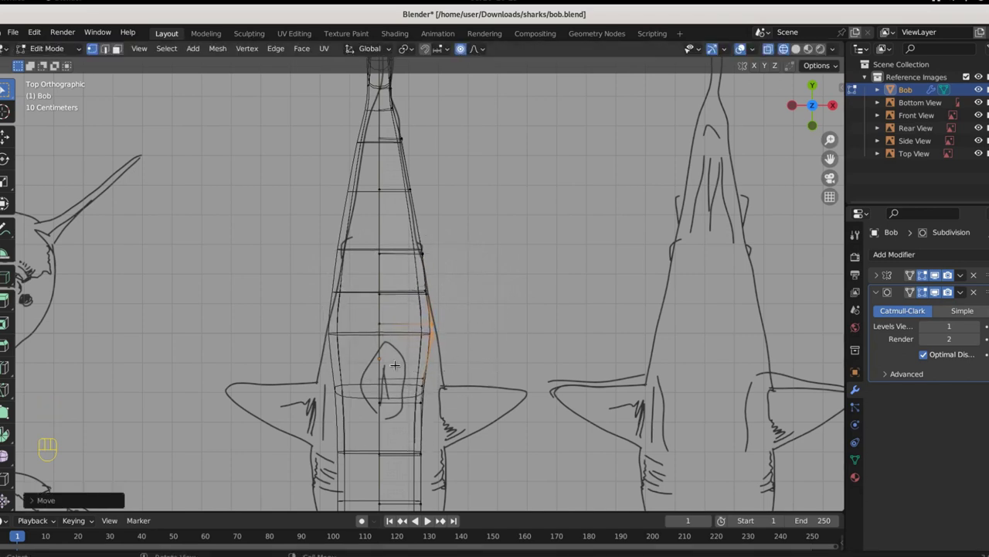
{"action": "left_click", "coordinate": [399, 139]}
{"action": "key", "text": "g"}
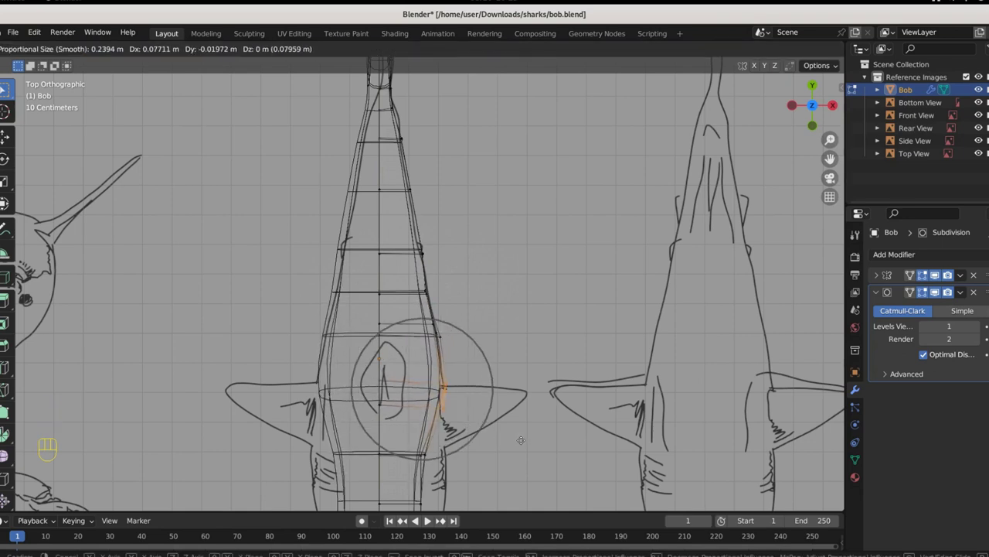
{"action": "left_click_drag", "start_coordinate": [401, 139], "coordinate": [493, 242]}
{"action": "left_click", "coordinate": [474, 285]}
Smoothly move the vertices near the fin and along the tail so the rear flanks taper along the outline
{"action": "key", "text": "g"}
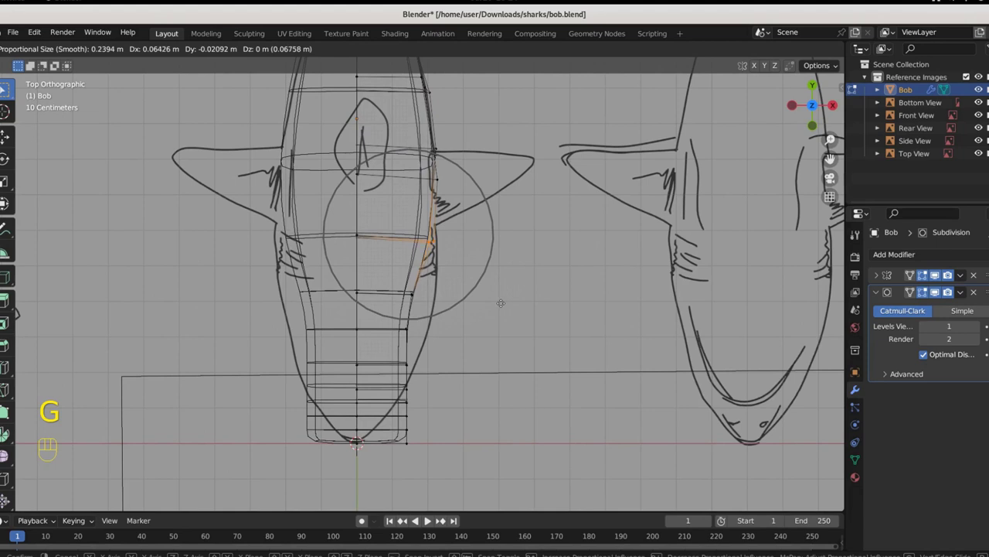
{"action": "left_click", "coordinate": [398, 425]}
{"action": "key", "text": "g"}
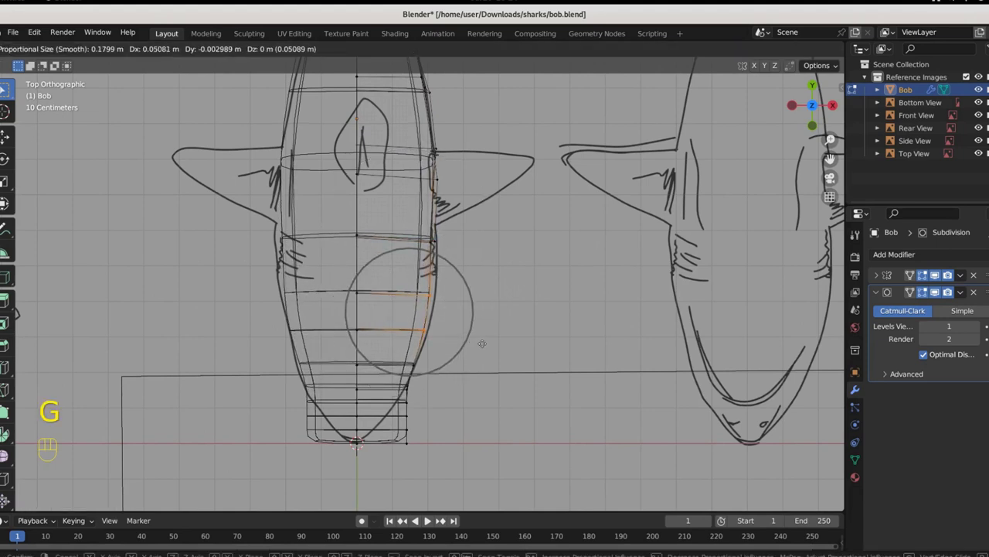
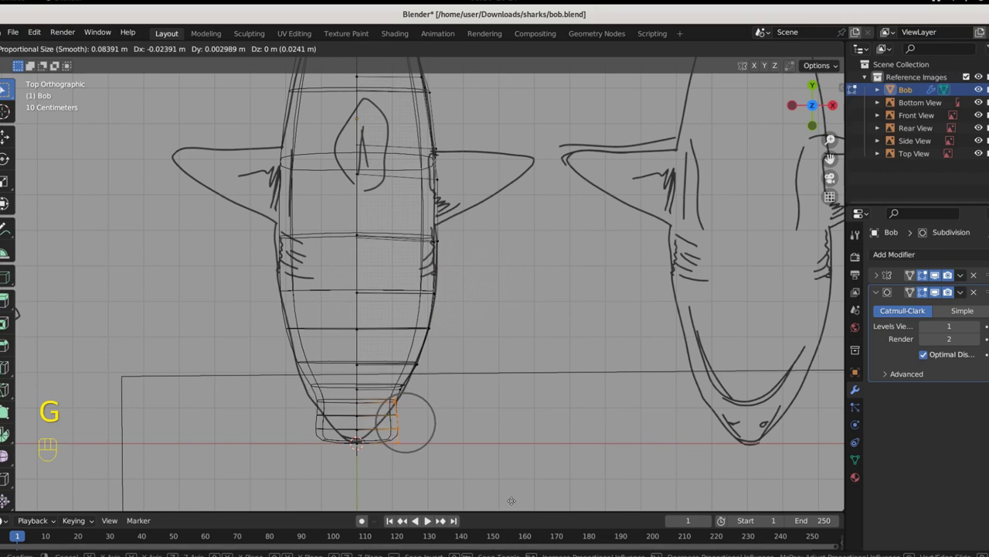
{"action": "left_click", "coordinate": [416, 365]}
{"action": "key", "text": "g"}
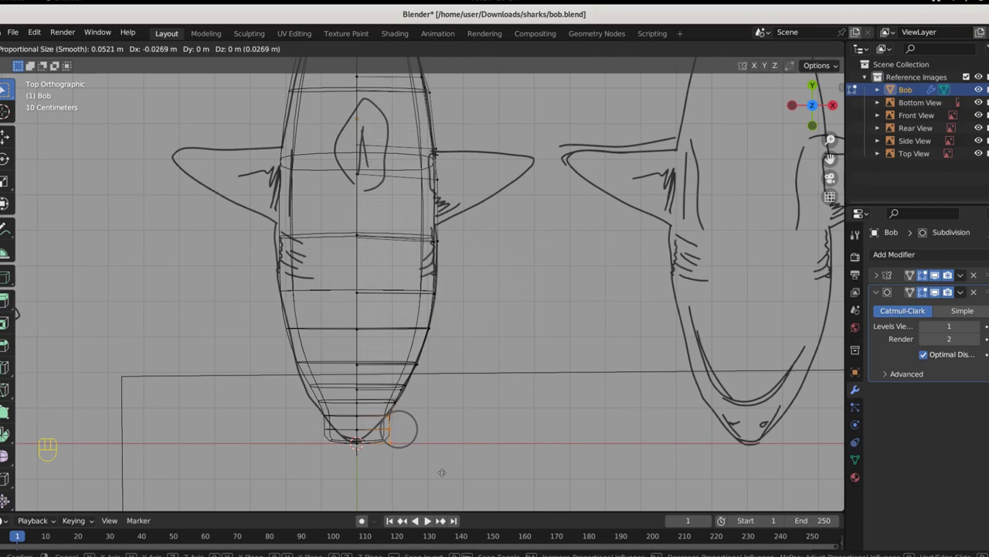
{"action": "left_click", "coordinate": [416, 365]}
{"action": "key", "text": "g"}
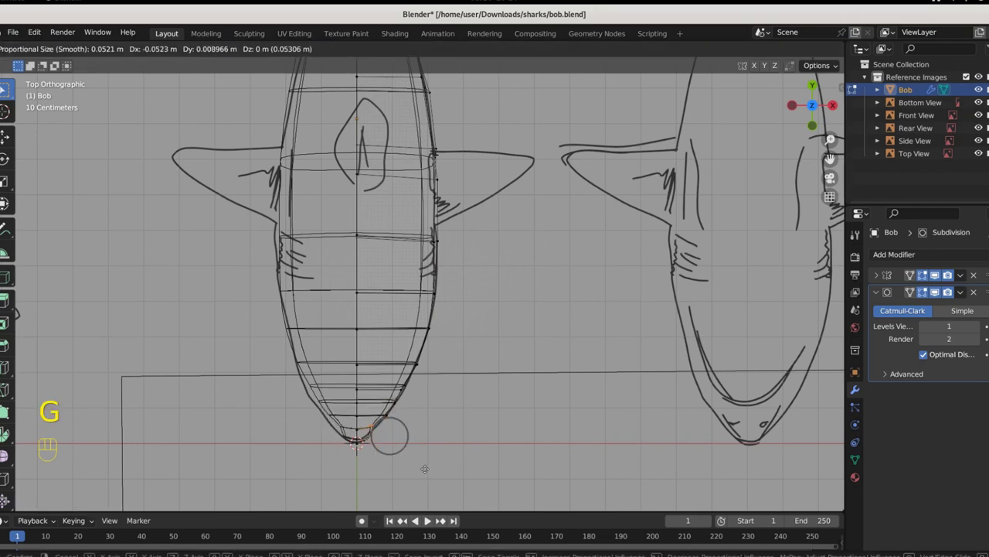
{"action": "middle_click", "coordinate": [416, 364]}
{"action": "key", "text": "KP_1"}
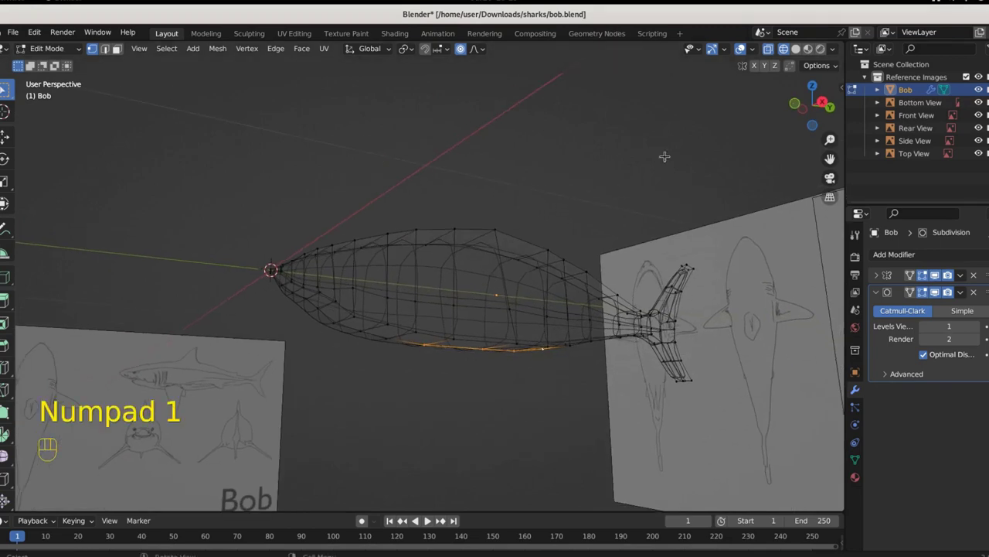
From the front view, pull the upper side vertices inward and down with falloff to fit the head outline
{"action": "key", "text": "KP_1"}
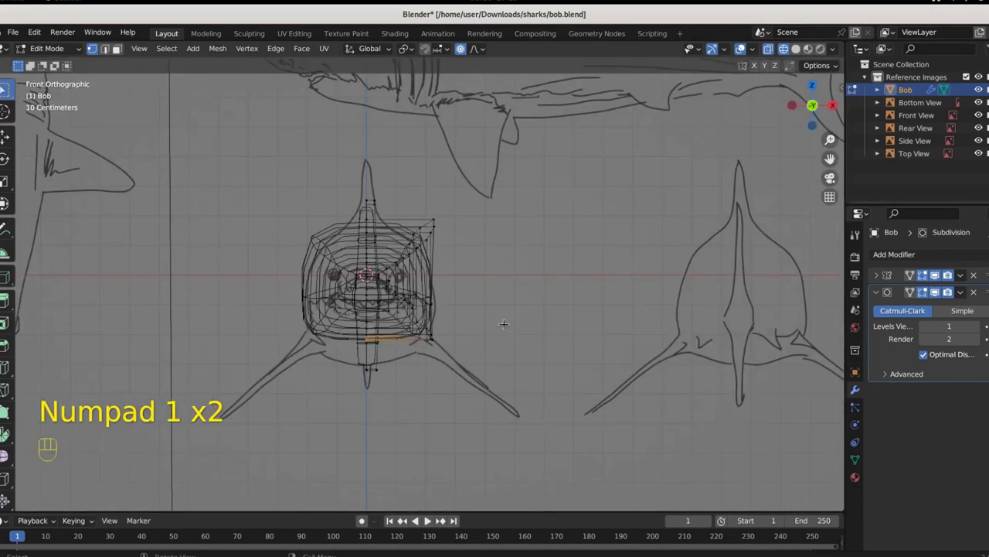
{"action": "key", "text": "g"}
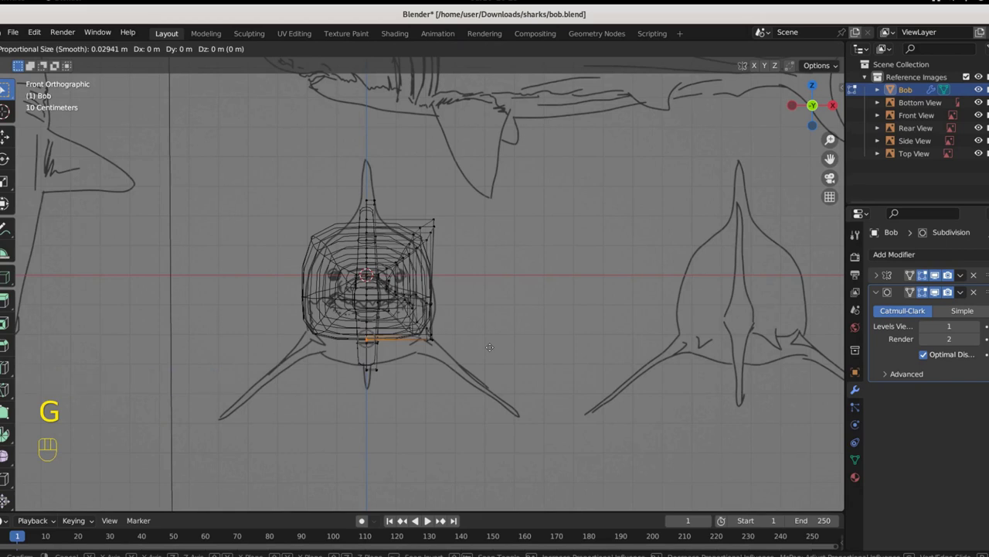
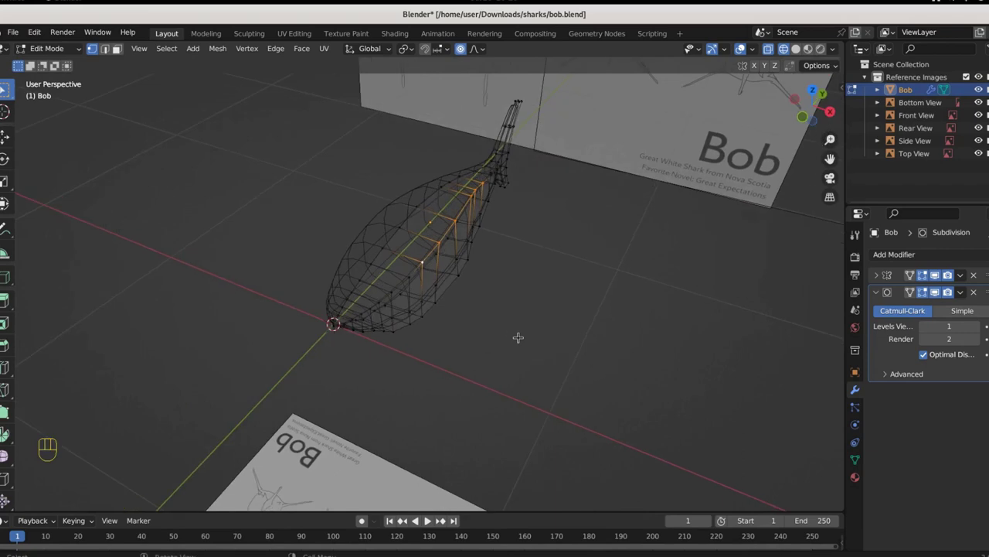
{"action": "key", "text": "KP_1"}
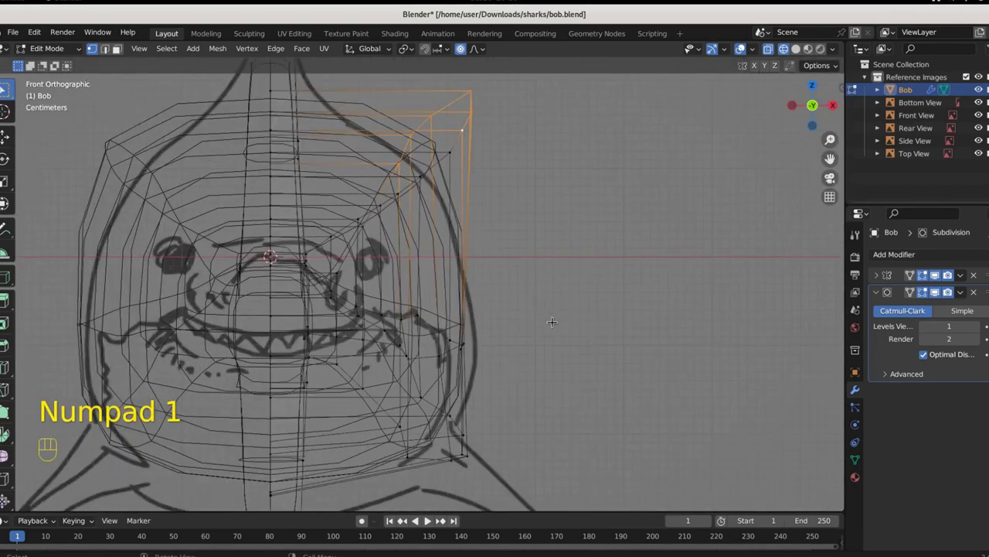
{"action": "key", "text": "g"}
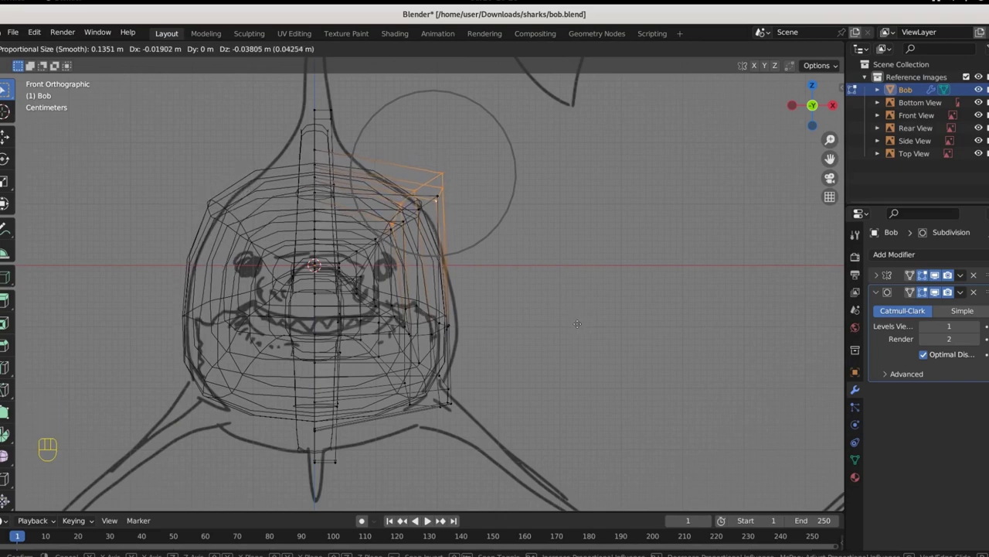
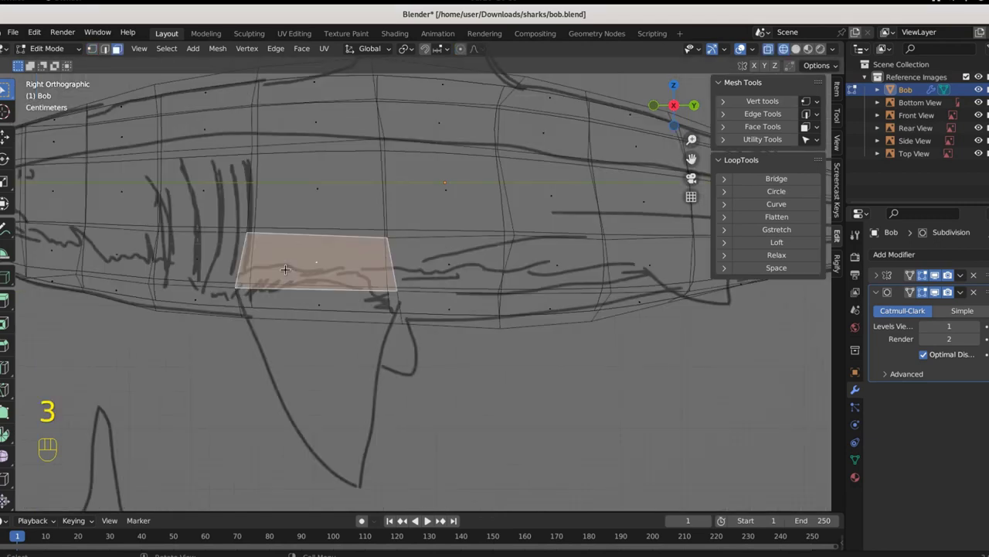
Inset the underside face behind the gills and slide its inner edge down into a narrow fin-root strip
{"action": "key", "text": "i"}
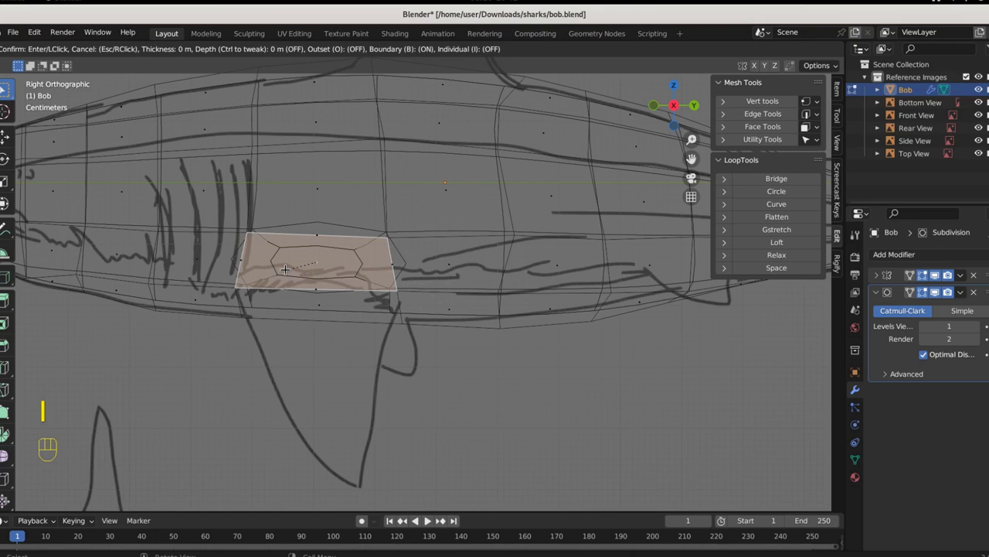
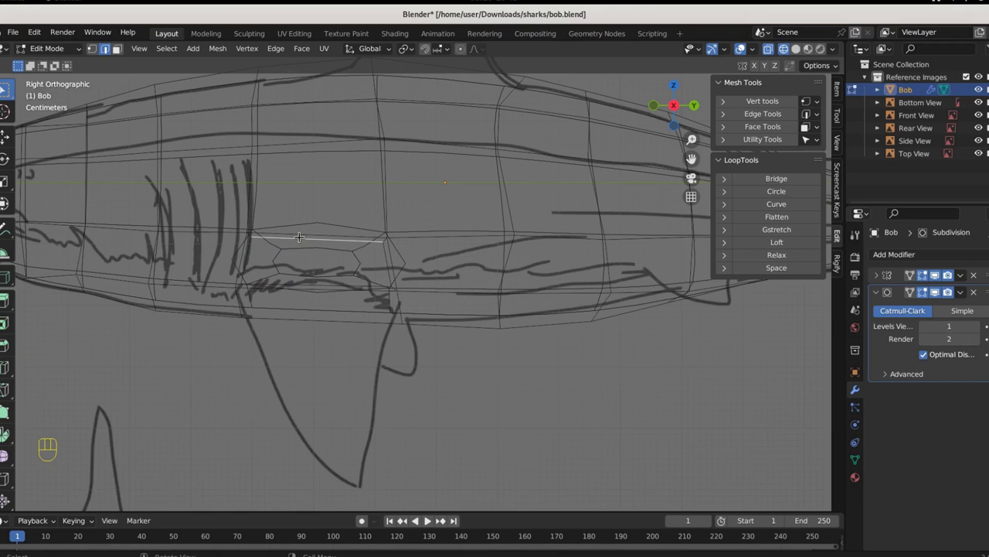
{"action": "key", "text": "g"}
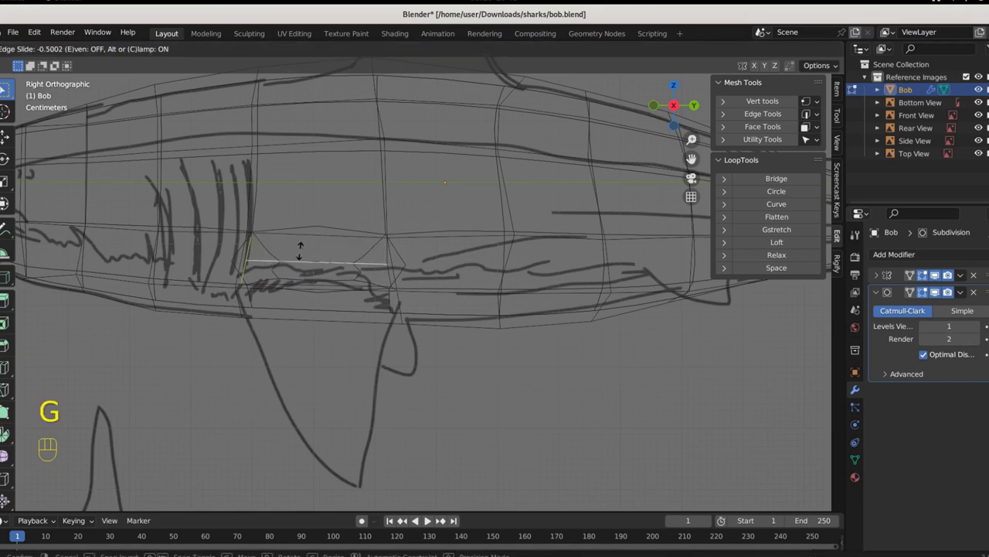
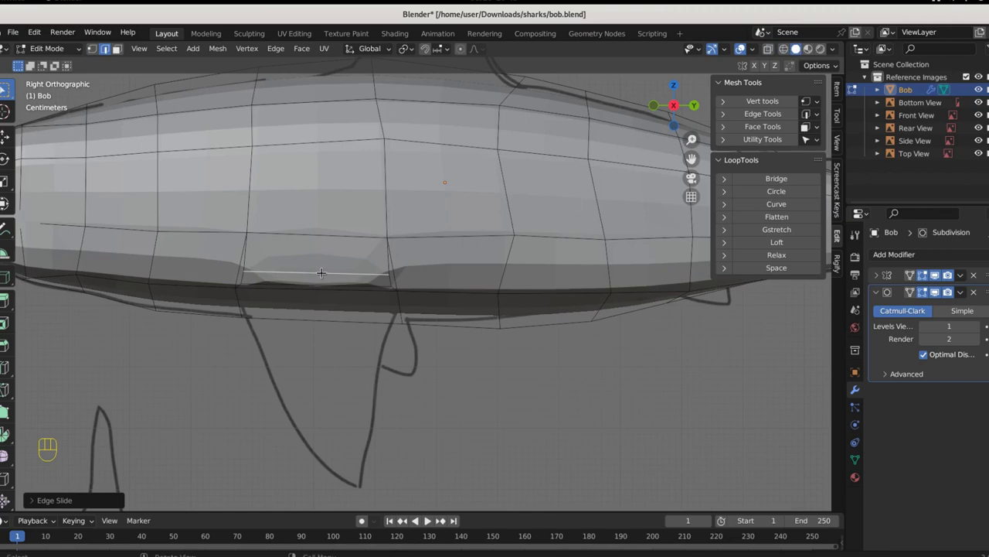
Extrude the narrow underside strip face outward into a pectoral fin
{"action": "left_click_drag", "start_coordinate": [372, 324], "coordinate": [409, 323]}
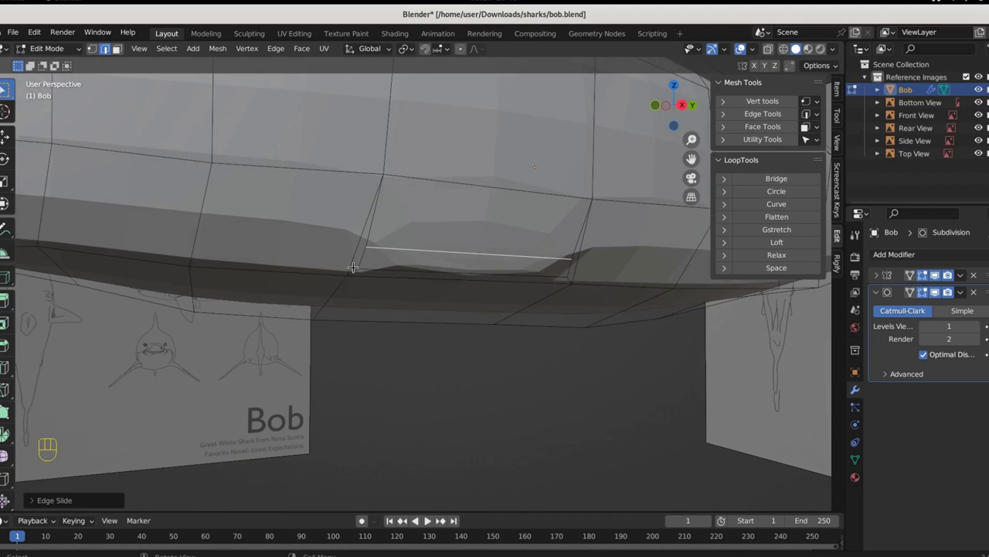
{"action": "key", "text": "1"}
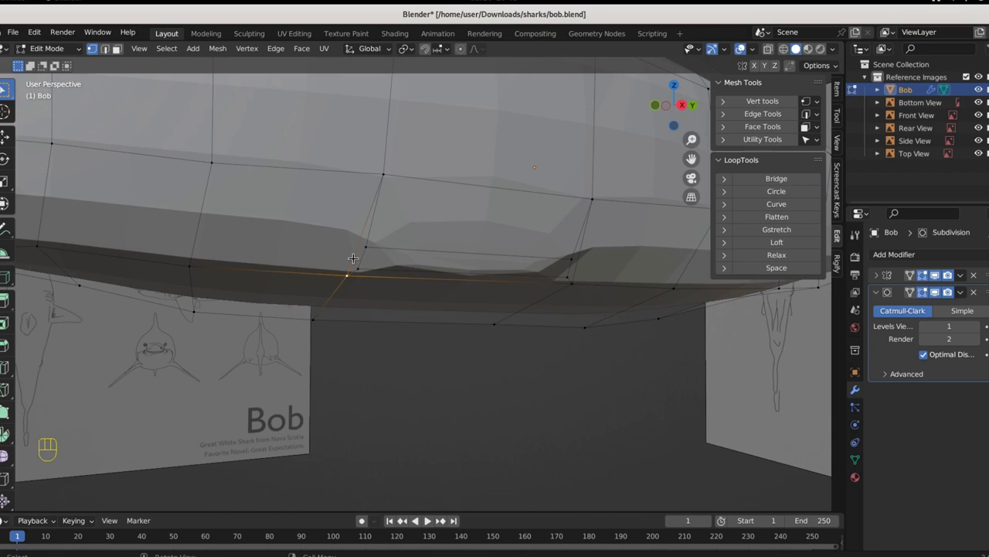
{"action": "key", "text": "3"}
{"action": "left_click", "coordinate": [358, 256]}
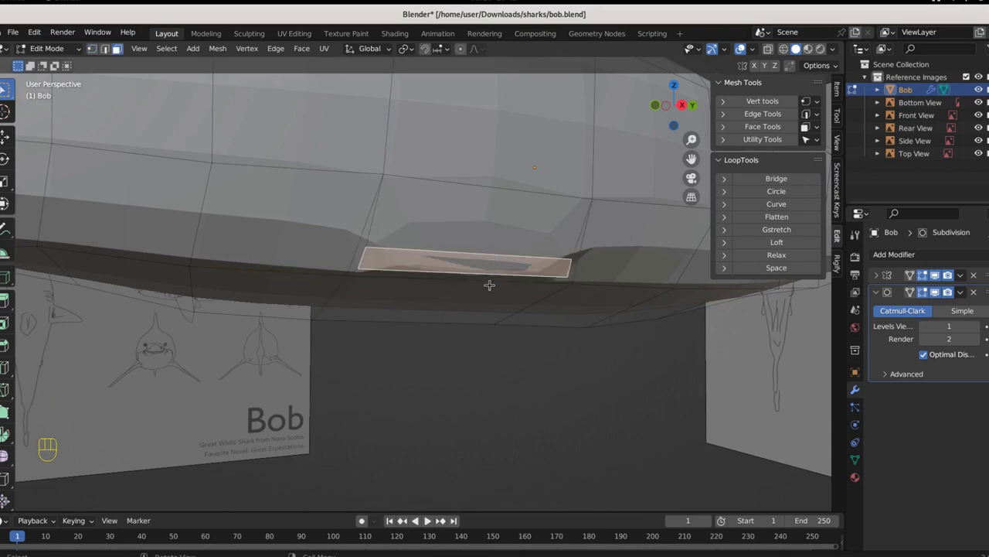
{"action": "middle_click", "coordinate": [542, 349]}
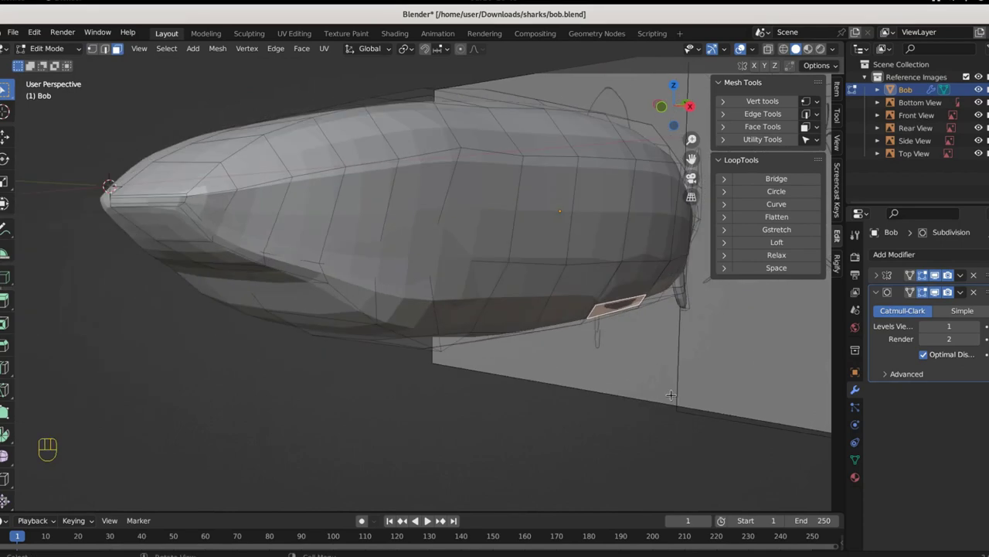
{"action": "key", "text": "e"}
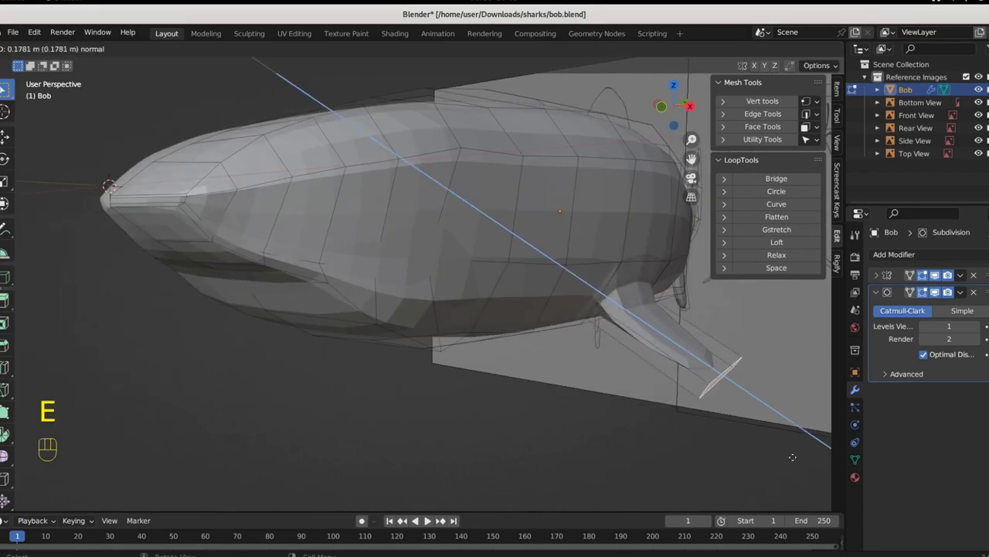
Edge-slide the fin edges in front view with X-ray so the fin follows the sketch
{"action": "key", "text": "KP_1"}
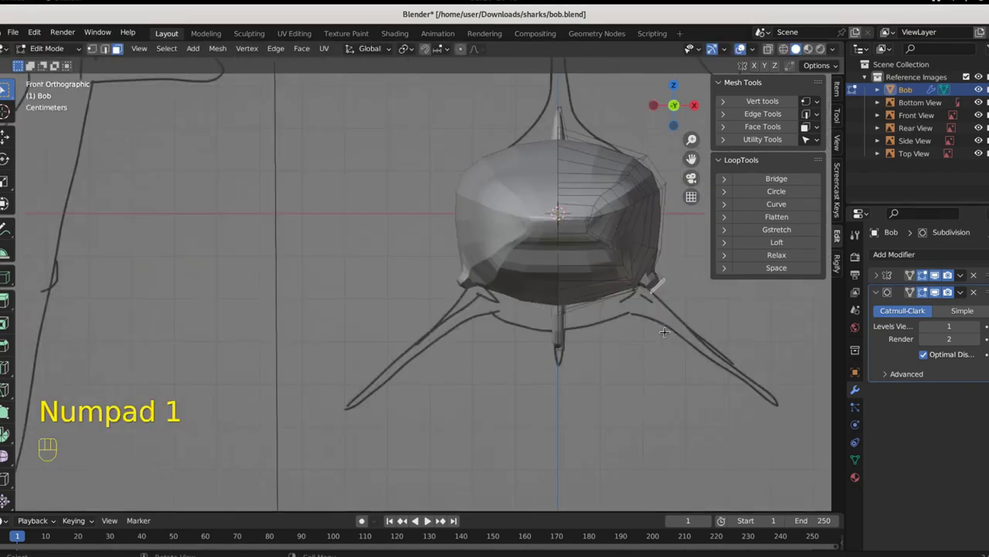
{"action": "key", "text": "e"}
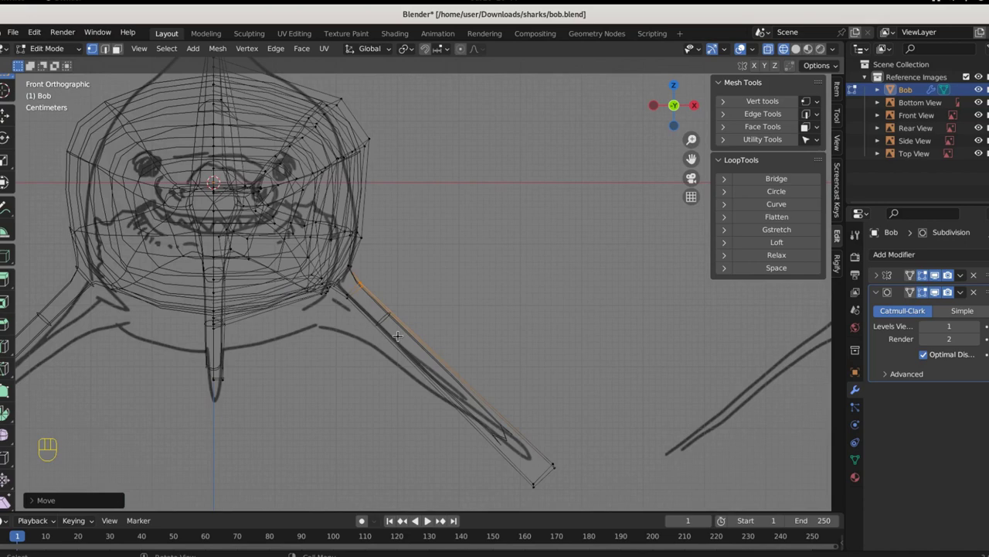
{"action": "key", "text": "ctrl+r"}
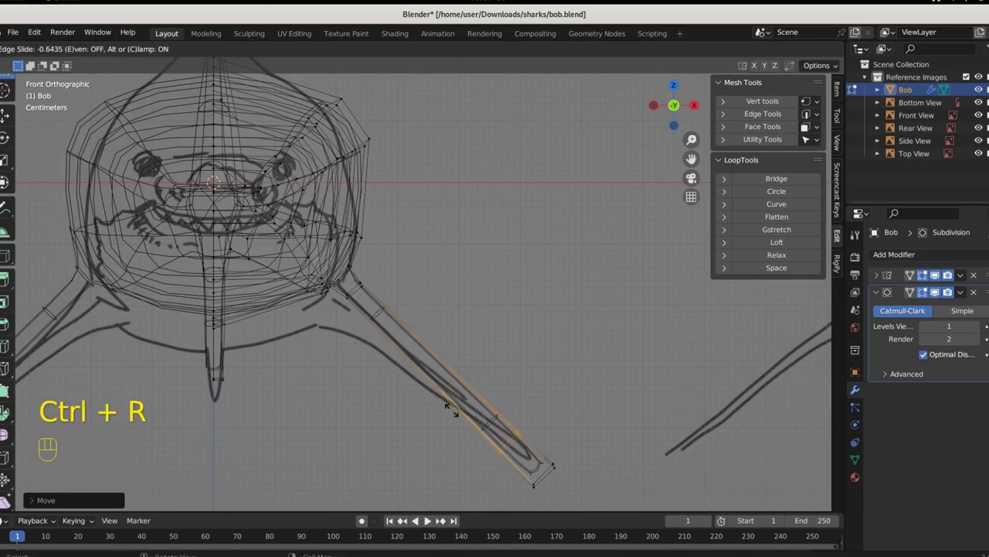
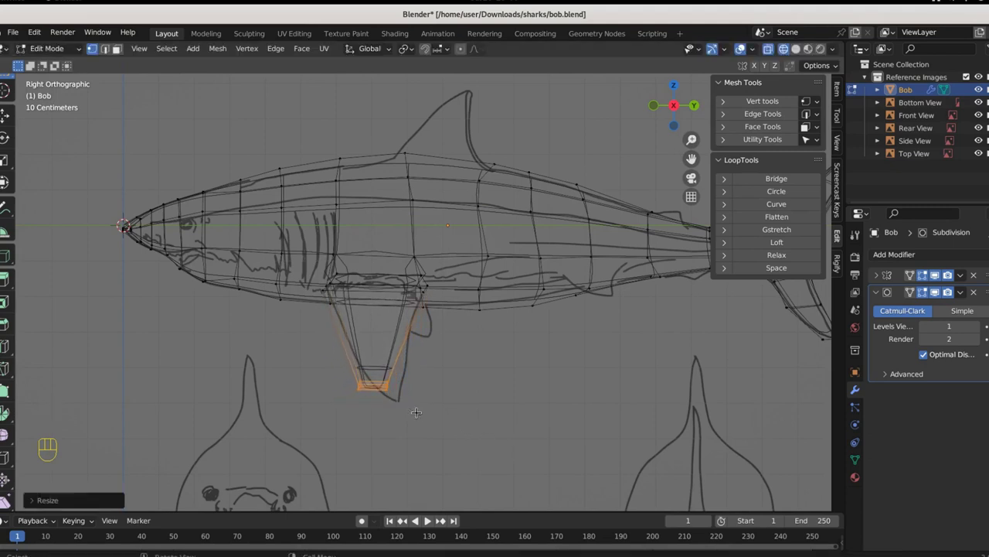
Sweep the fin tip back and tilt it, then add an edge loop across the fin
{"action": "key", "text": "g"}
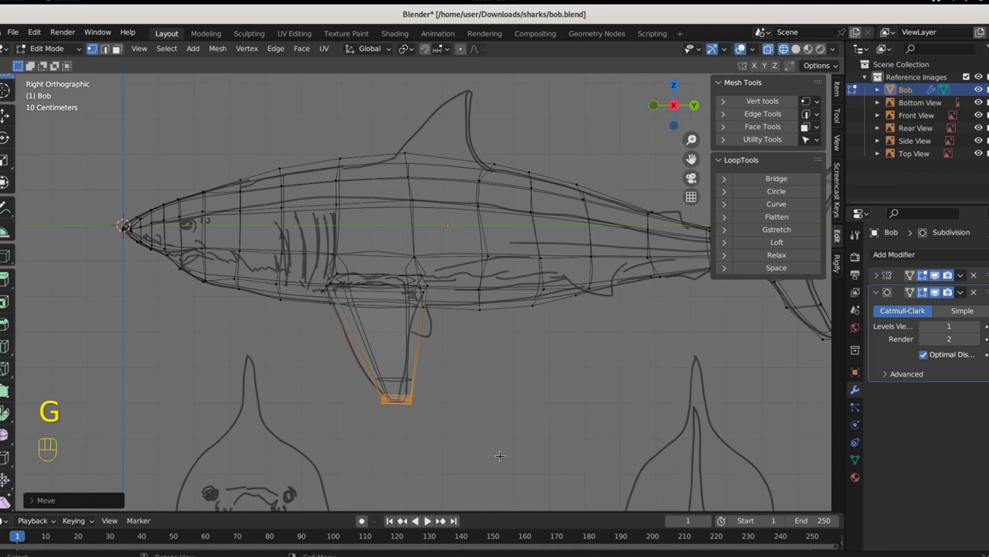
{"action": "key", "text": "r"}
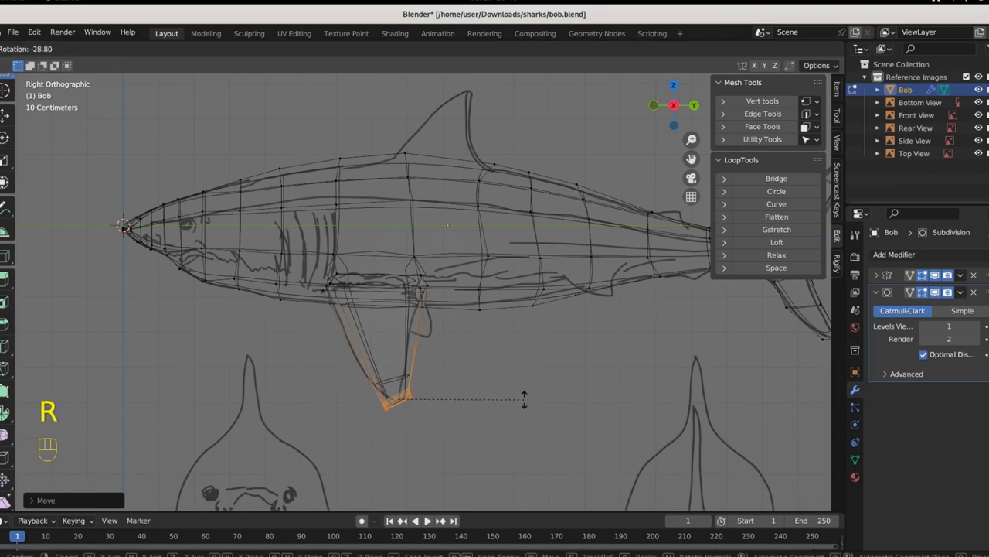
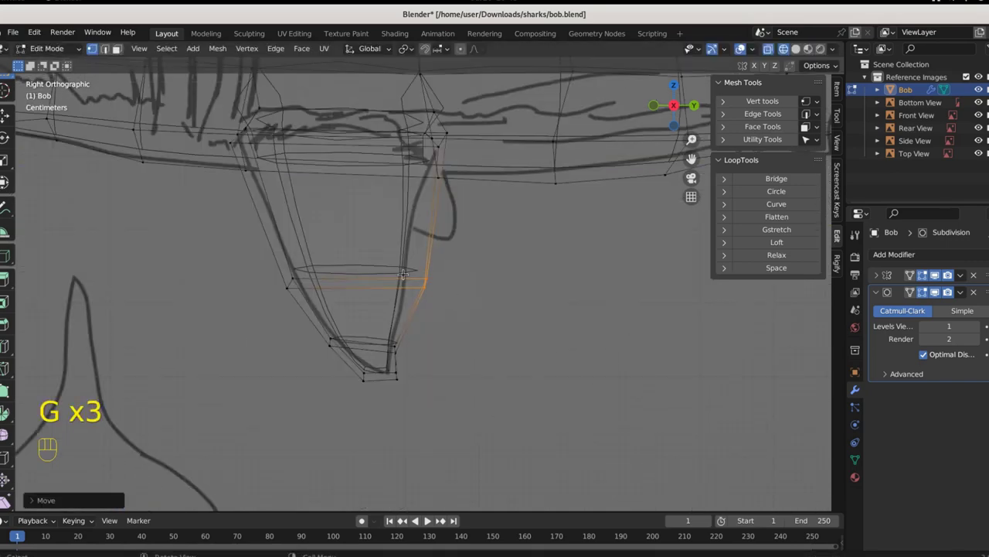
{"action": "key", "text": "ctrl+r"}
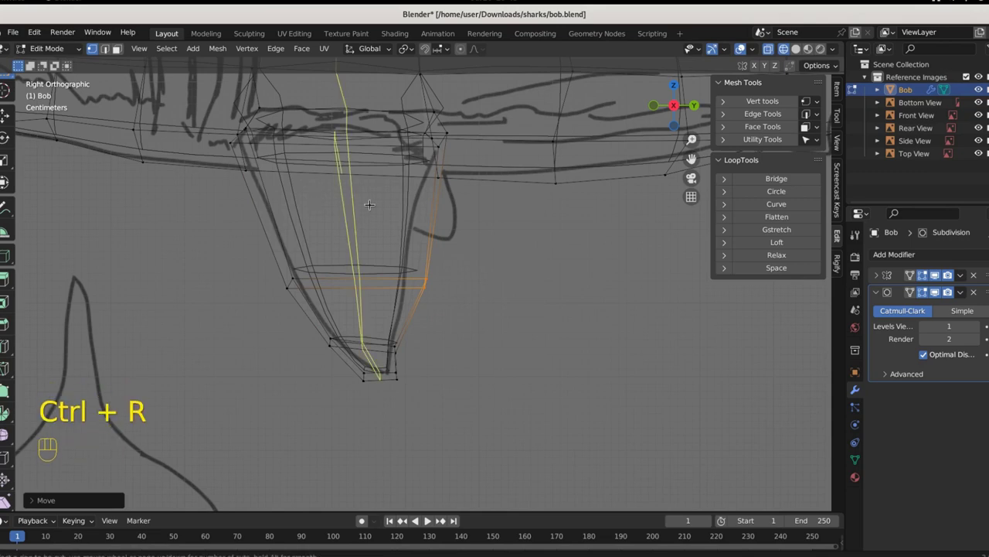
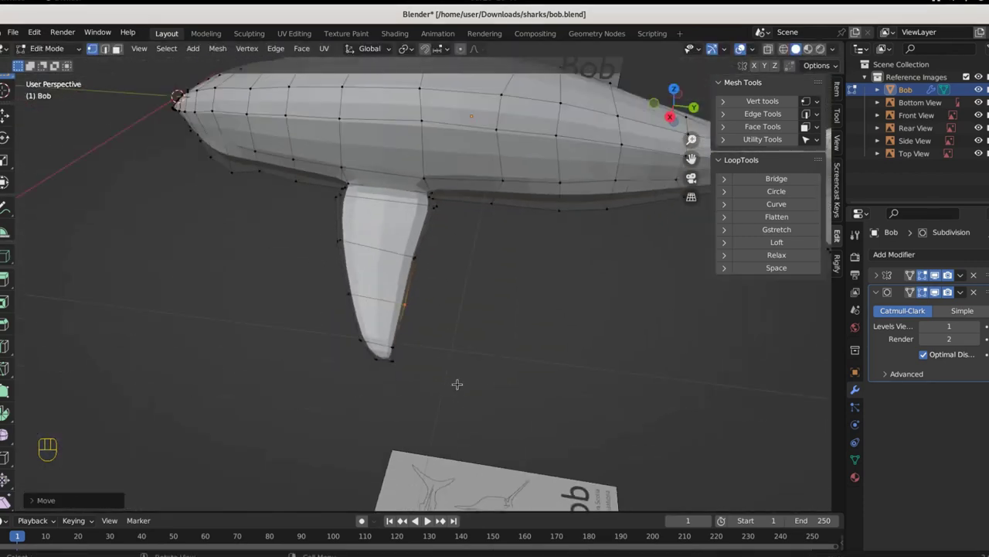
Slide the upper, middle and tip edge loops so the fin tapers smoothly toward its tip
{"action": "key", "text": "ctrl+r"}
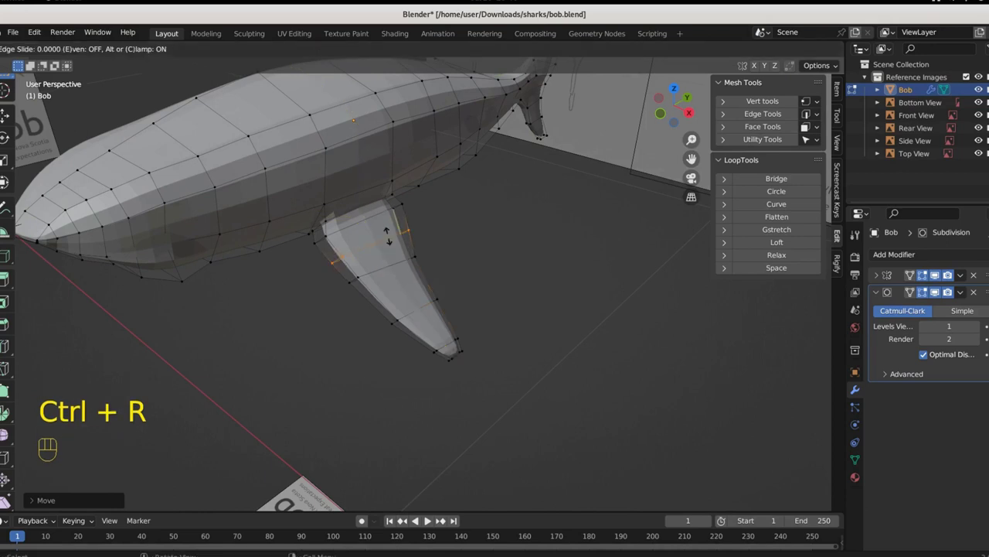
{"action": "key", "text": "ctrl+r"}
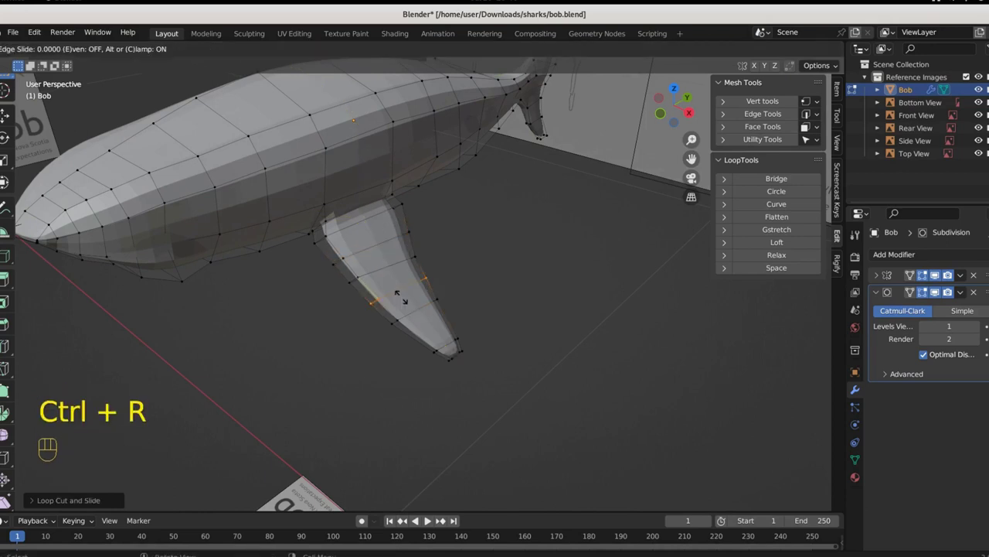
{"action": "key", "text": "ctrl+r"}
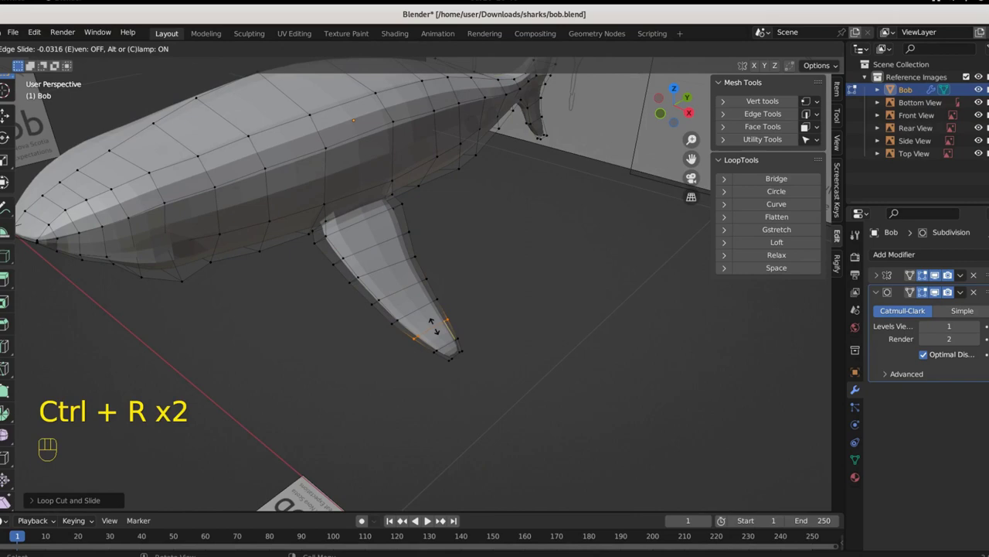
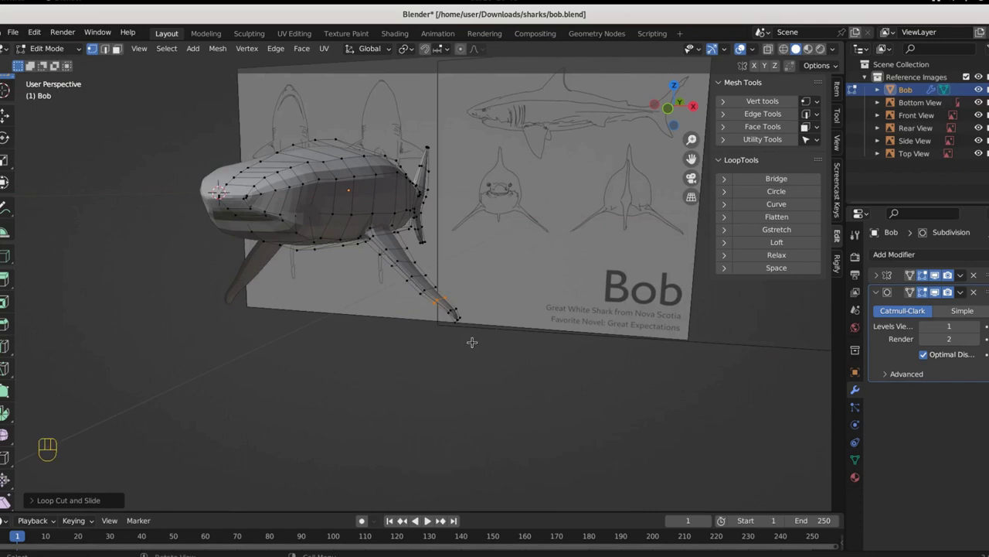
{"action": "key", "text": "KP_1"}
{"action": "key", "text": "KP_3"}
{"action": "key", "text": "KP_1"}
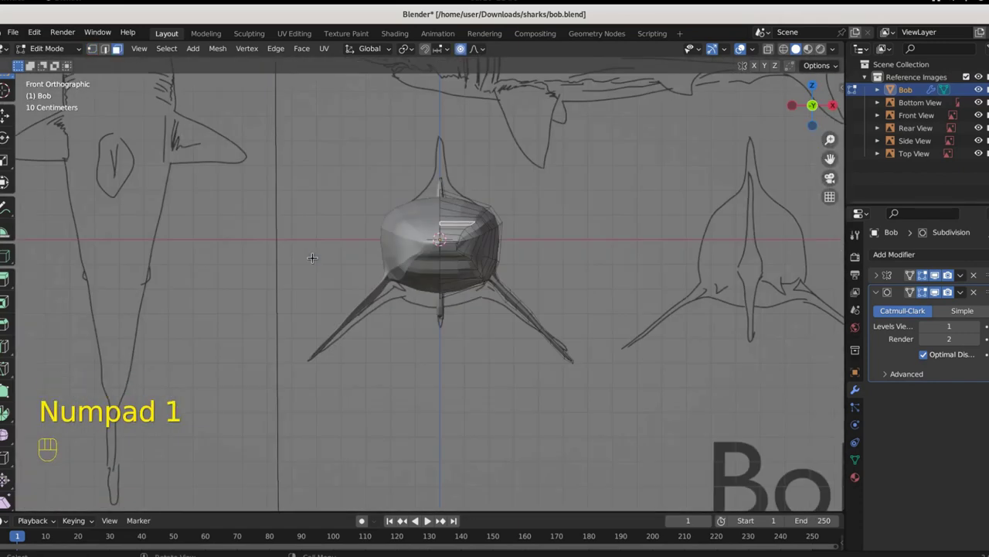
{"action": "key", "text": "KP_3"}
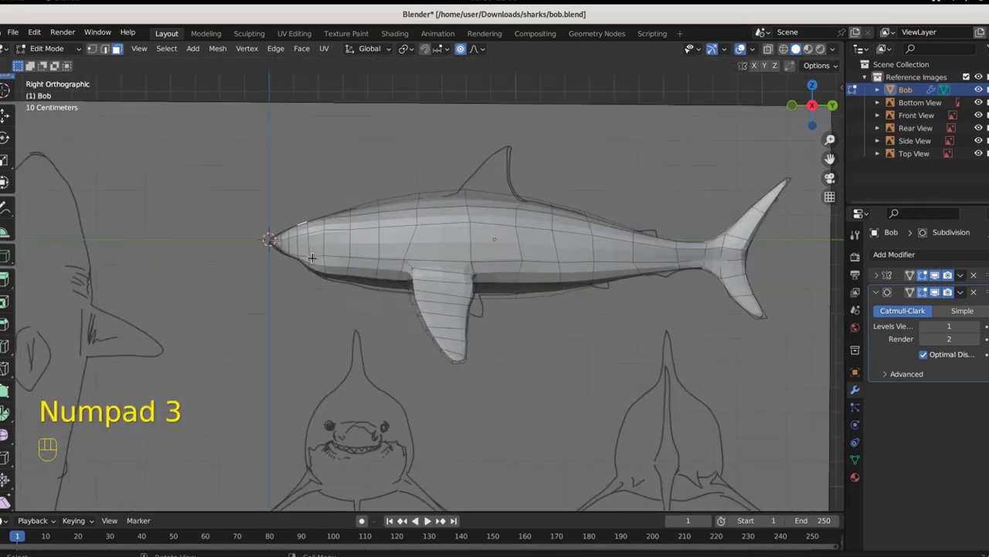
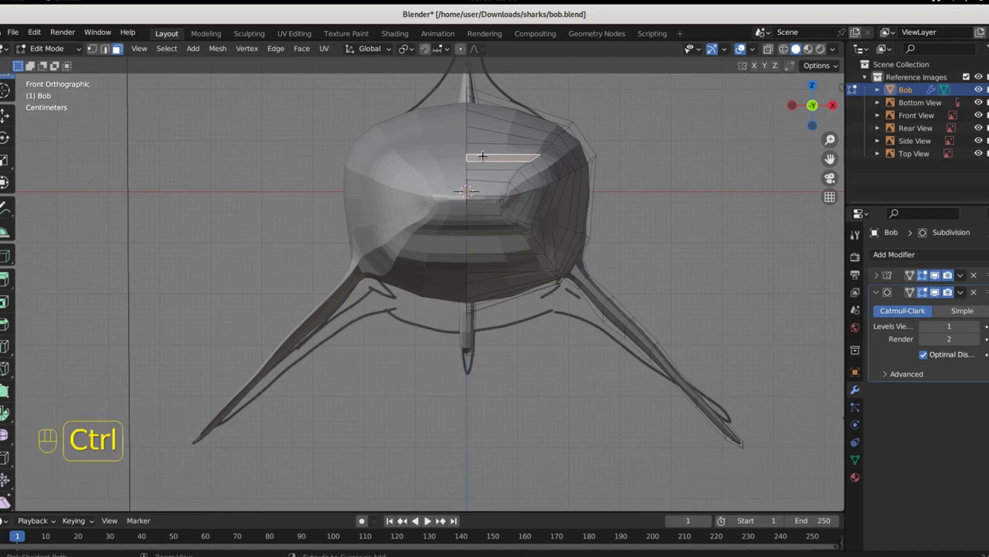
Cut new edges across Bob's head mesh with the knife
{"action": "key", "text": "ctrl+r"}
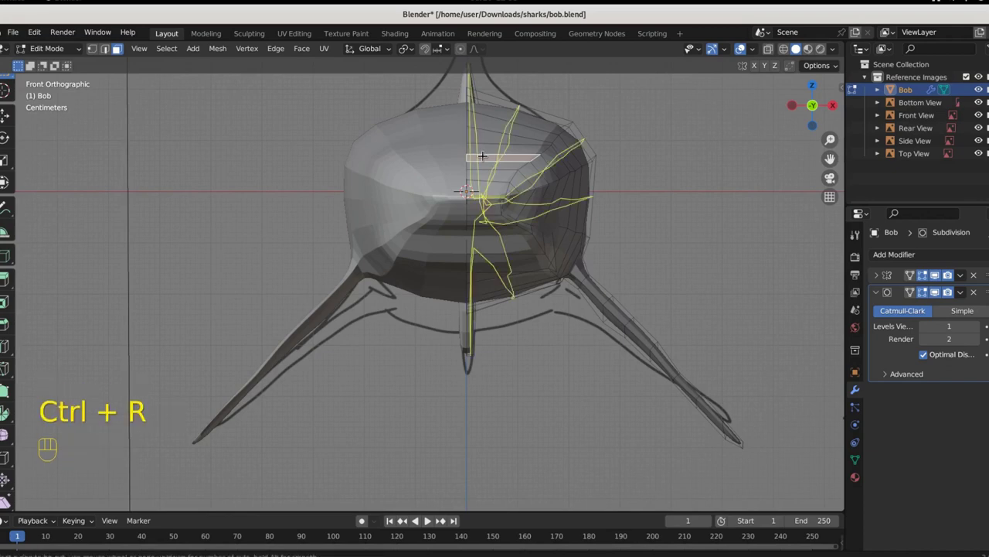
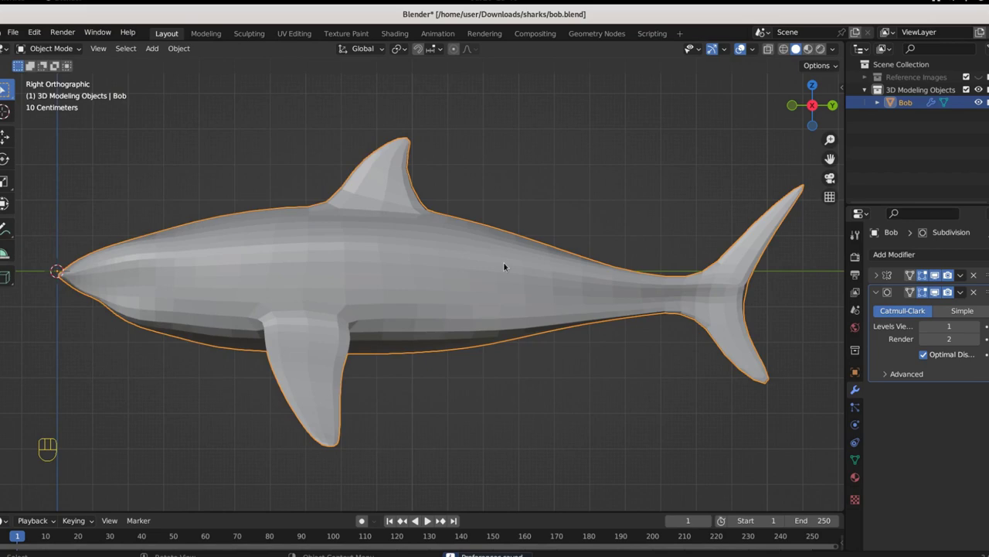
Add a shark metarig scaled to 0.453, slide it along Bob and fit the jaw bones inside the mouth
{"action": "key", "text": "shift+a"}
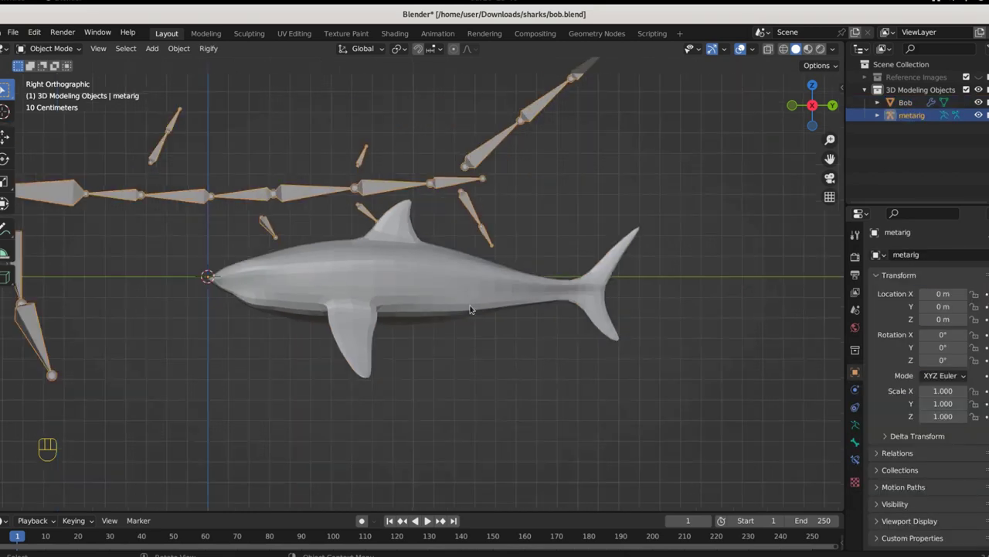
{"action": "key", "text": "g"}
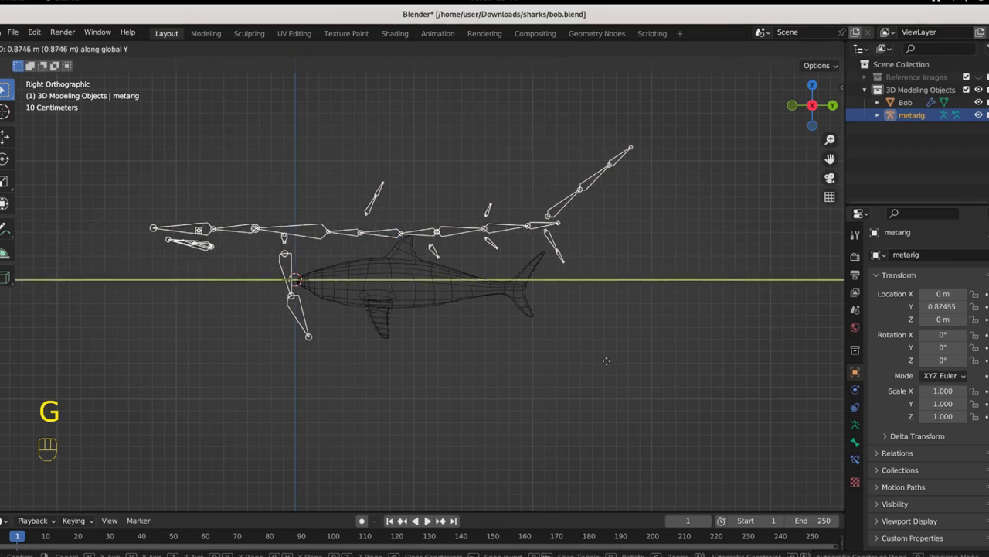
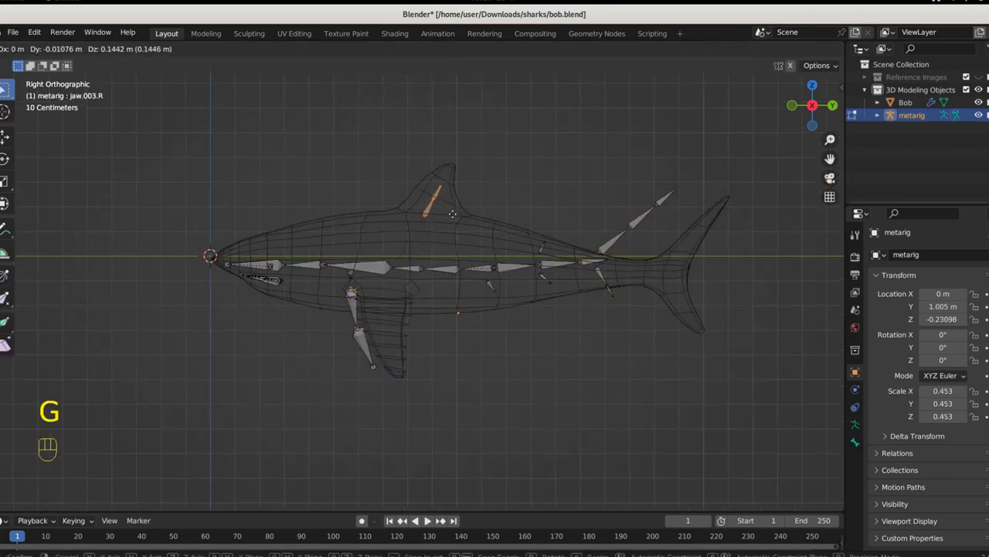
{"action": "key", "text": "g"}
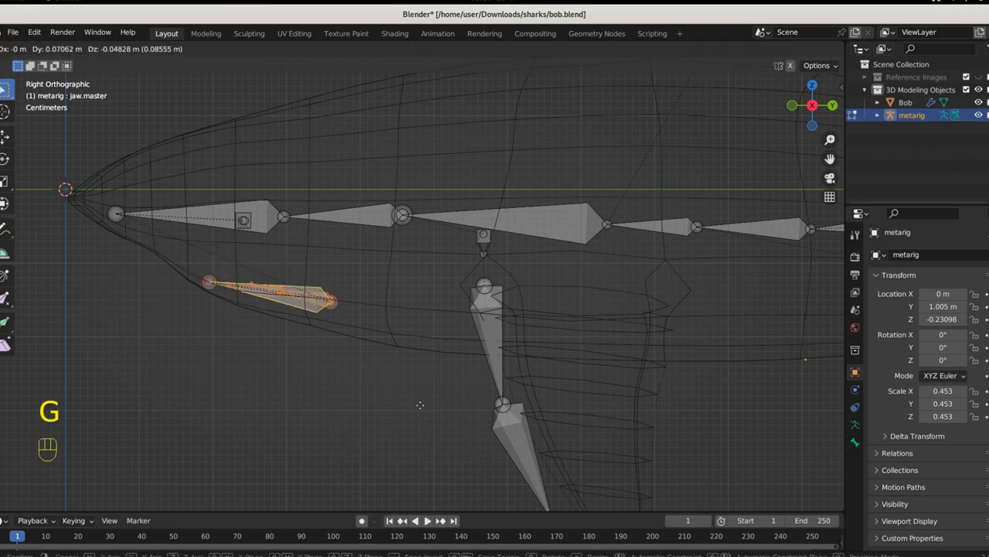
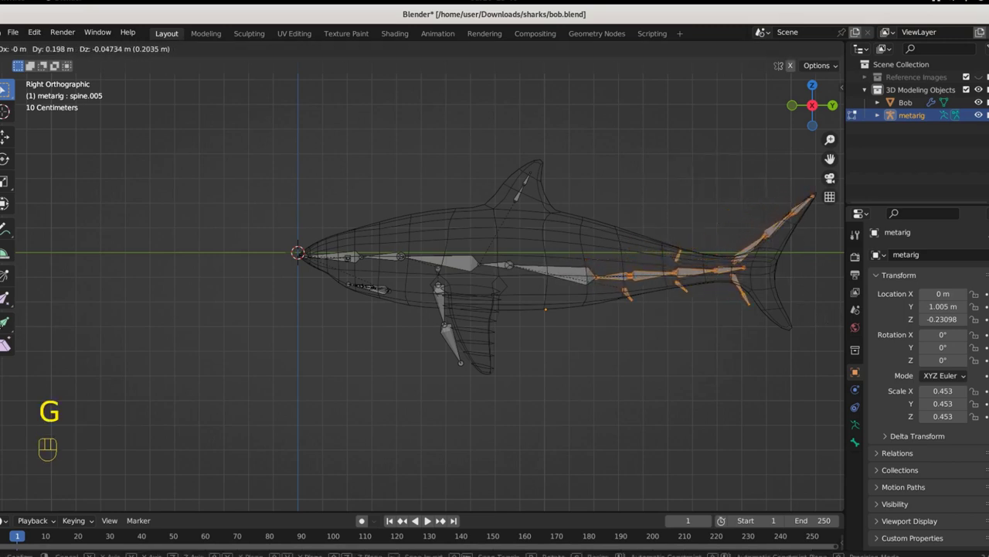
Place the tail fin bone and angle the pectoral fin bones along Bob's fins with X-axis symmetry
{"action": "key", "text": "g"}
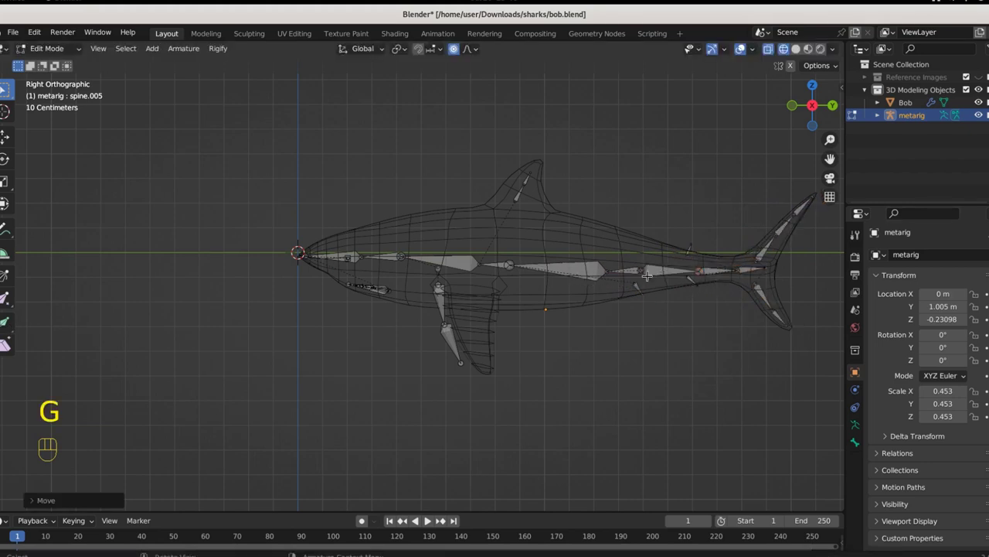
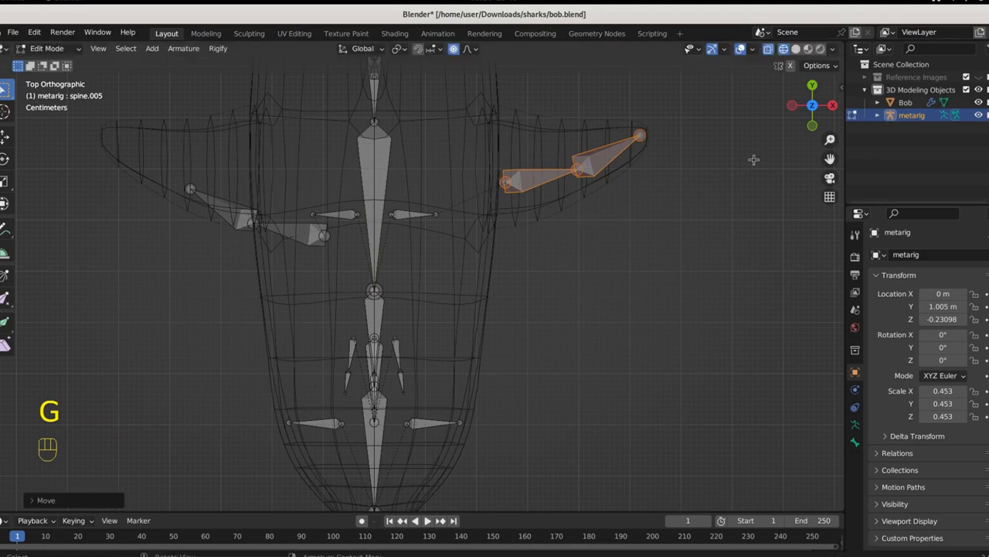
{"action": "key", "text": "KP_1"}
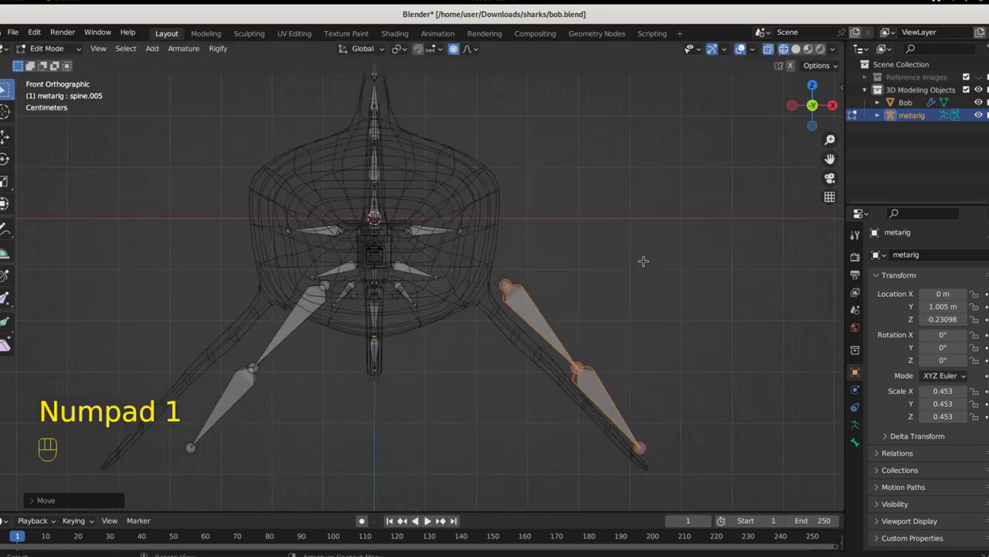
{"action": "key", "text": "g"}
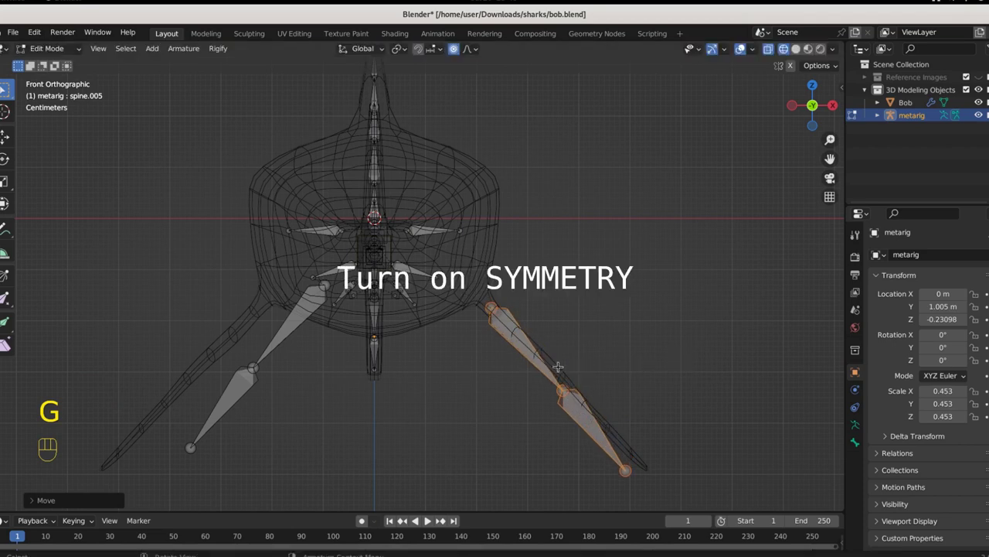
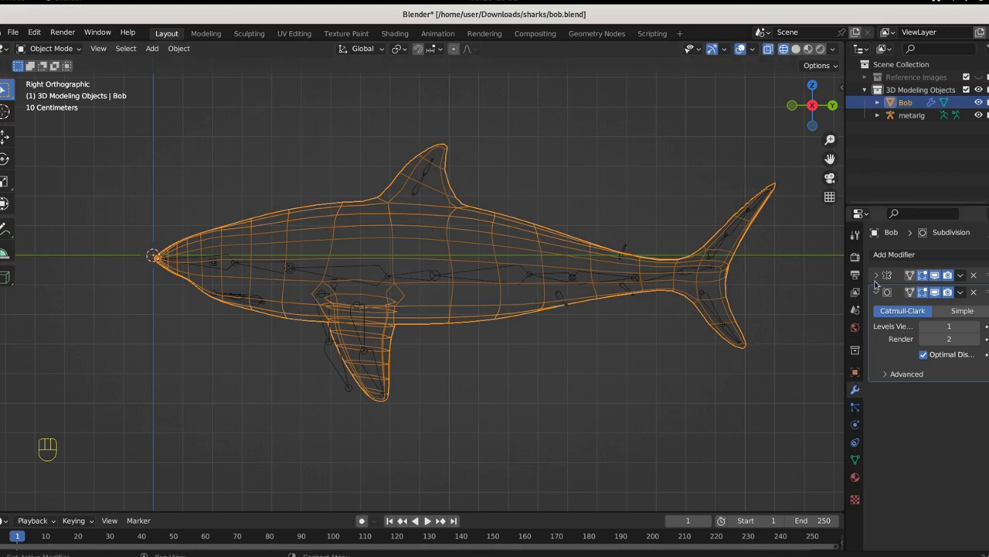
Select Bob with the metarig and parent the mesh to the armature via Ctrl+P
{"action": "left_click", "coordinate": [878, 278]}
{"action": "left_click_drag", "start_coordinate": [964, 275], "coordinate": [919, 294]}
{"action": "left_click_drag", "start_coordinate": [964, 278], "coordinate": [930, 295]}
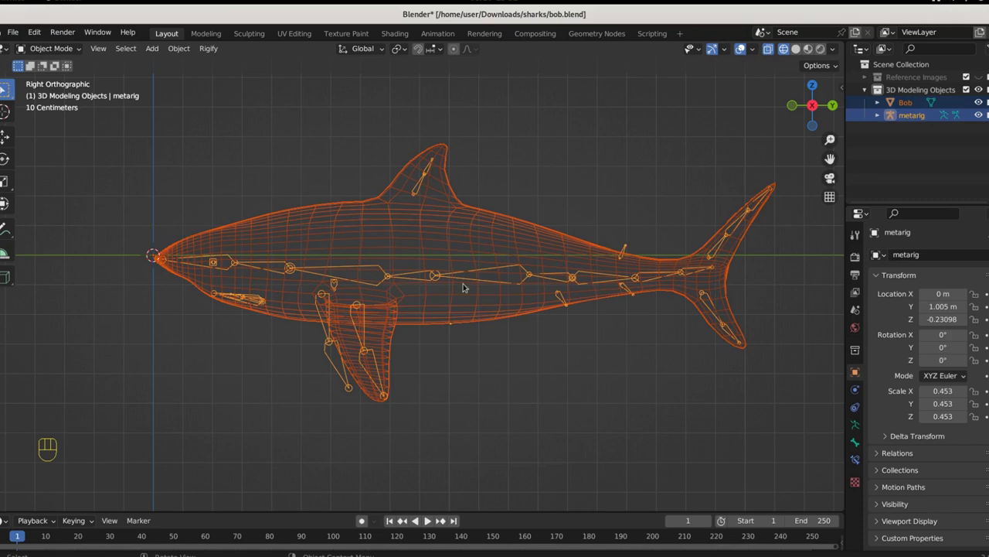
{"action": "key", "text": "ctrl+p"}
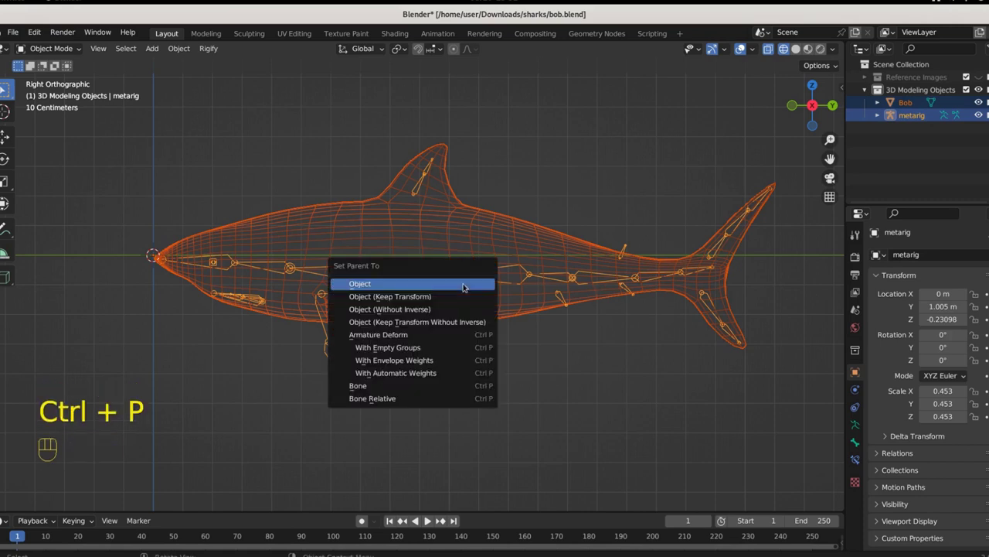
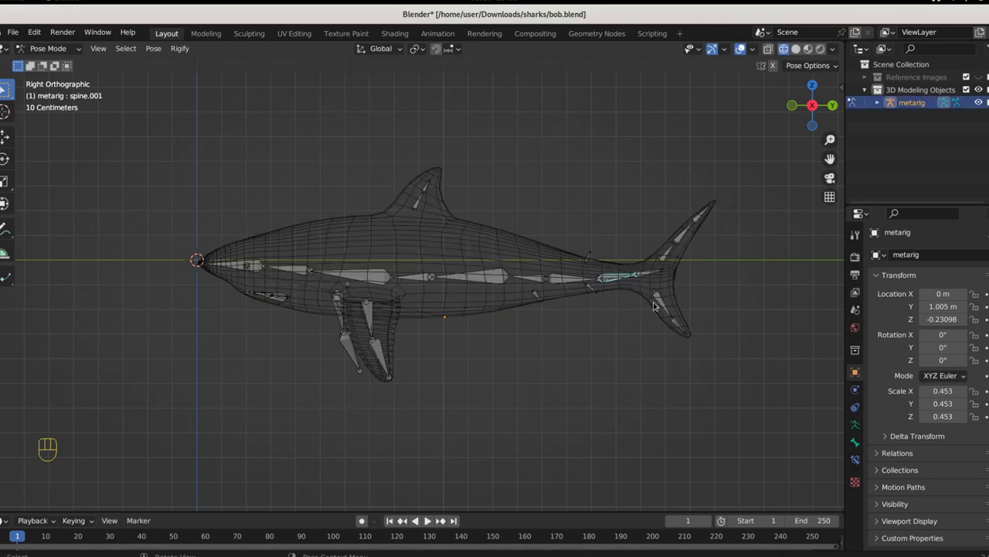
Test the dorsal and fin bones in Pose Mode so Bob's mesh bends with the rig
{"action": "key", "text": "g"}
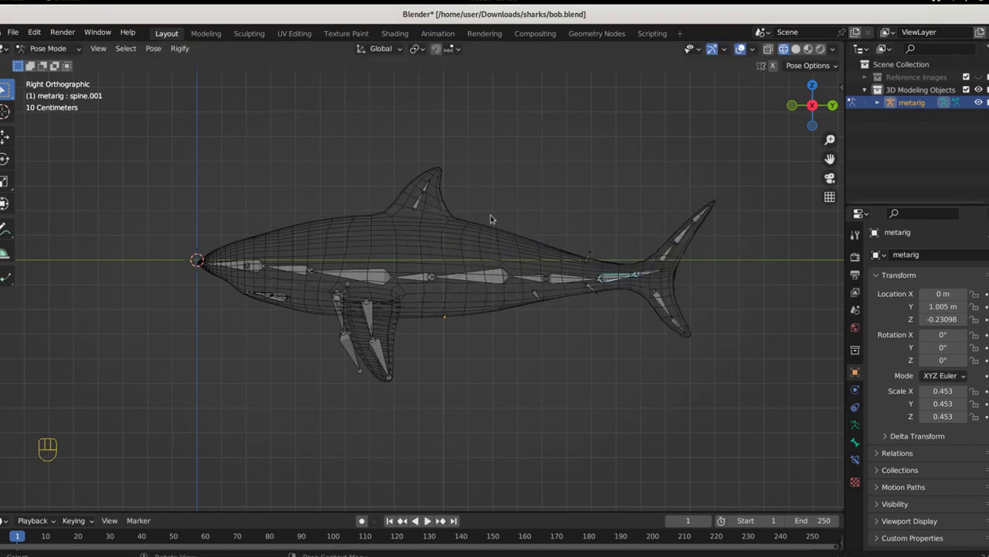
{"action": "left_click", "coordinate": [429, 194]}
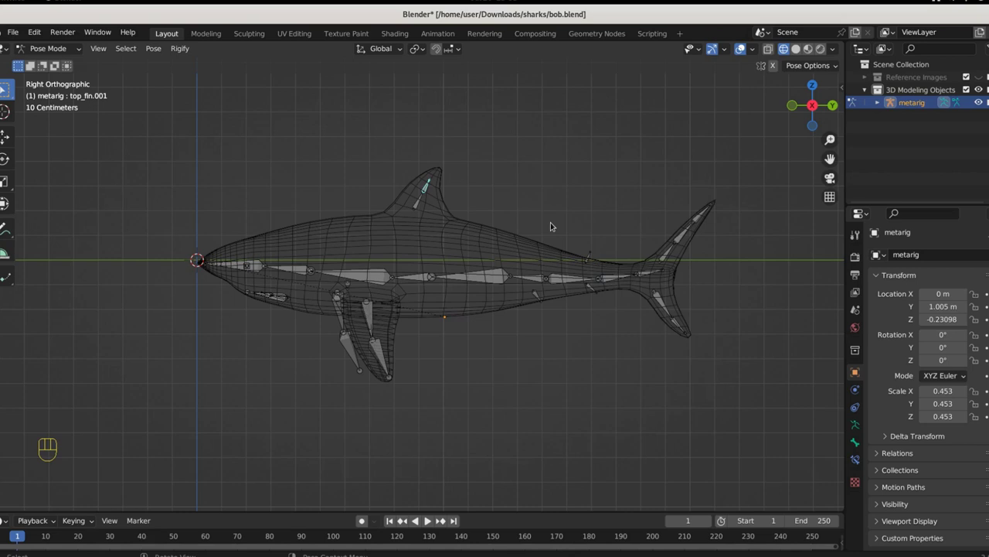
{"action": "key", "text": "g"}
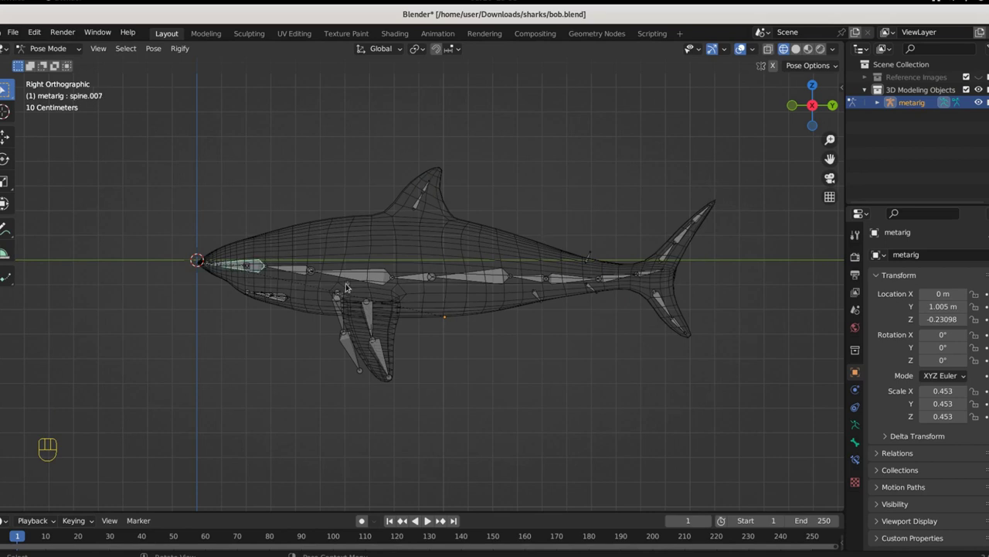
{"action": "key", "text": "g"}
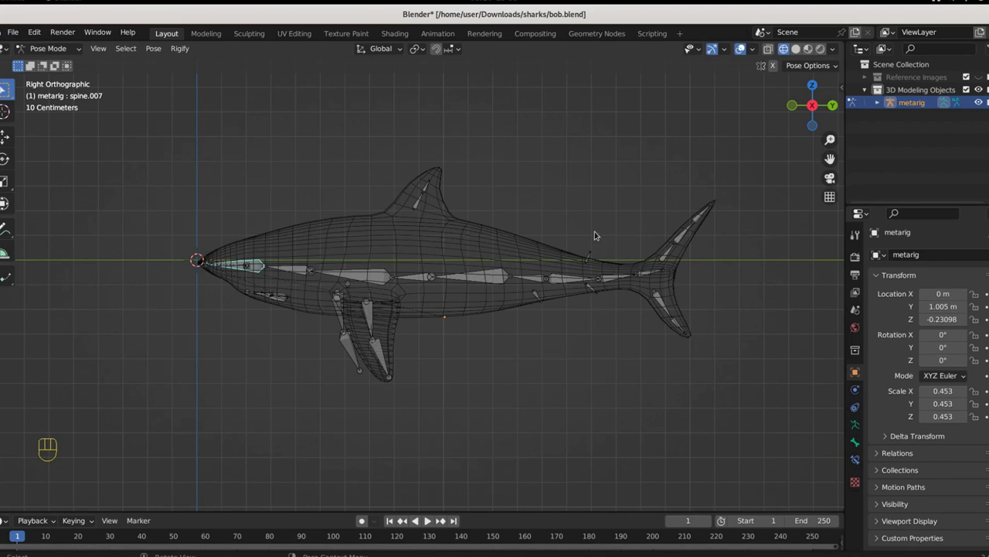
{"action": "left_click", "coordinate": [797, 54]}
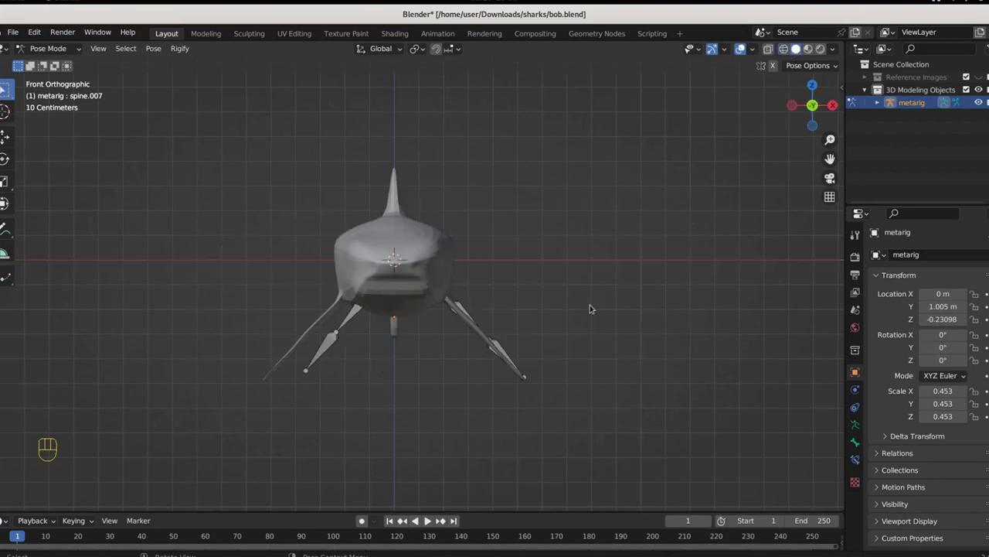
Save the rigged shark as bob.blend and orbit around the finished model
{"action": "key", "text": "ctrl+s"}
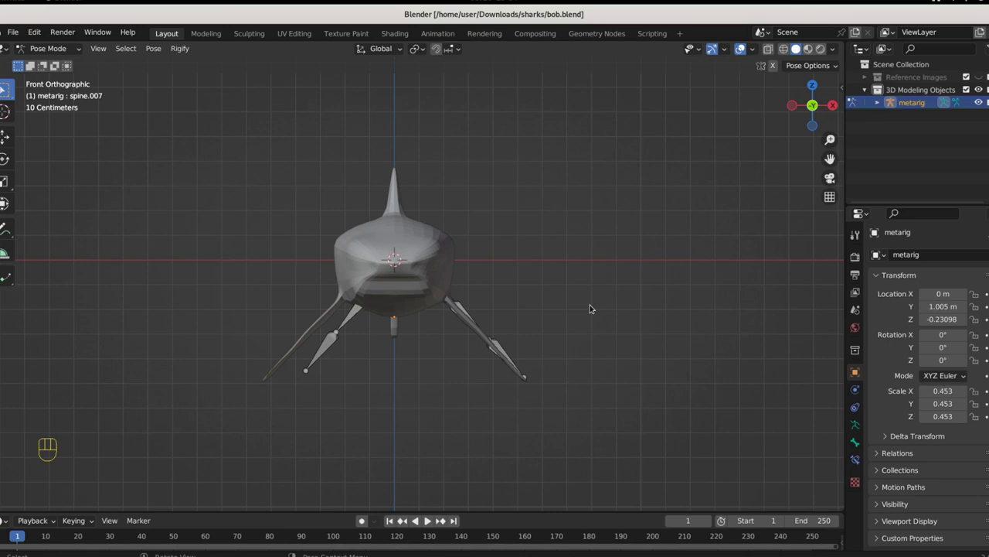
{"action": "left_click_drag", "start_coordinate": [638, 298], "coordinate": [546, 303]}
{"action": "left_click_drag", "start_coordinate": [518, 375], "coordinate": [482, 358]}
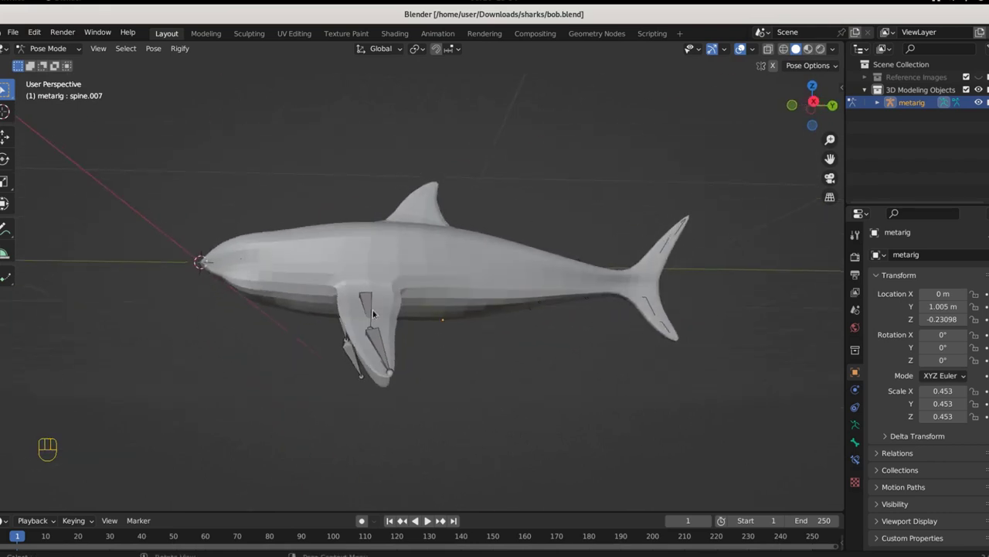
{"action": "left_click_drag", "start_coordinate": [399, 346], "coordinate": [452, 350]}
{"action": "left_click_drag", "start_coordinate": [512, 378], "coordinate": [535, 384]}
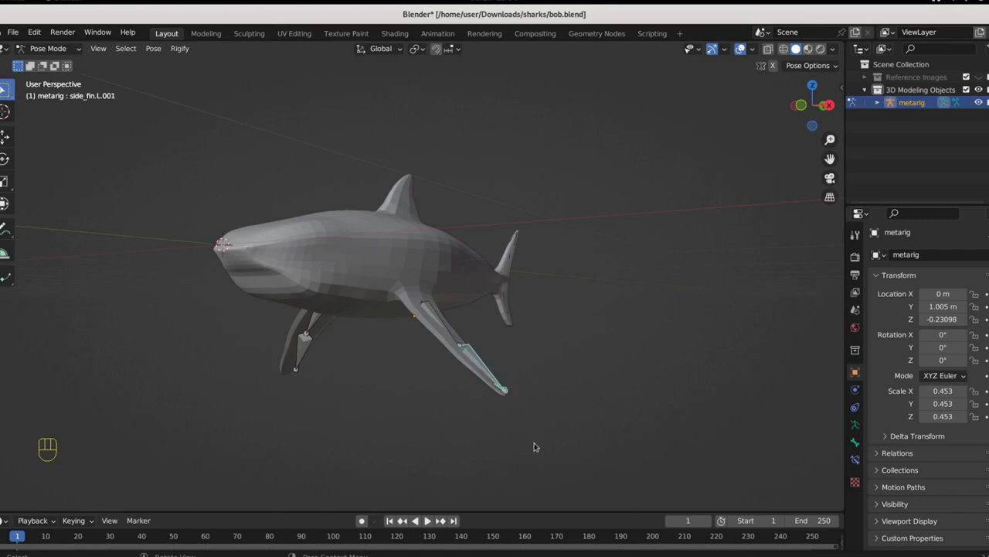
{"action": "key", "text": "g"}
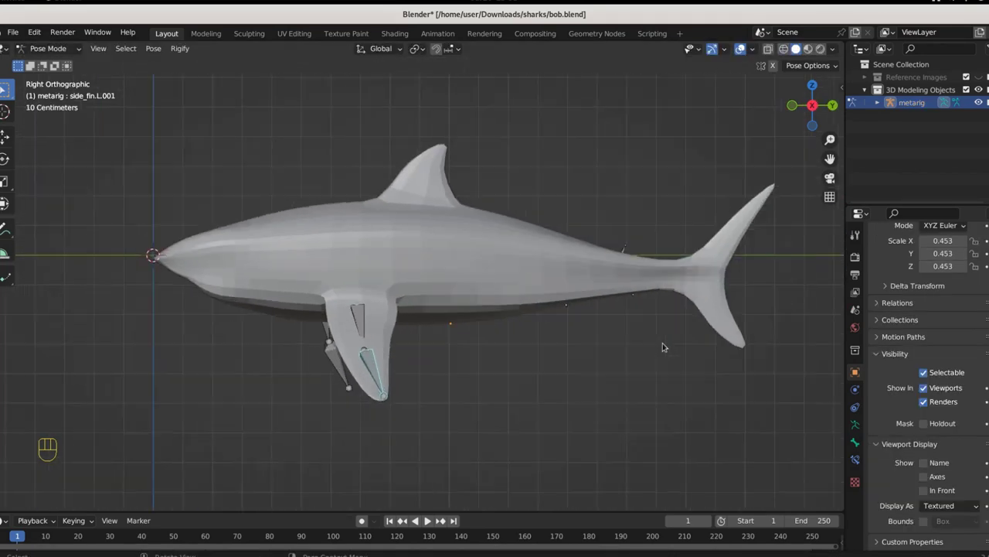
{"action": "left_click_drag", "start_coordinate": [662, 348], "coordinate": [624, 347]}
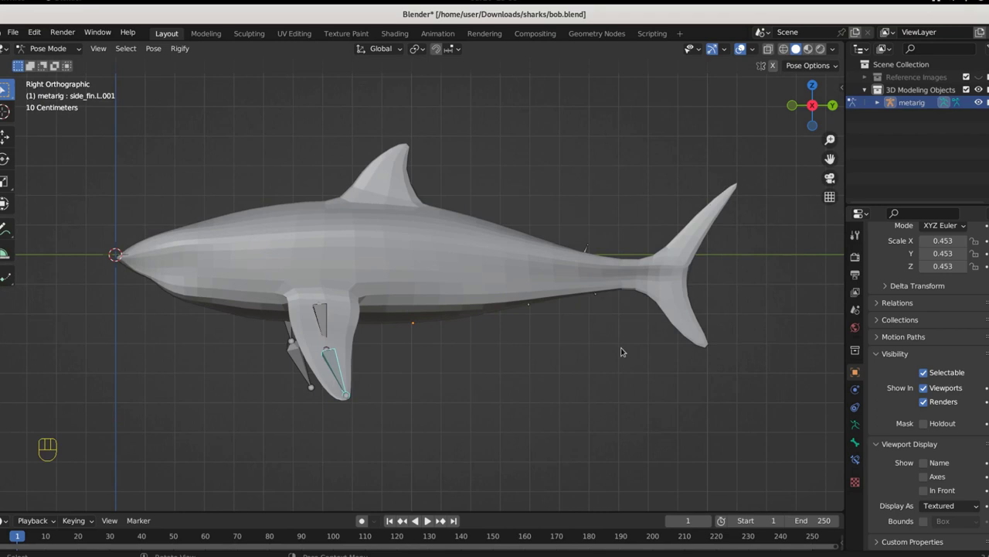